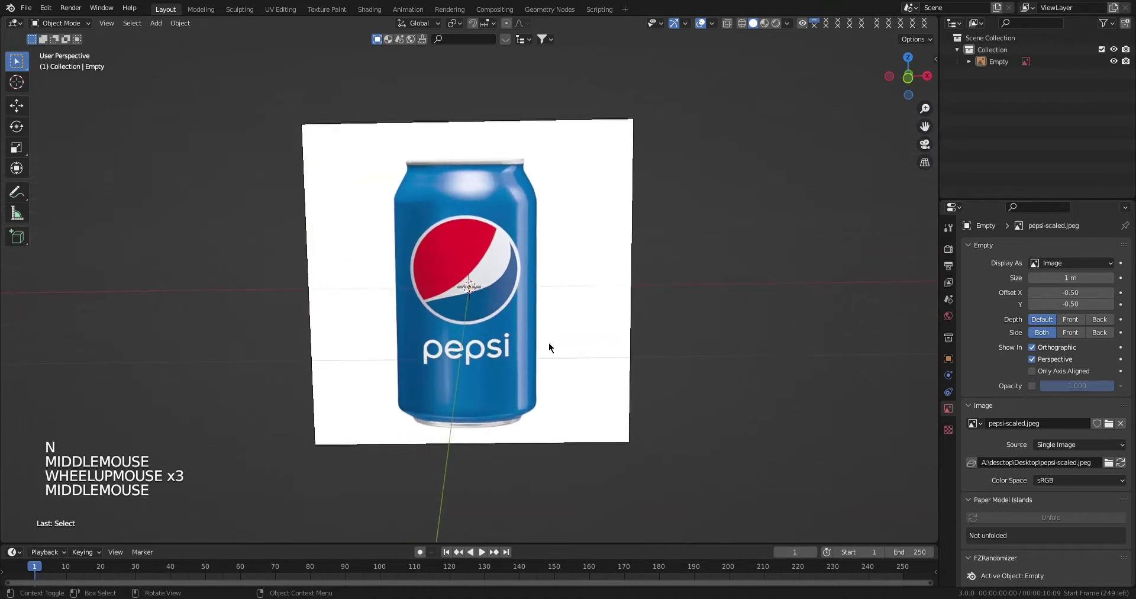
Select the Pepsi can reference picture while viewing it from the front.
scroll(down, 3)
middle_click(614, 377)
scroll(down, 3)
key(s)
click(517, 313)
key(s)
scroll(down, 3)
Move the reference picture straight up so the can's bottom rests on the floor.
key(KP_0)
key(KP_1)
scroll(up, 3)
key(g)
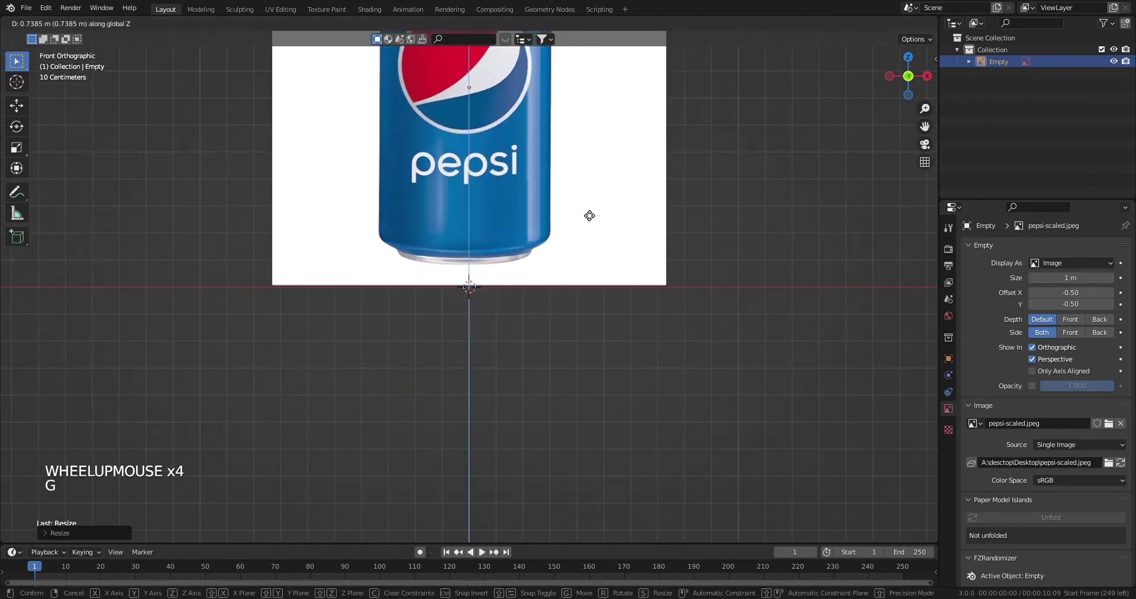
scroll(down, 3)
middle_click(627, 295)
scroll(down, 3)
middle_click(565, 246)
Add a new image empty for the can's top-view reference.
key(shift+a)
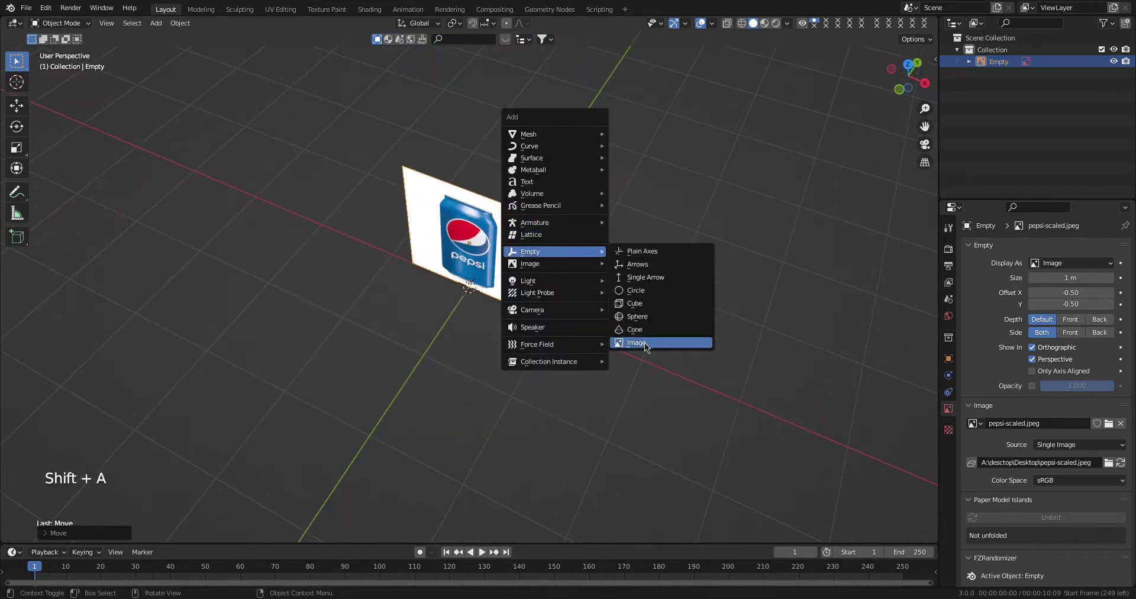
scroll(down, 3)
middle_click(558, 316)
scroll(up, 3)
middle_click(517, 308)
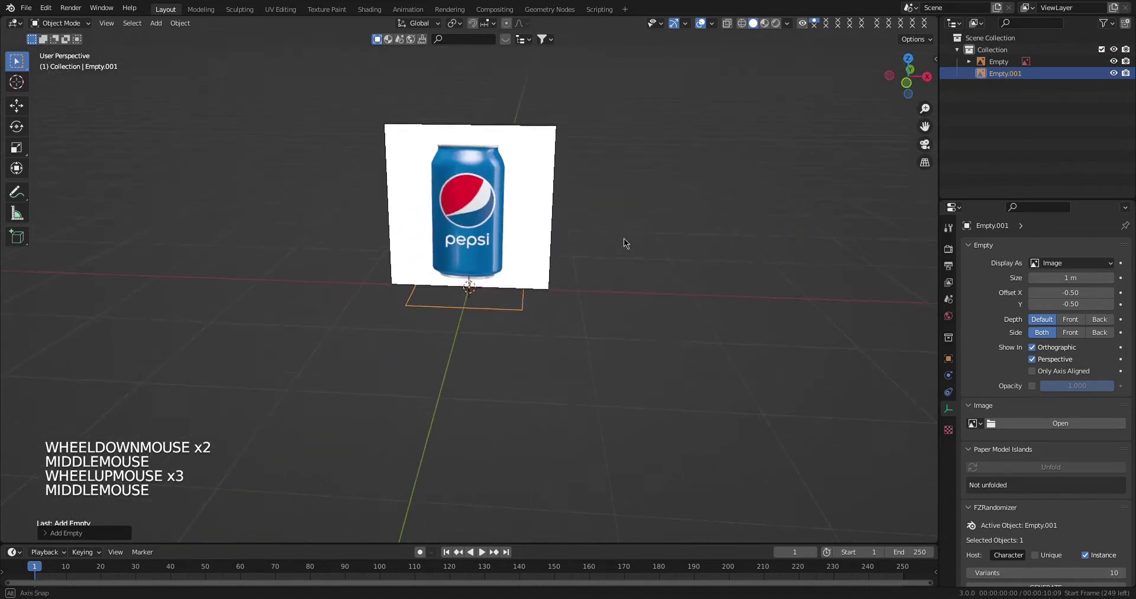
middle_click(619, 238)
middle_click(575, 310)
Scale up the top-view reference picture and check it from above.
key(s)
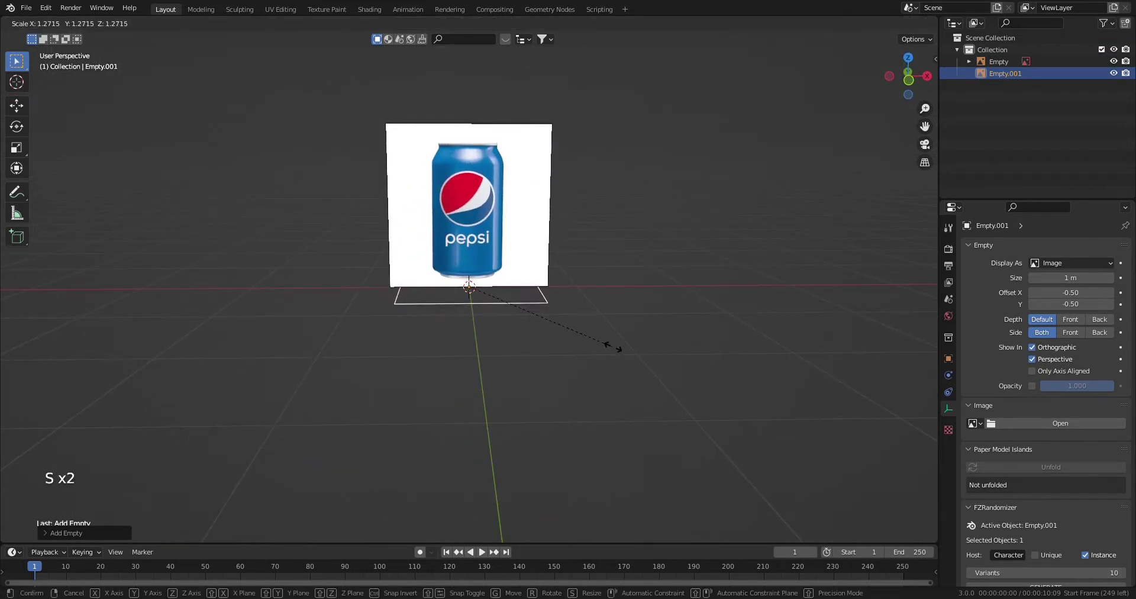
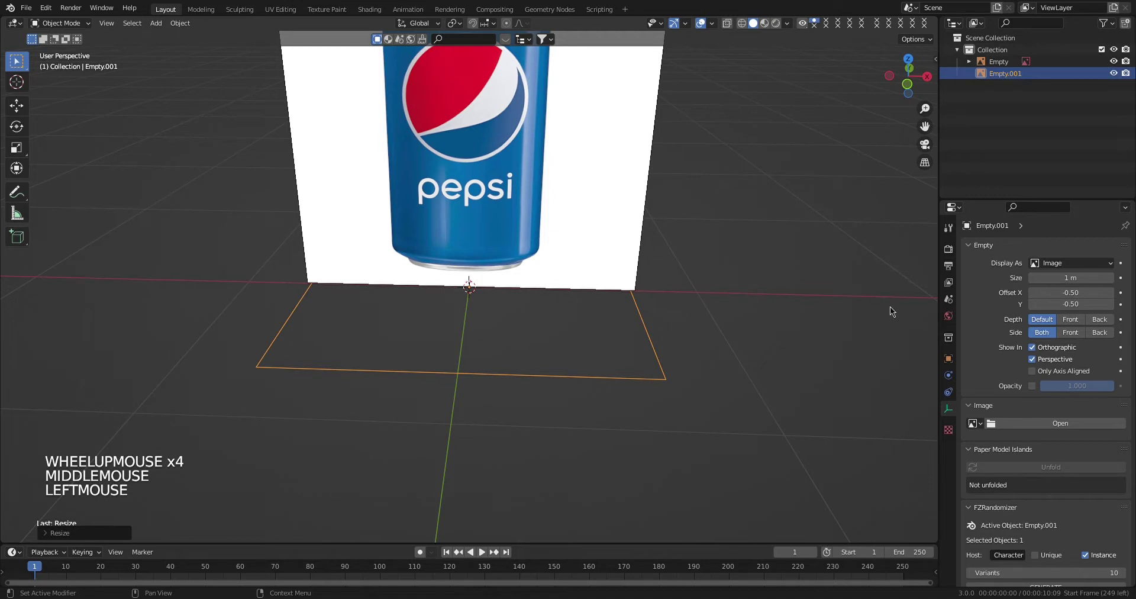
scroll(down, 3)
middle_click(699, 295)
key(KP_7)
scroll(down, 3)
middle_click(537, 369)
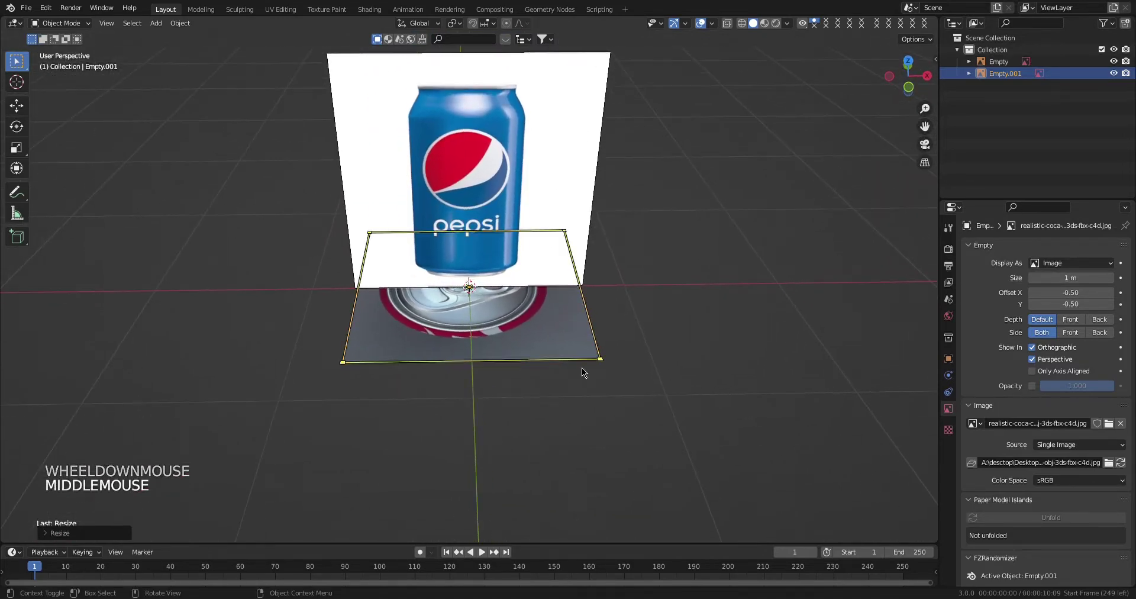
Raise the top-view picture to the can's lid height, checking from several angles.
key(g)
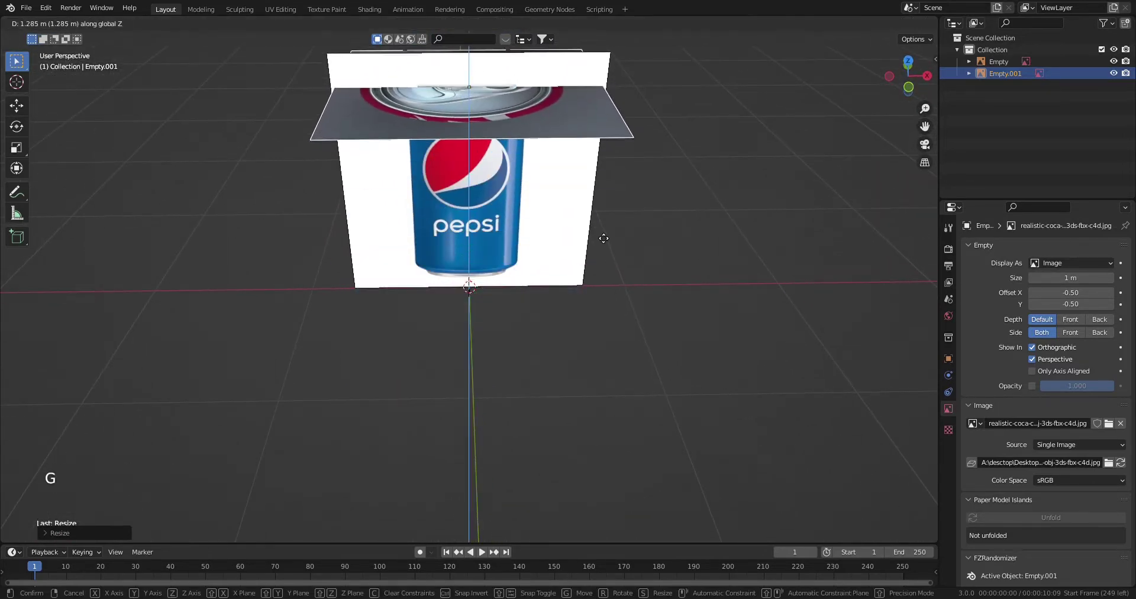
scroll(up, 3)
middle_click(608, 272)
scroll(down, 3)
middle_click(588, 206)
middle_click(580, 333)
key(s)
middle_click(538, 352)
scroll(up, 3)
middle_click(549, 258)
middle_click(541, 376)
scroll(up, 3)
Shrink the top-view picture to the can's size and nudge it sideways toward centre.
key(s)
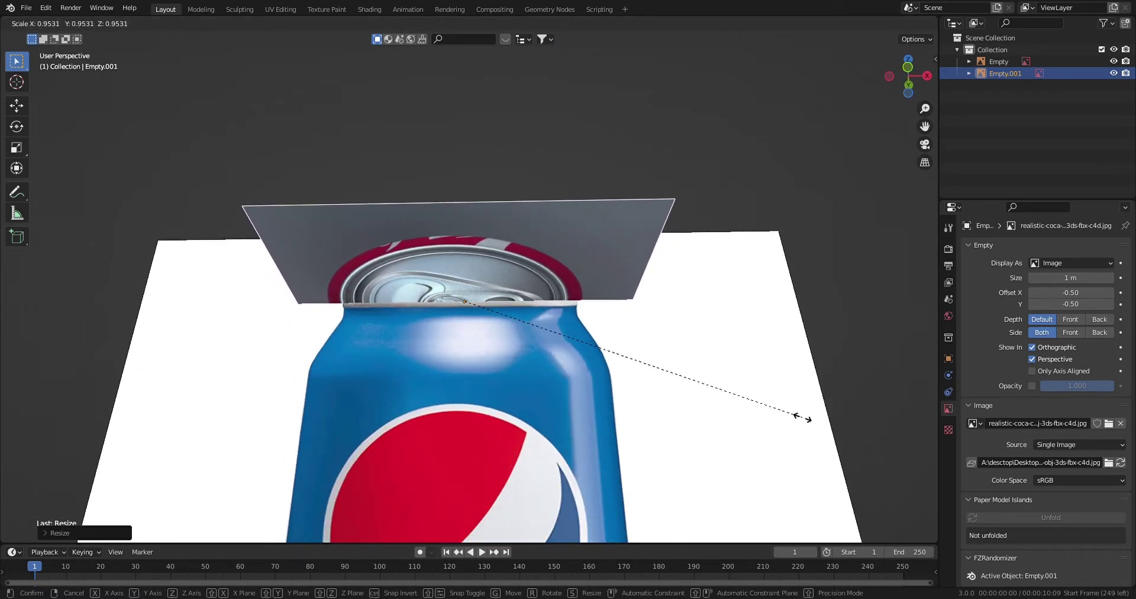
key(g)
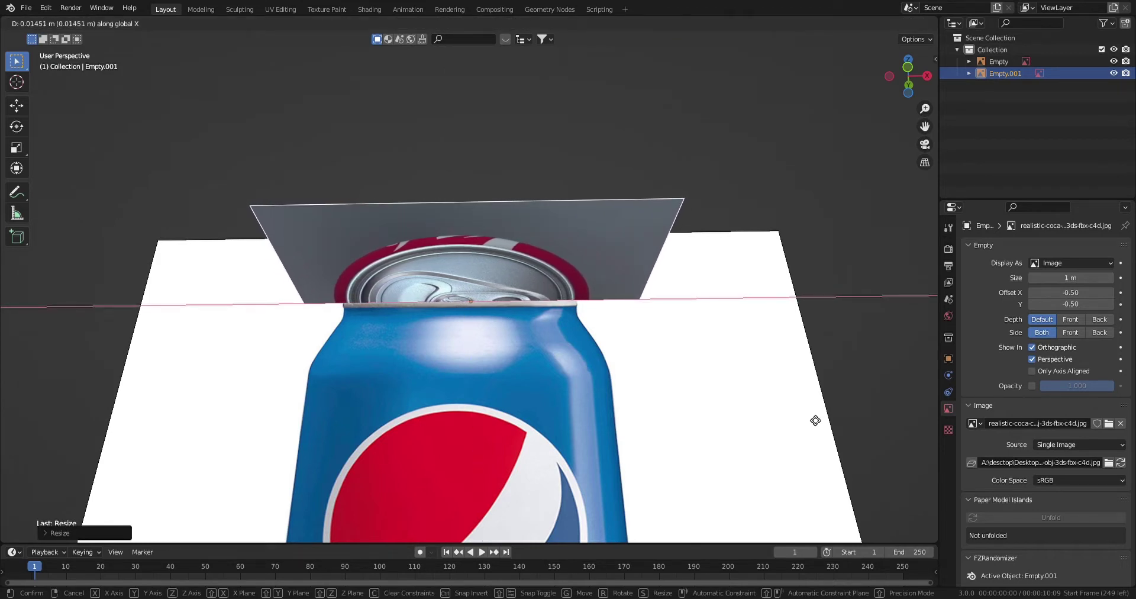
key(s)
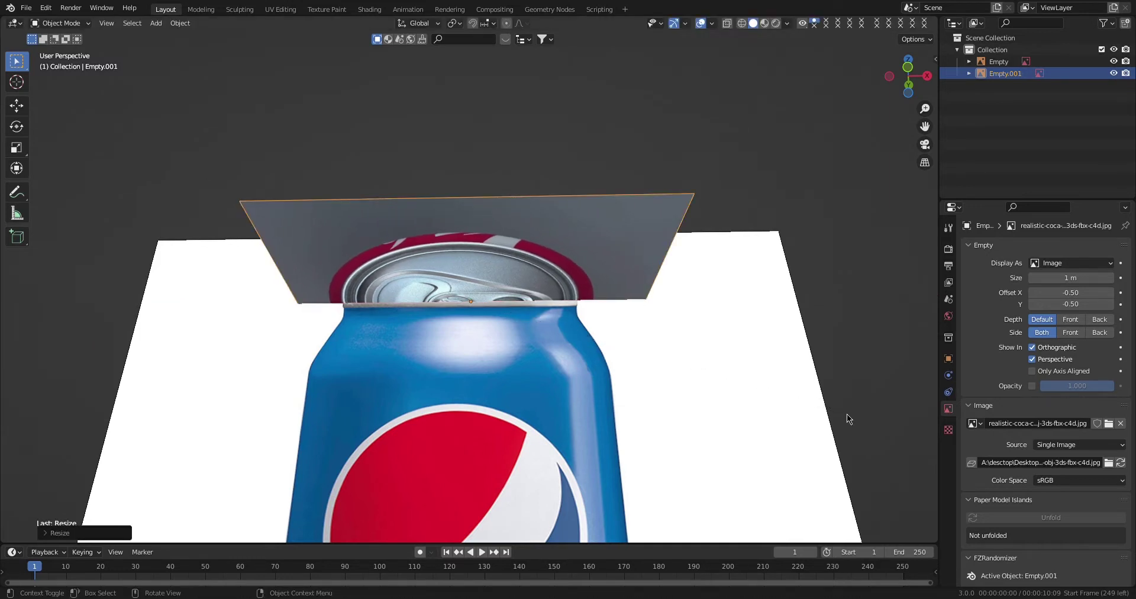
scroll(down, 3)
middle_click(616, 344)
scroll(up, 3)
middle_click(460, 407)
middle_click(467, 452)
From straight above, shift the top picture so the lid lines up with the front reference.
key(KP_7)
scroll(down, 3)
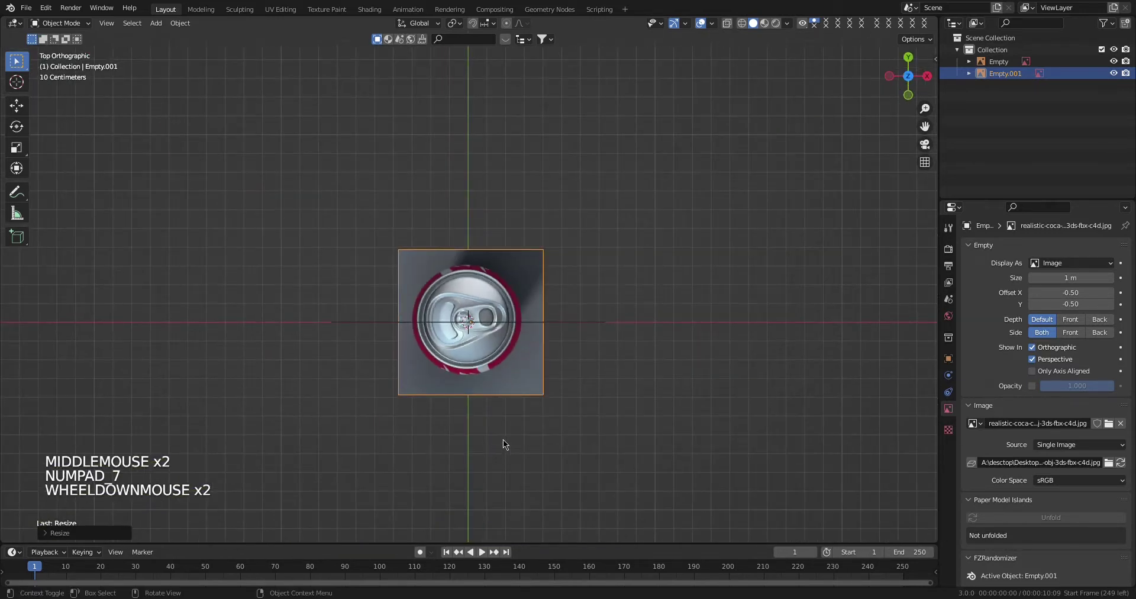
key(g)
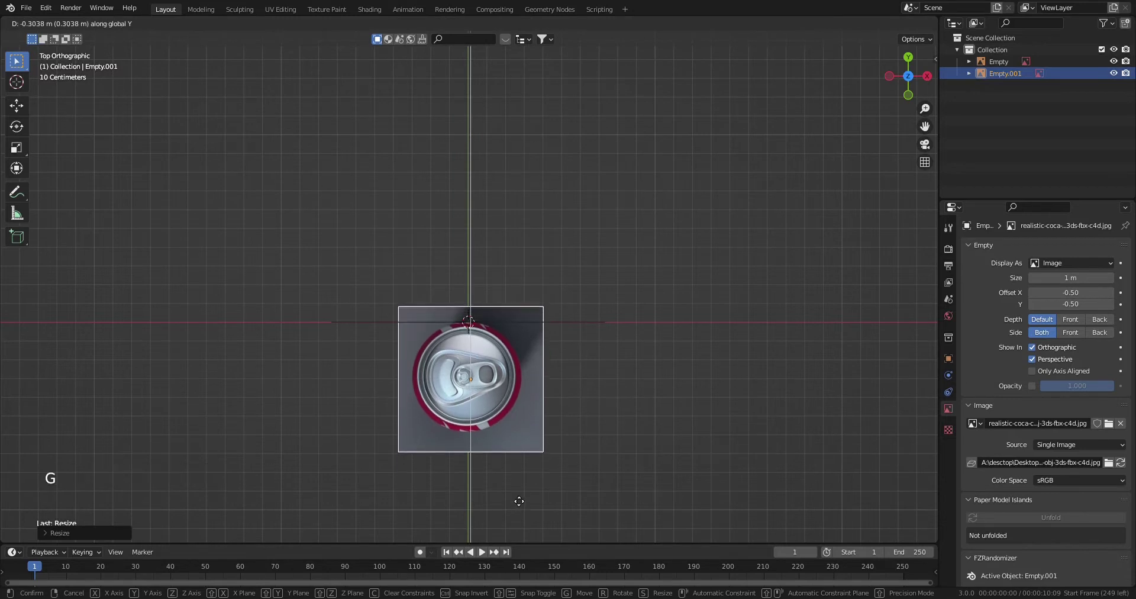
middle_click(520, 502)
scroll(down, 3)
middle_click(550, 434)
scroll(up, 3)
middle_click(477, 423)
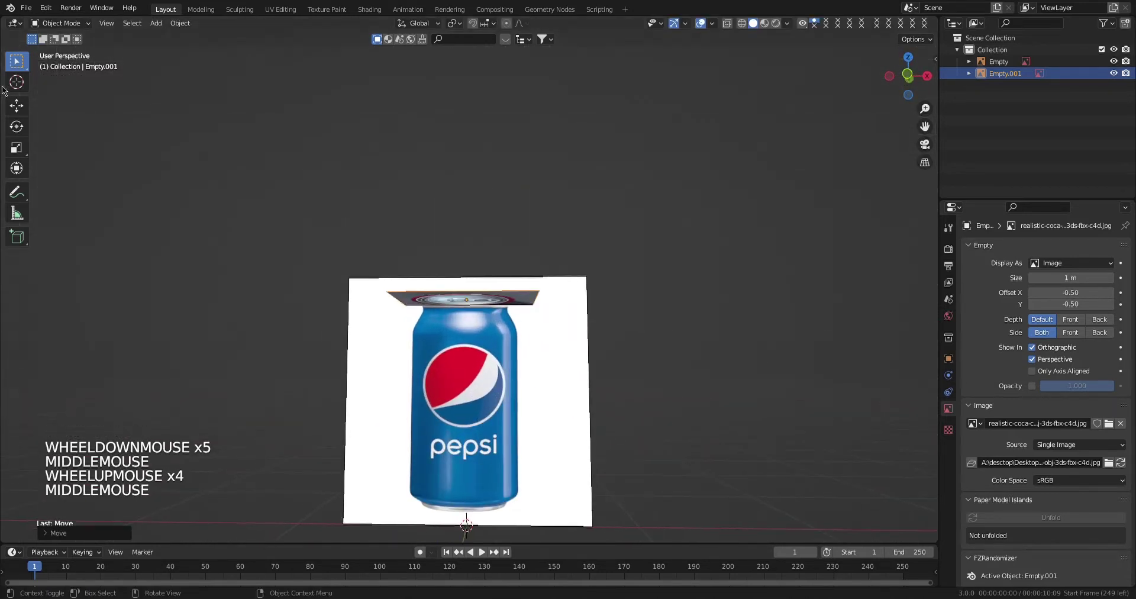
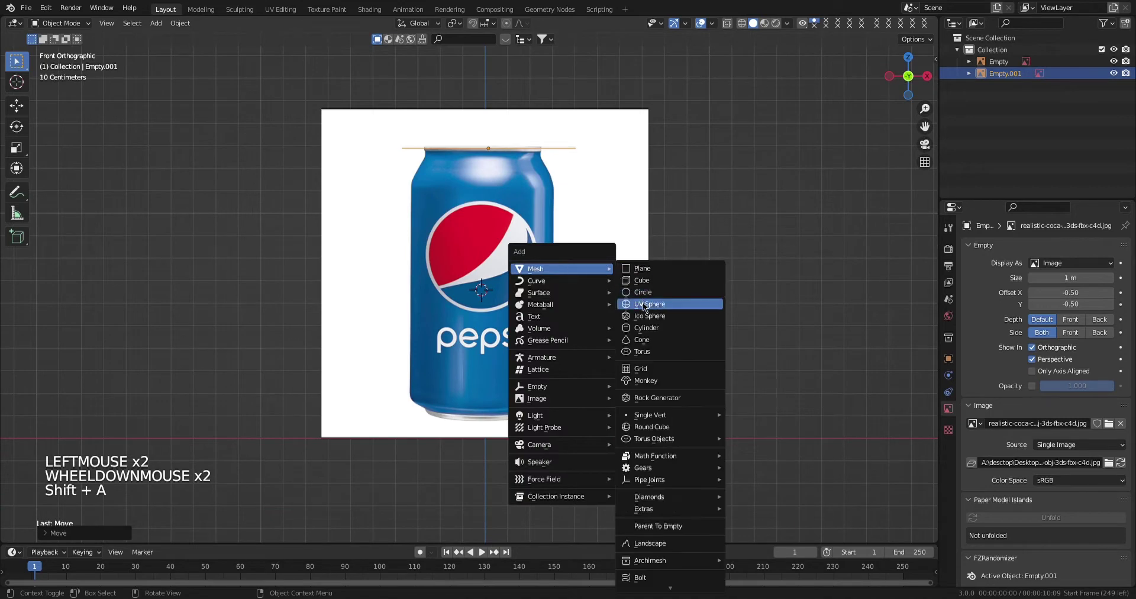
Scale the new cylinder down to the Pepsi can's width against the front reference.
scroll(down, 3)
key(s)
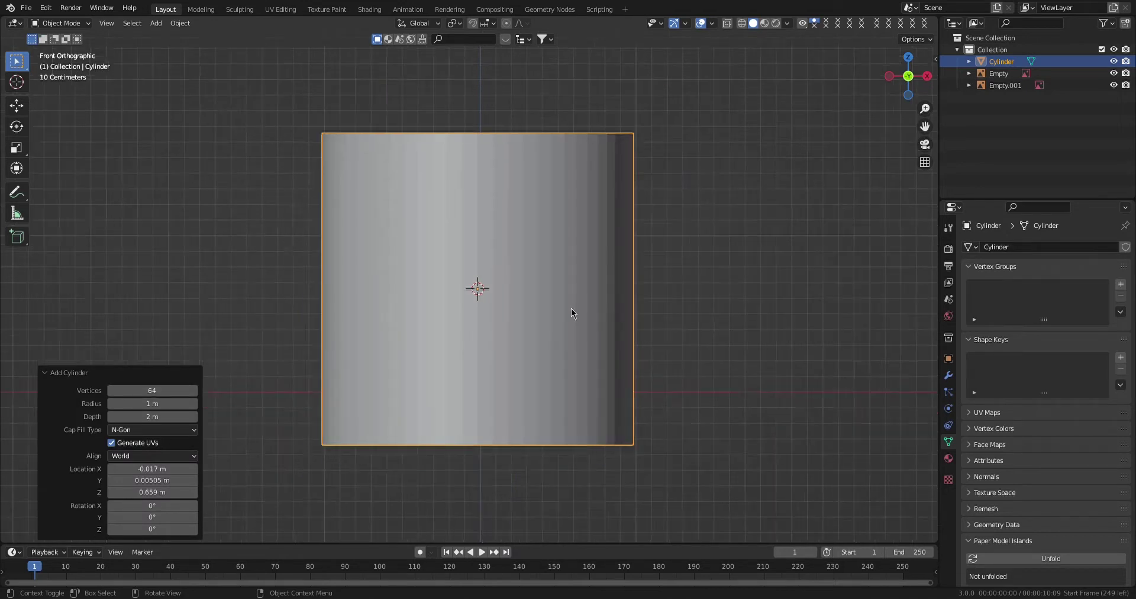
double_click(688, 326)
scroll(down, 3)
key(s)
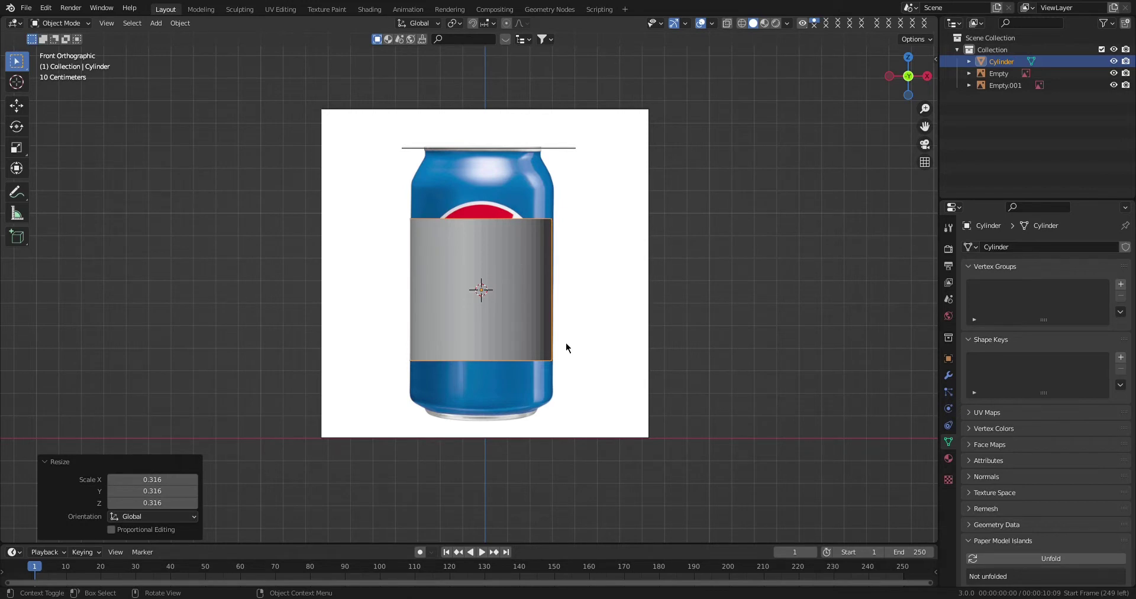
Enter Edit Mode on the cylinder to start shaping the can body.
key(Tab)
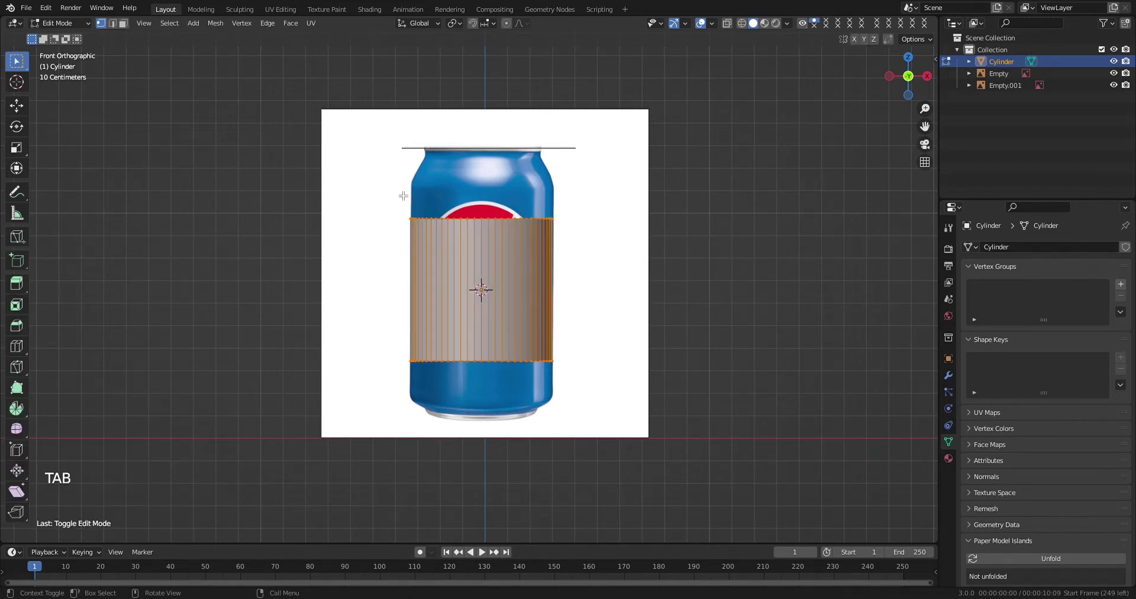
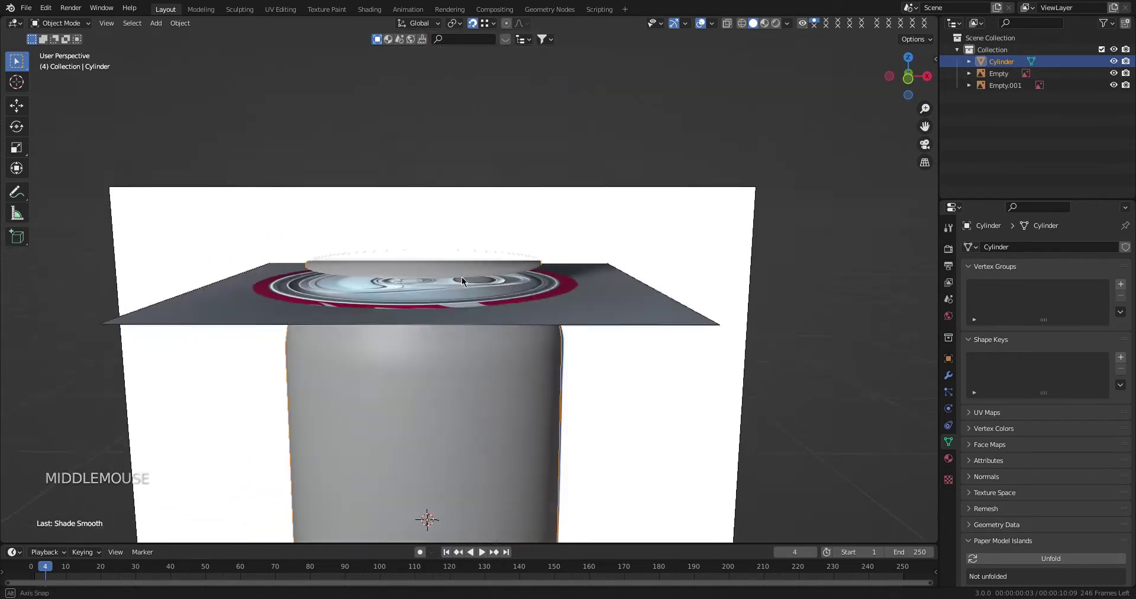
Inspect the modelled can and bring up its modifier settings.
scroll(down, 3)
middle_click(465, 353)
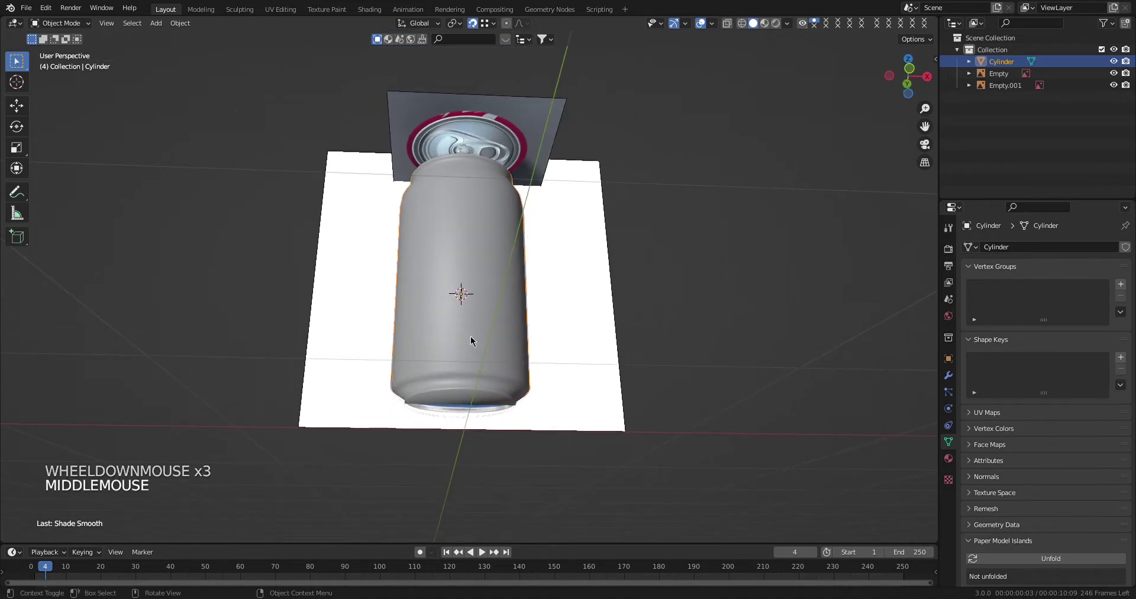
middle_click(482, 322)
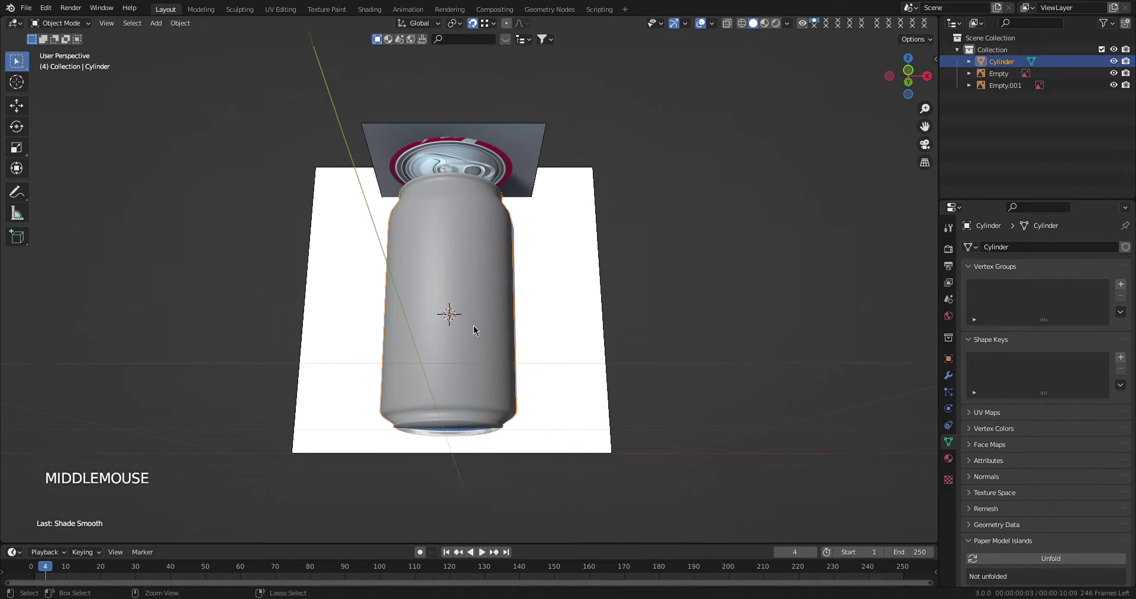
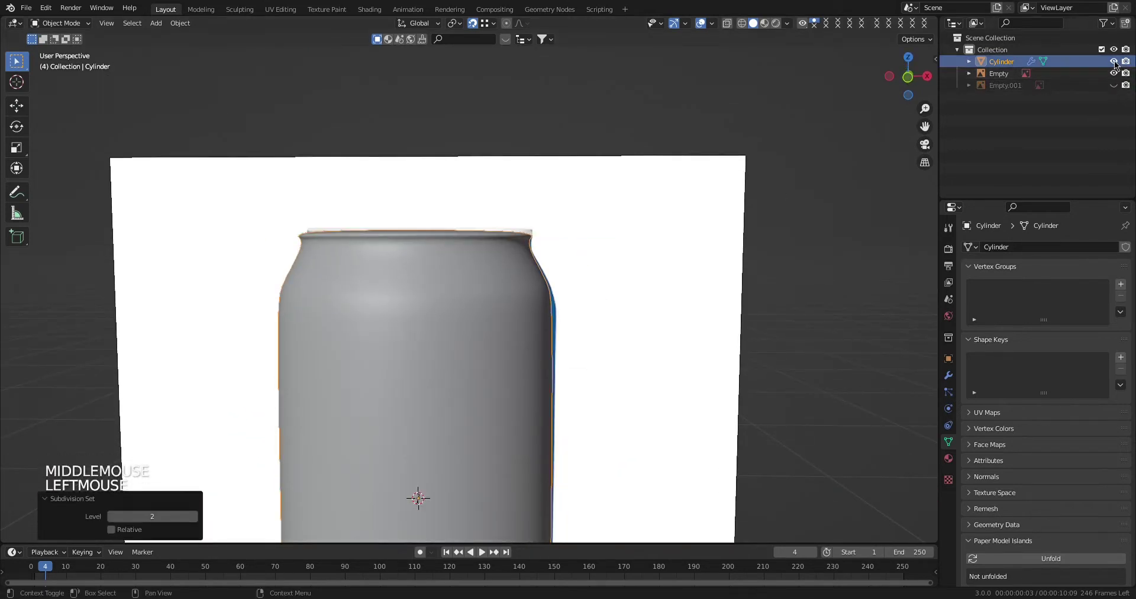
double_click(1119, 63)
click(511, 386)
scroll(down, 3)
middle_click(516, 431)
click(955, 463)
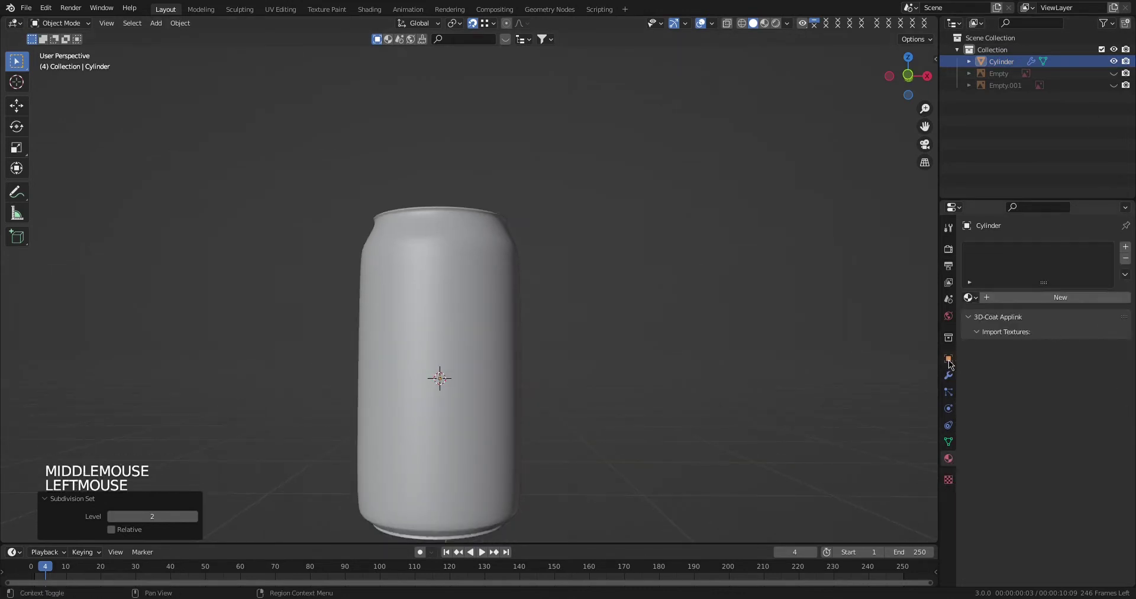
click(957, 385)
Add a Subdivision Surface modifier at level 3 and inspect the smoothed can all around.
click(1114, 328)
click(1114, 341)
scroll(down, 3)
middle_click(438, 310)
scroll(up, 3)
middle_click(469, 432)
middle_click(473, 410)
middle_click(488, 323)
middle_click(506, 422)
middle_click(507, 271)
middle_click(512, 308)
scroll(down, 3)
middle_click(508, 297)
middle_click(504, 320)
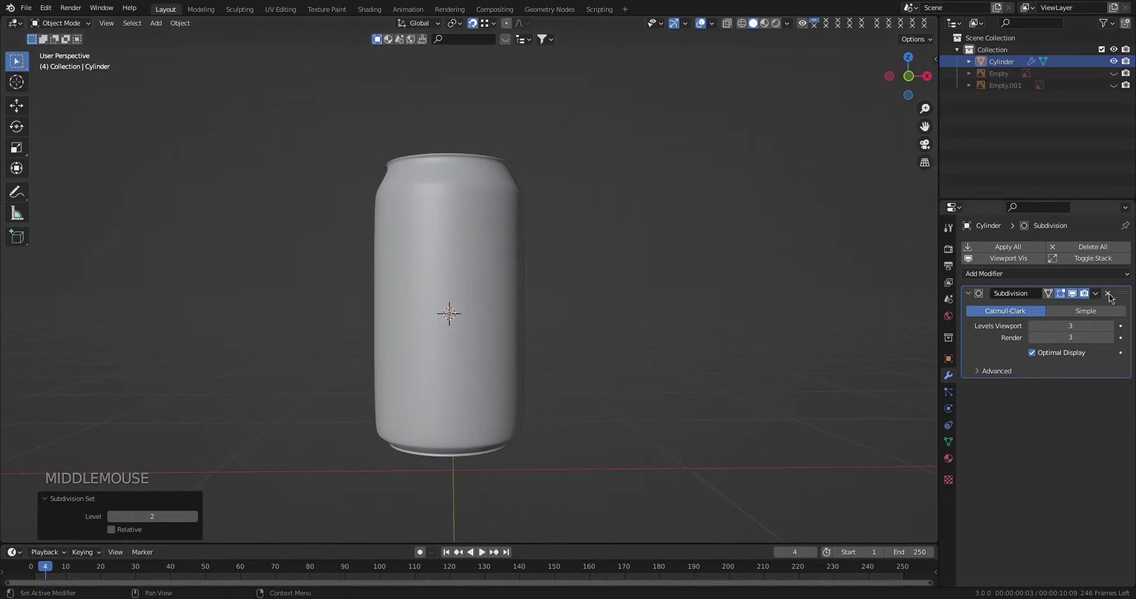
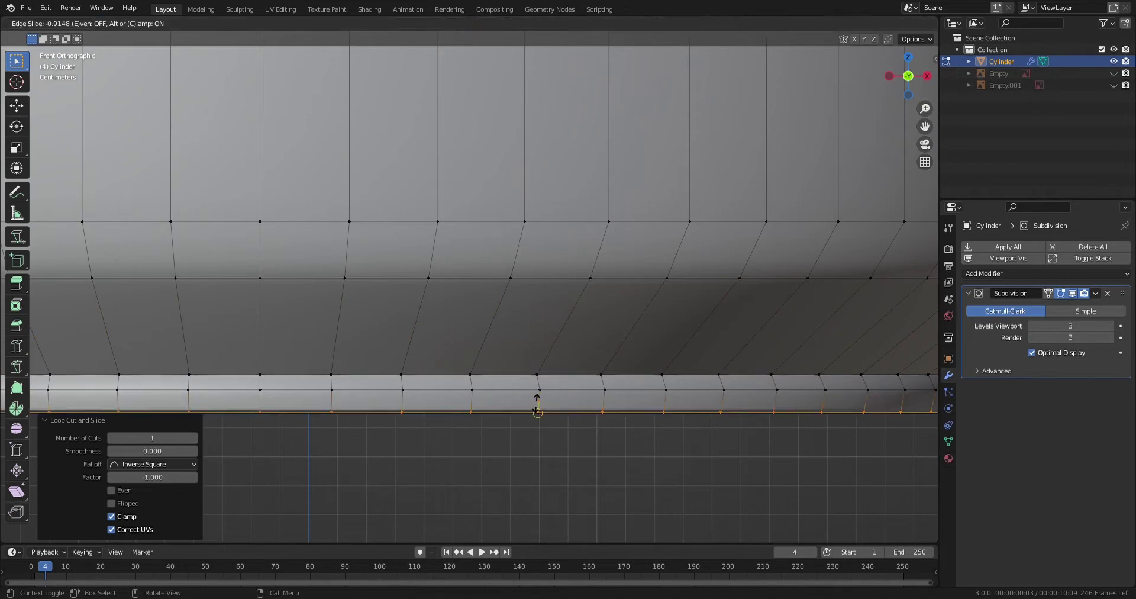
Slide the new edge loop down toward the can's base to hold the bottom shape.
key(3)
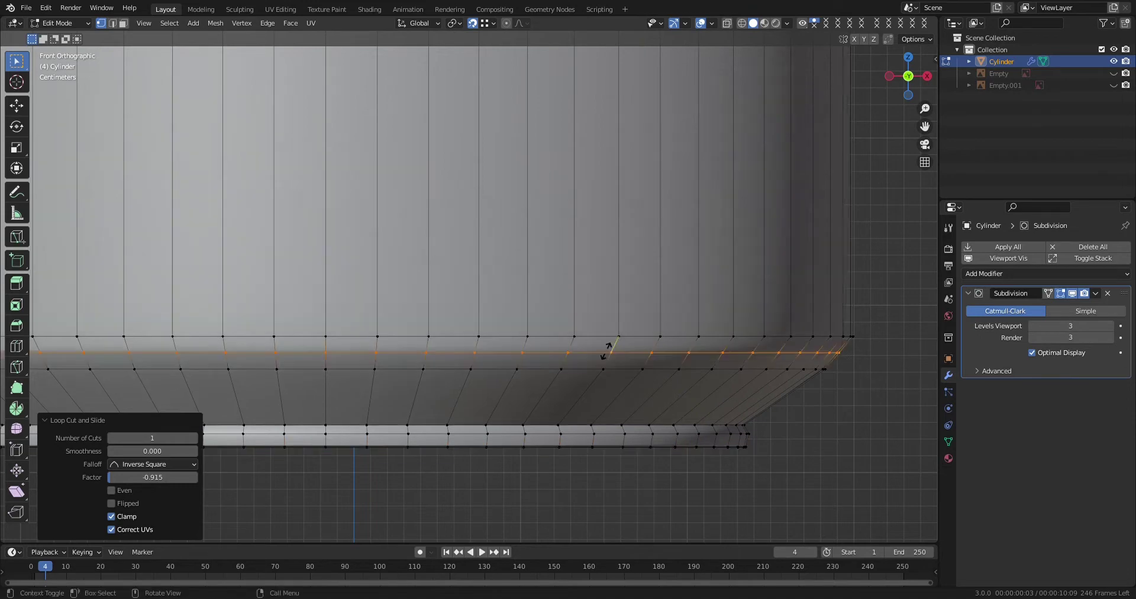
key(3)
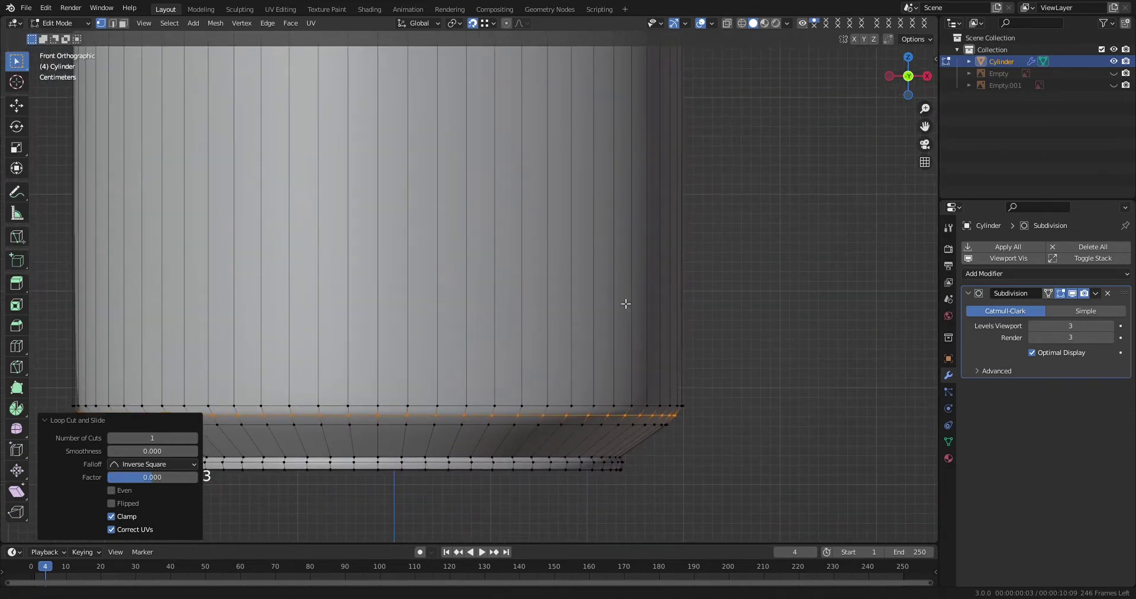
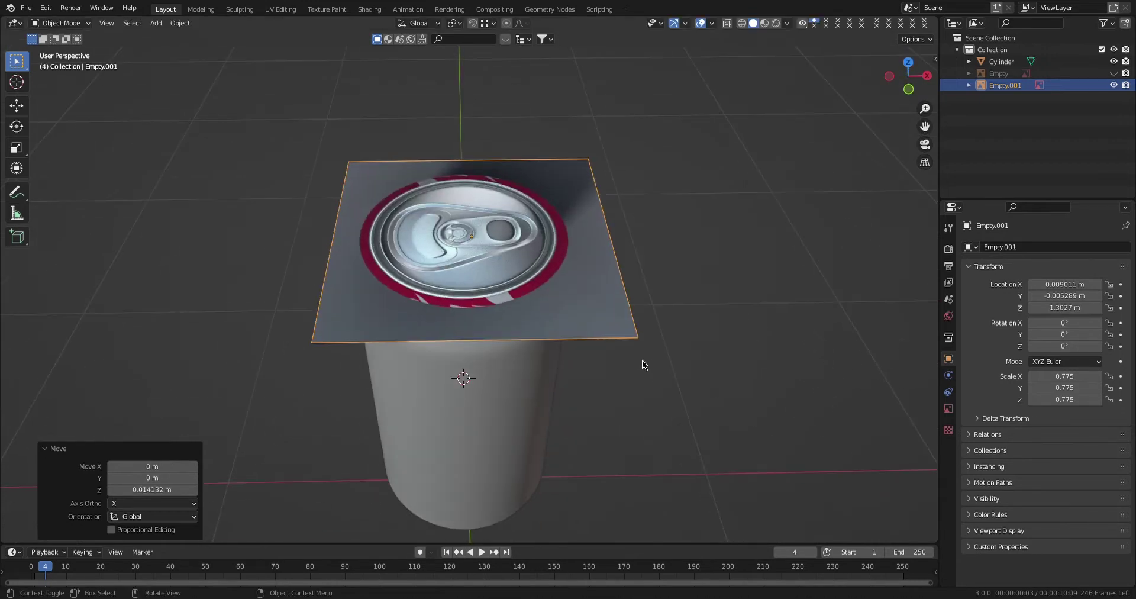
From top view, set the lid reference image's opacity to about 0.5.
key(KP_7)
click(591, 350)
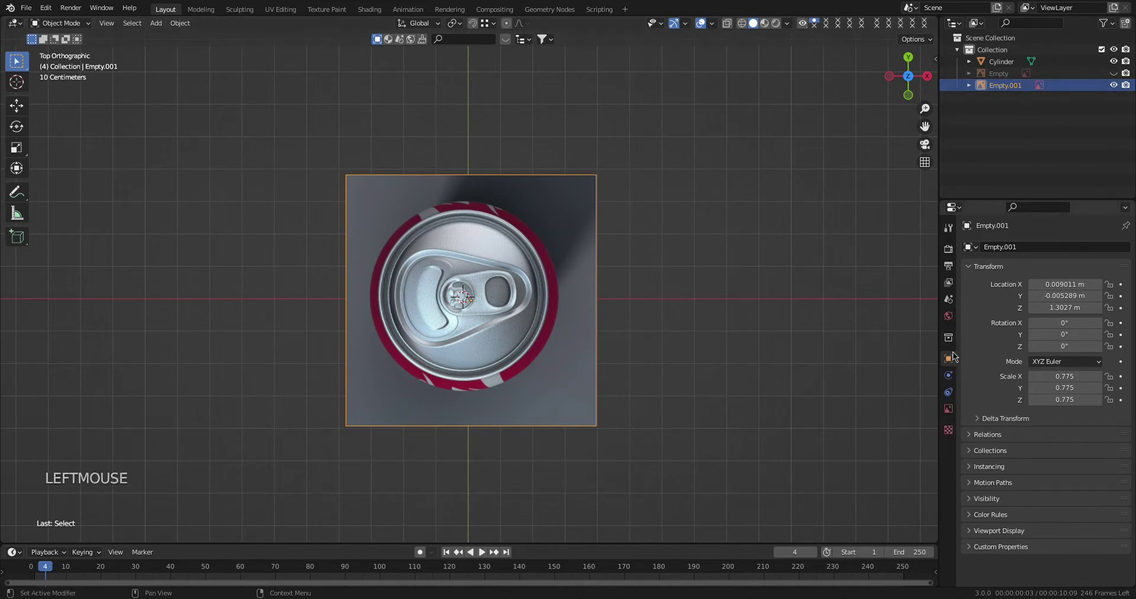
click(955, 410)
double_click(1090, 390)
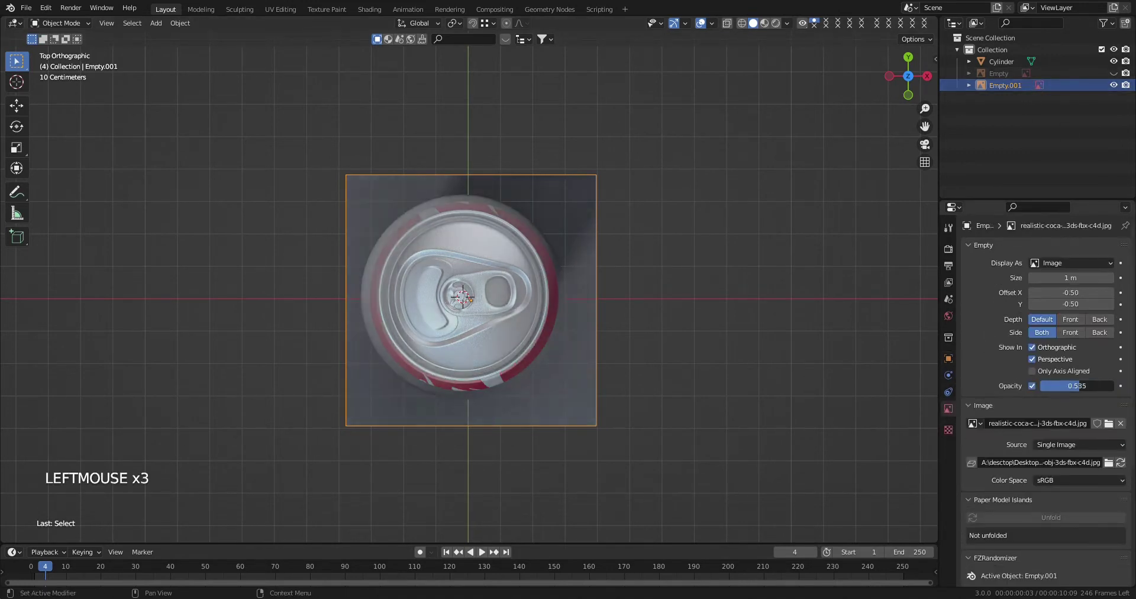
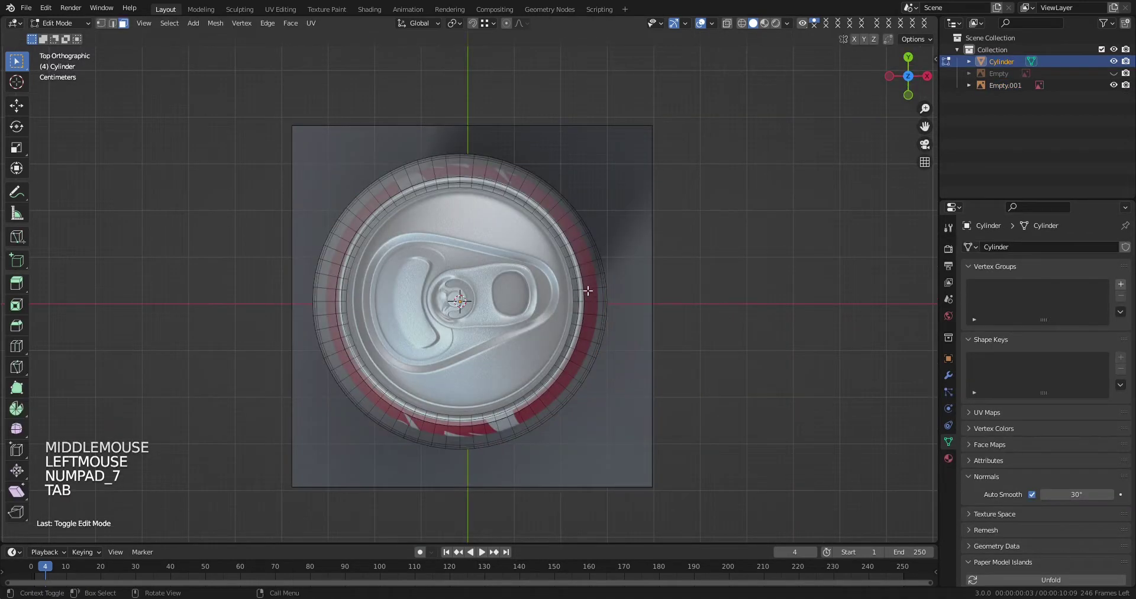
Switch selection modes while shaping the can's top rim rings over the lid reference.
key(1)
scroll(up, 3)
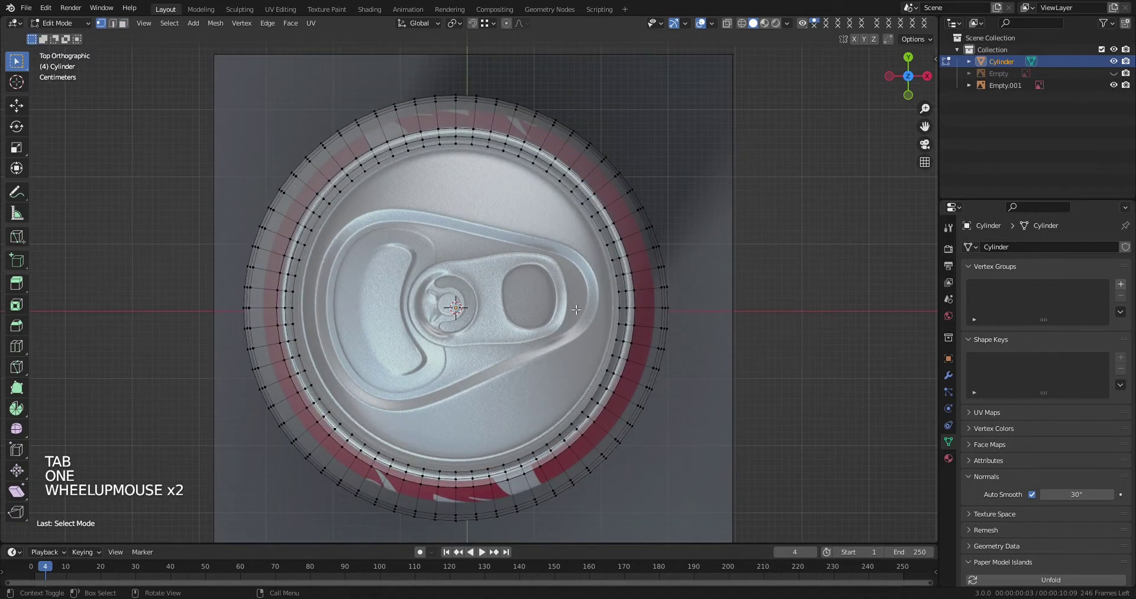
key(1)
key(3)
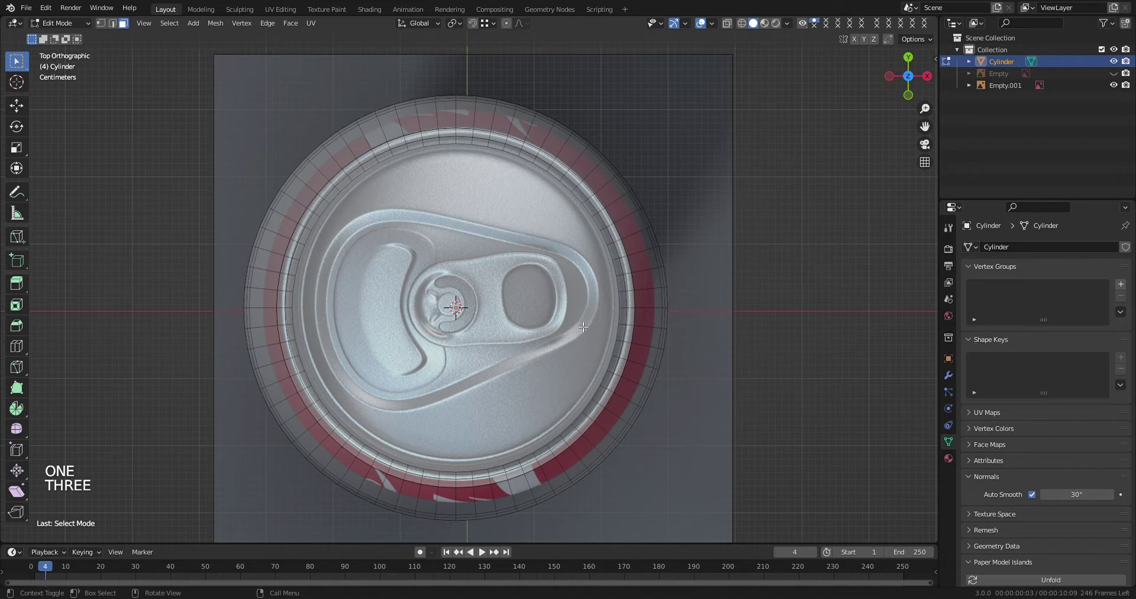
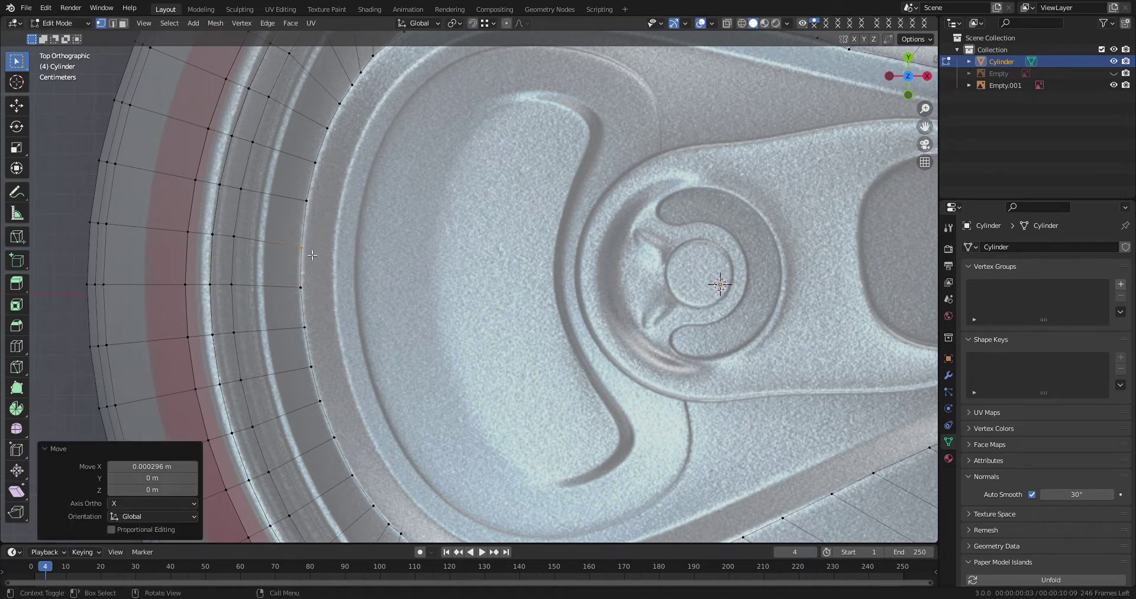
Slide the can's inner top face slightly along its normal to sink the lid.
key(4)
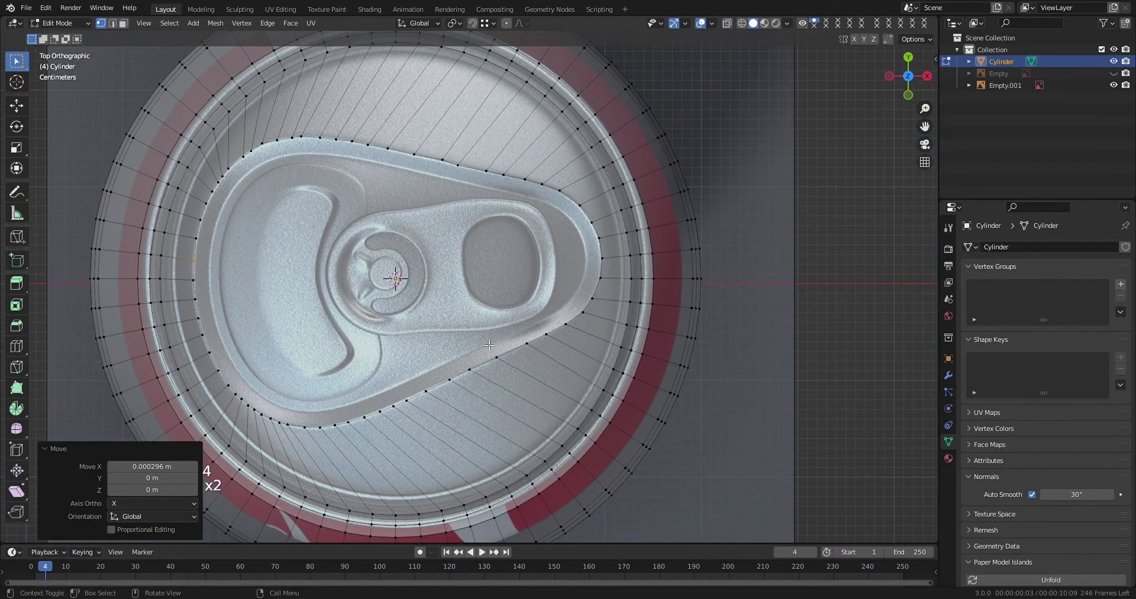
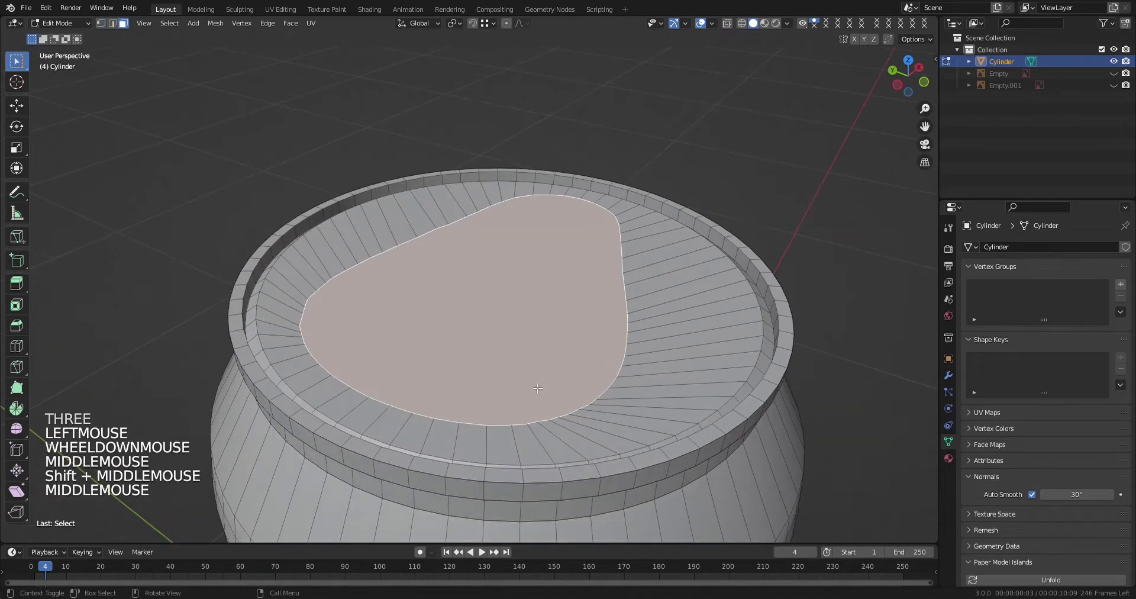
key(e)
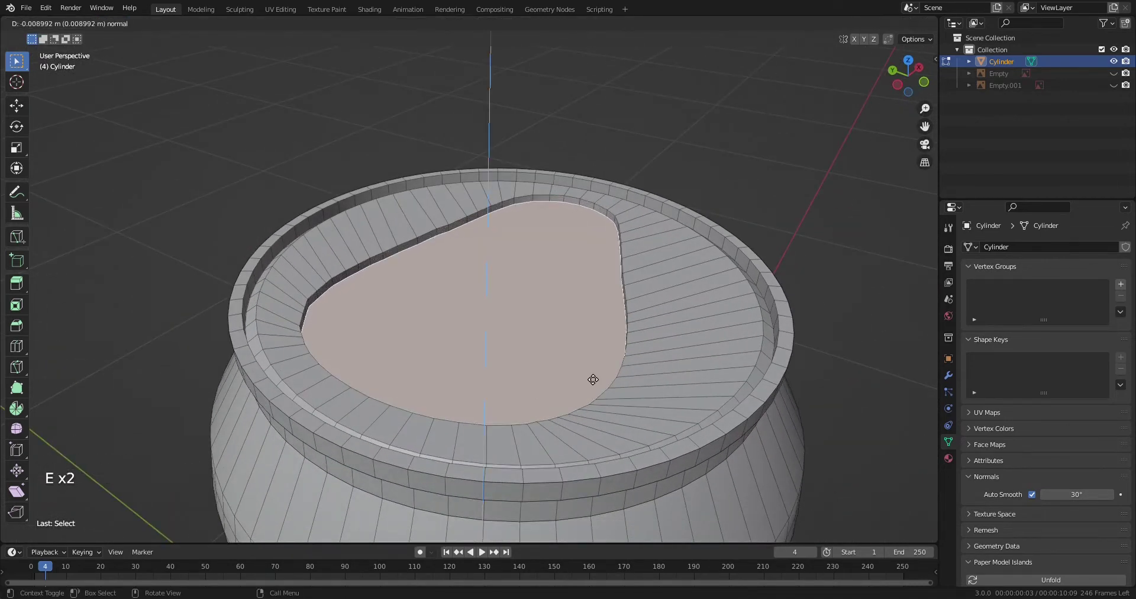
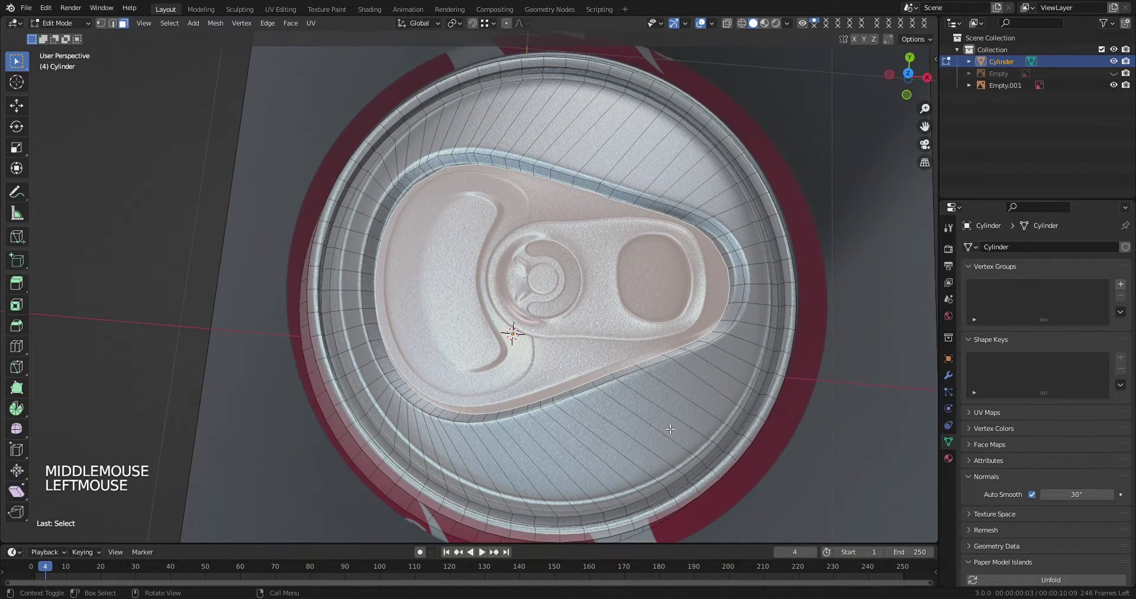
From top view, inset the lid's inner face twice to add two thin rings matching the rim.
scroll(down, 3)
key(KP_7)
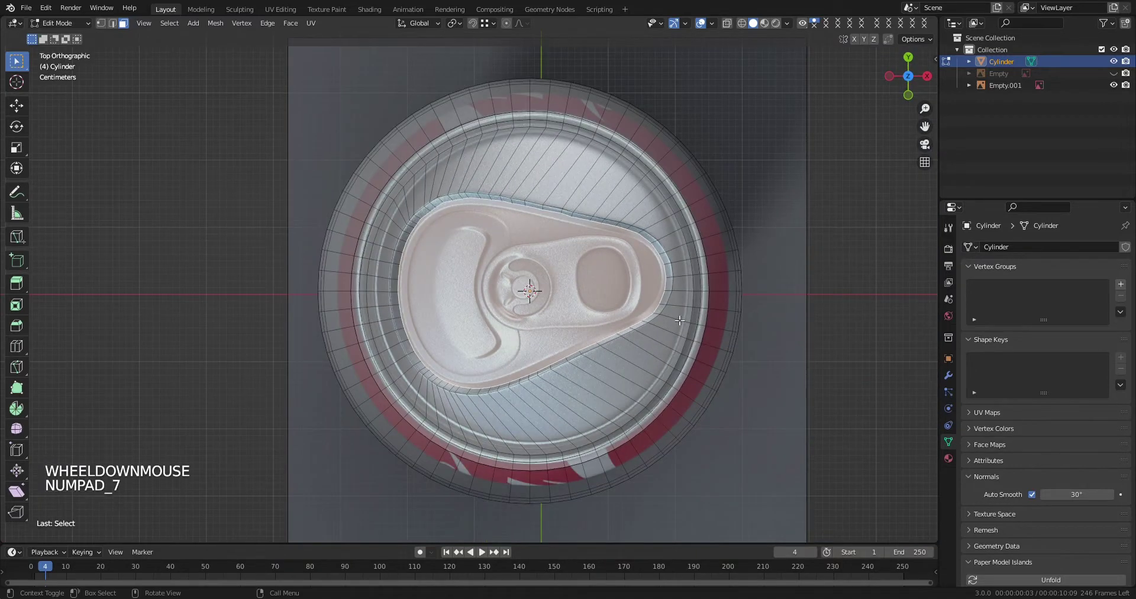
key(i)
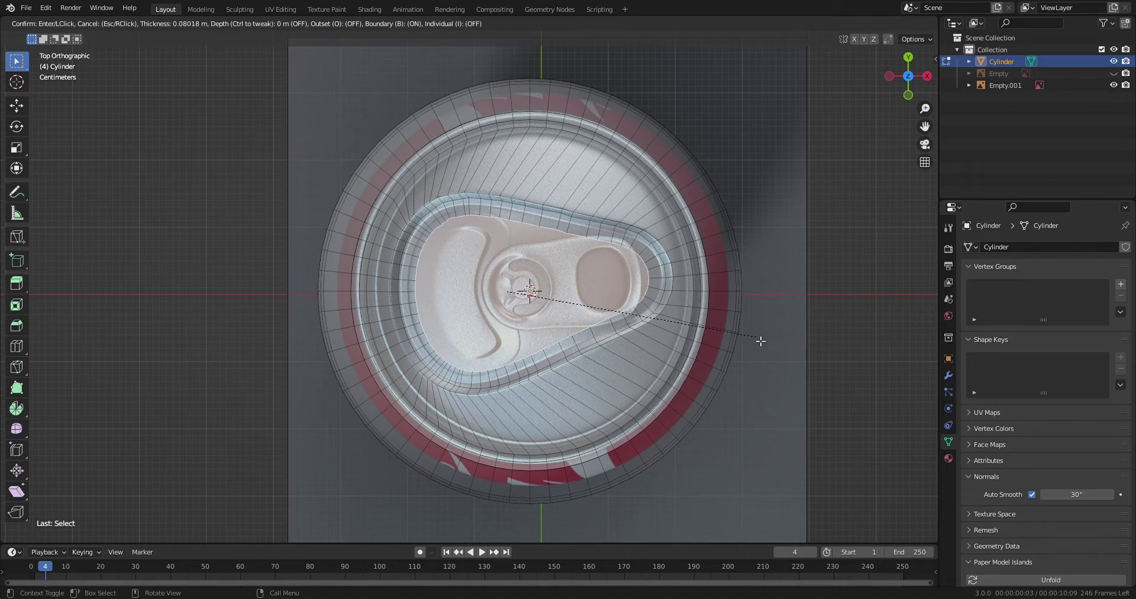
key(ctrl+z)
scroll(up, 3)
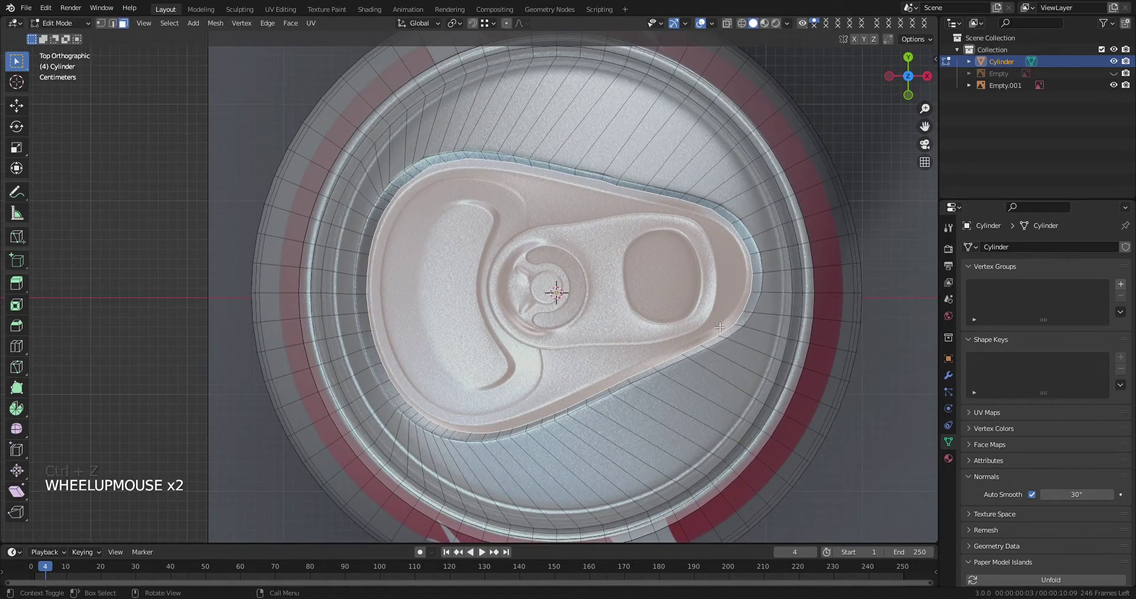
key(i)
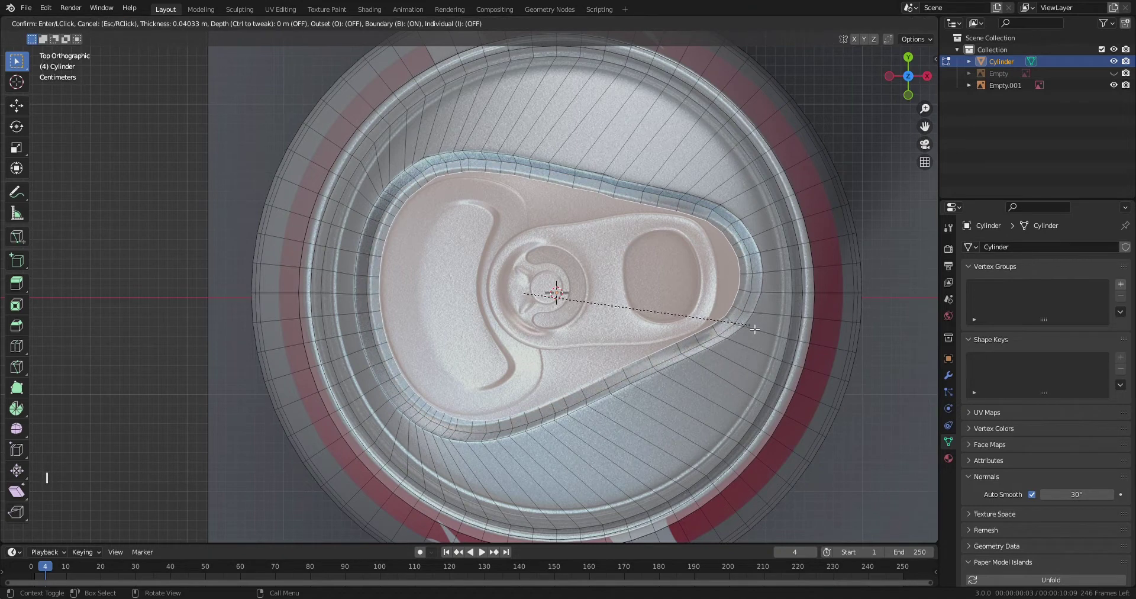
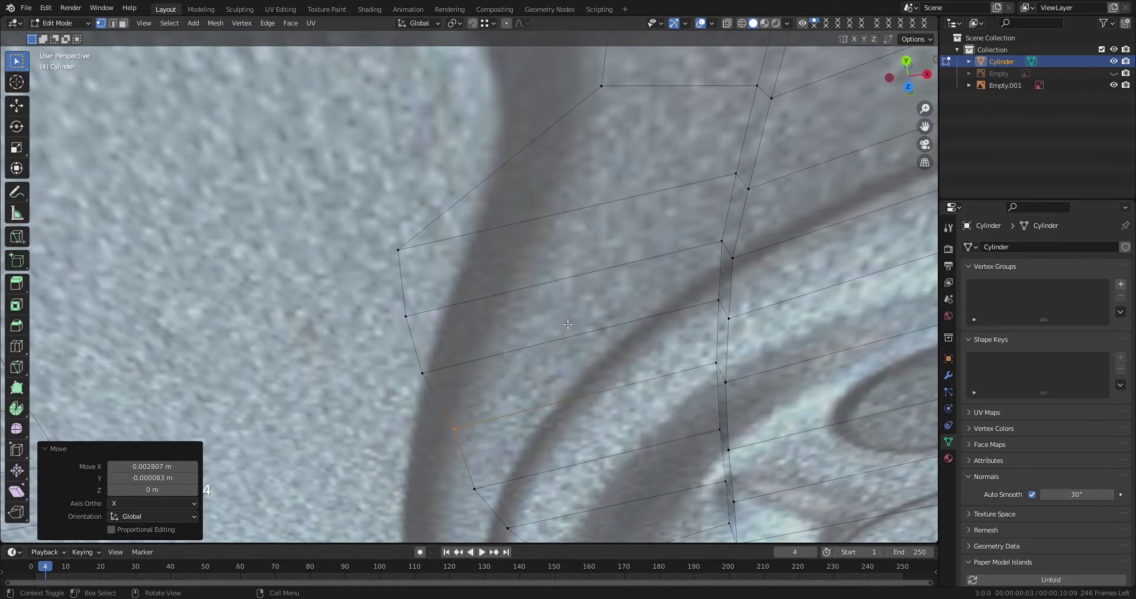
Align the lid's edge loops to the reference photo's rings and tab outline, then zoom out.
key(4)
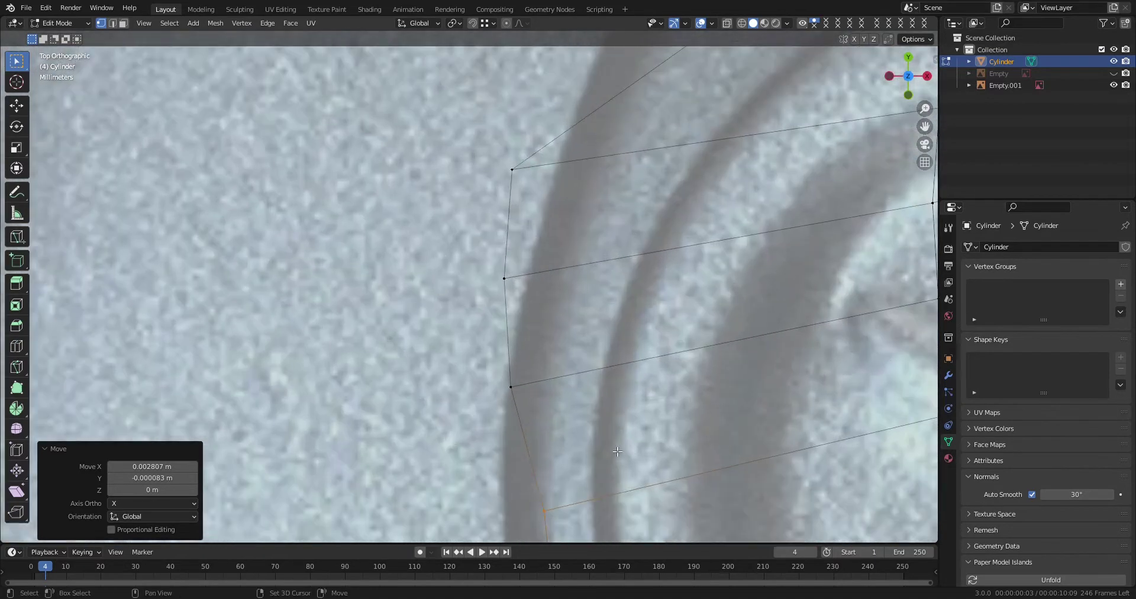
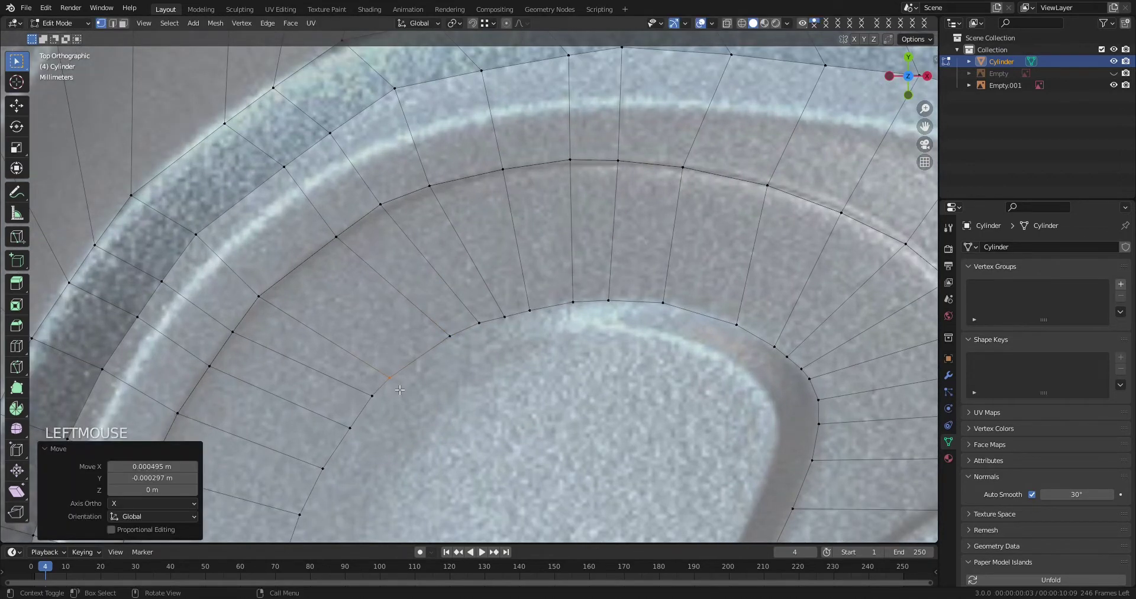
scroll(up, 3)
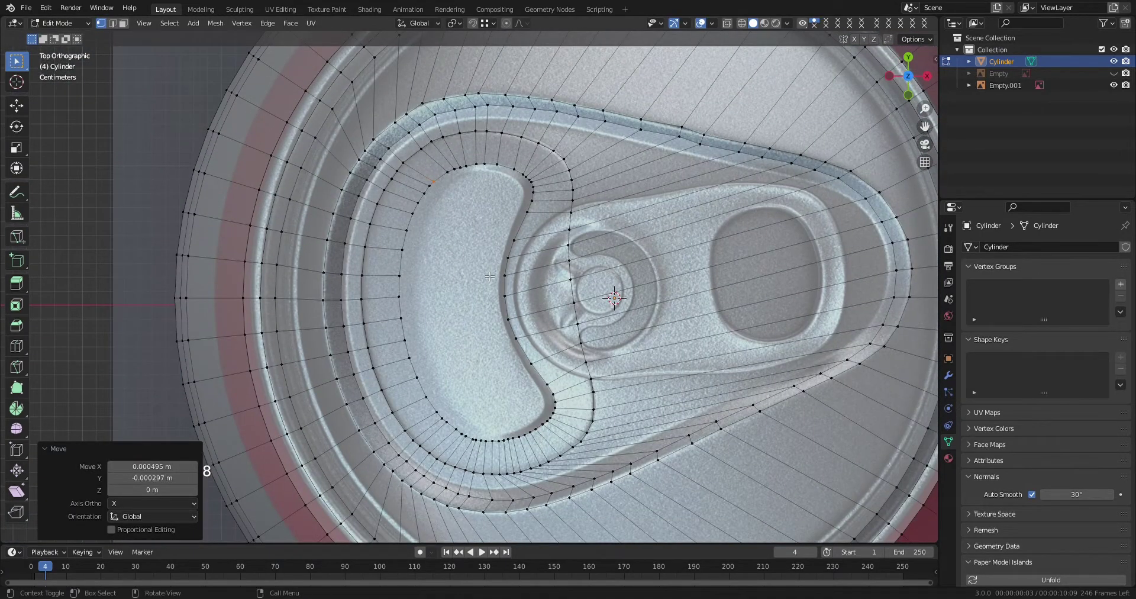
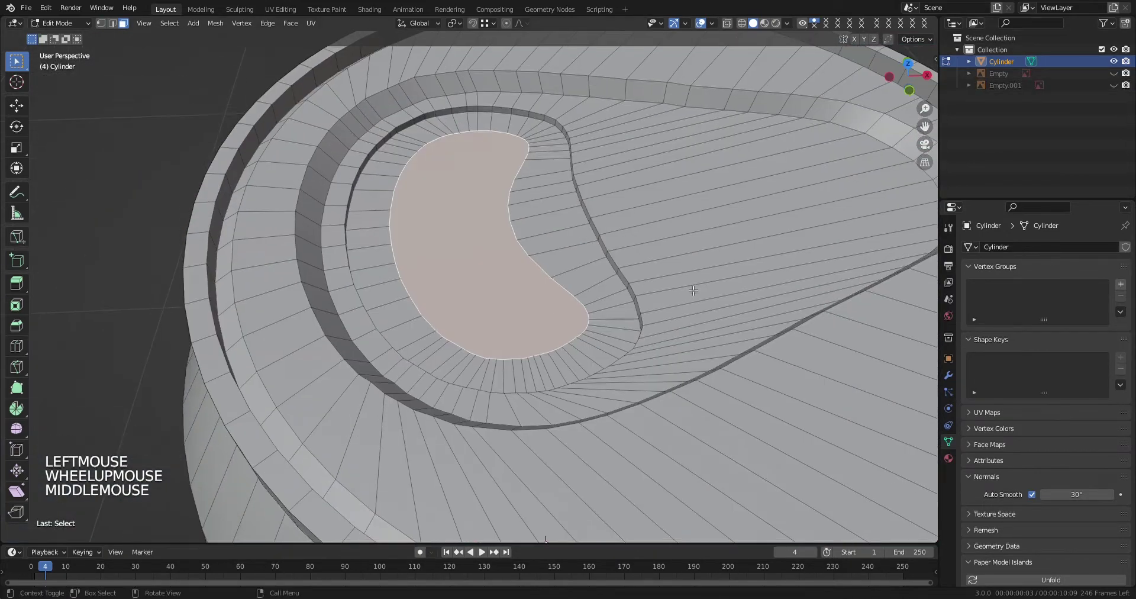
Extrude the pull-tab recess and compare the wireframe against the reference with X-ray.
key(e)
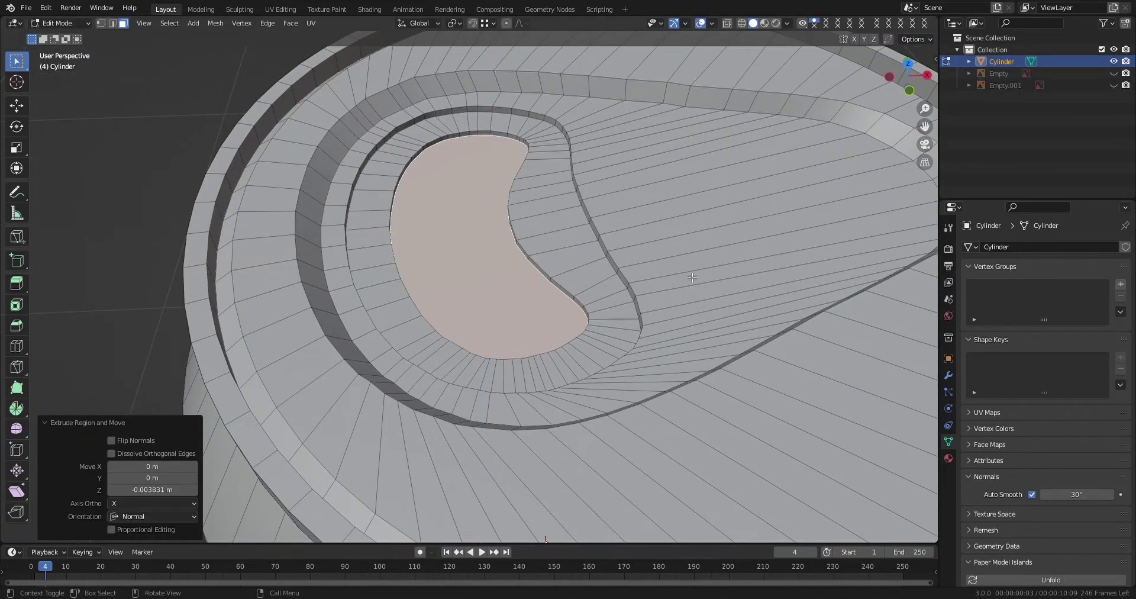
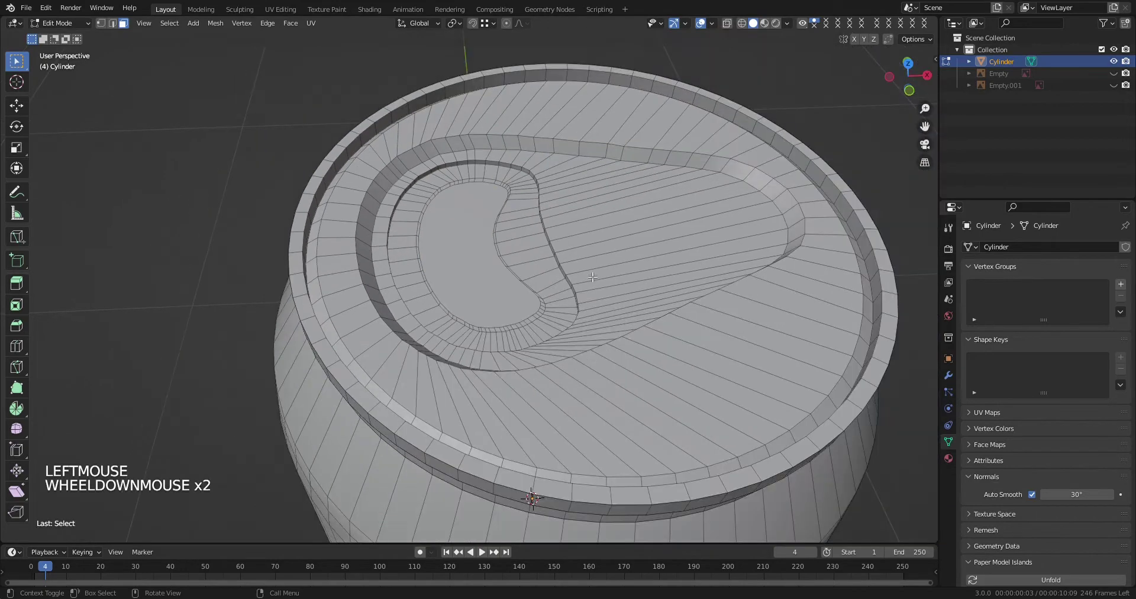
click(1116, 90)
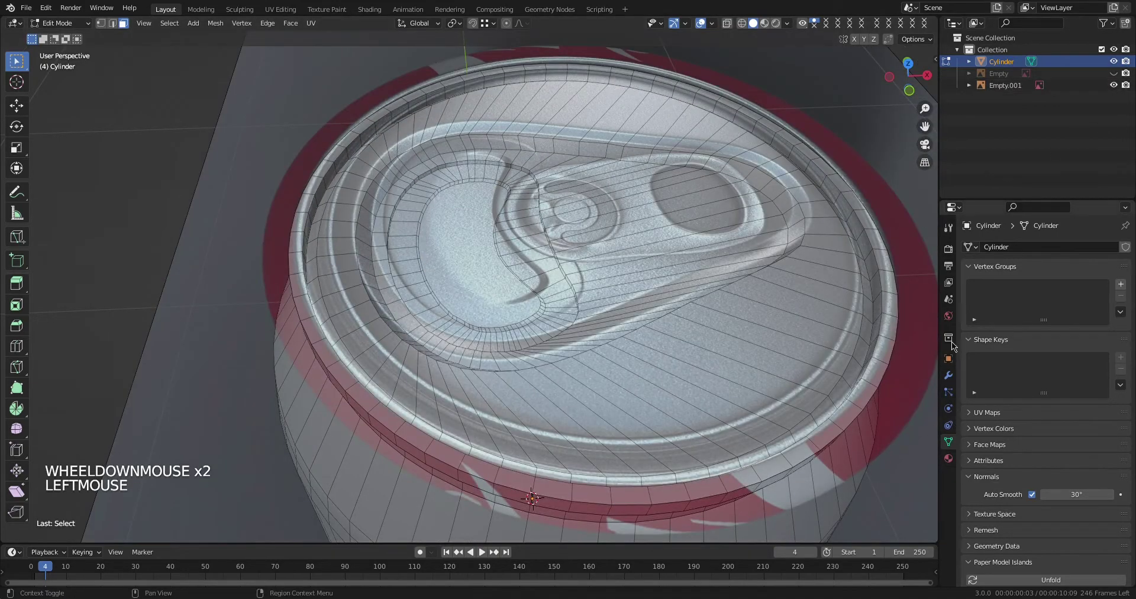
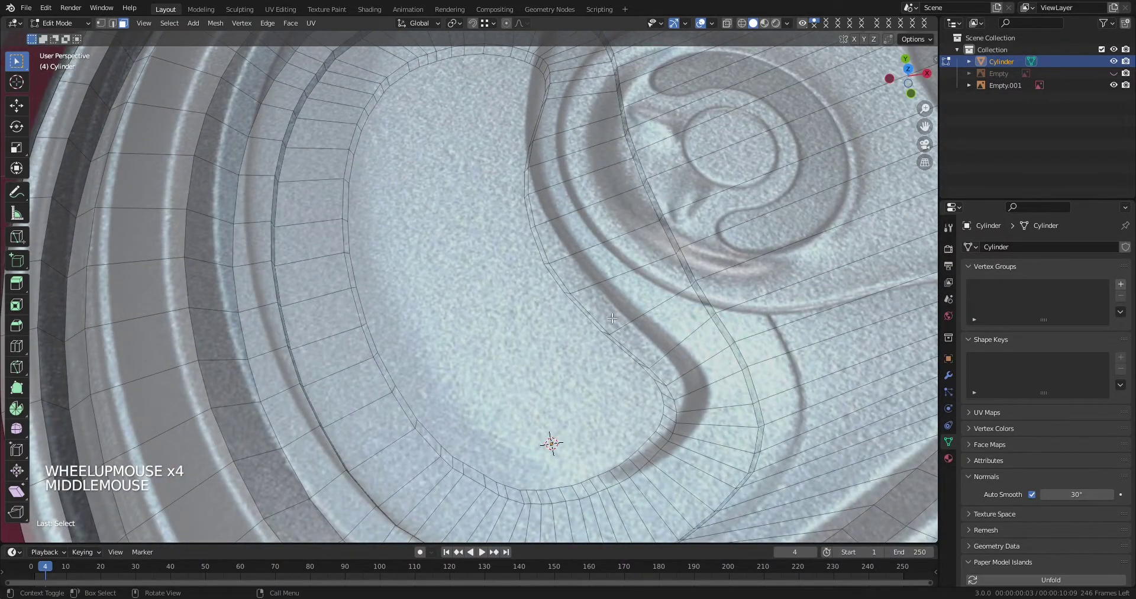
scroll(down, 3)
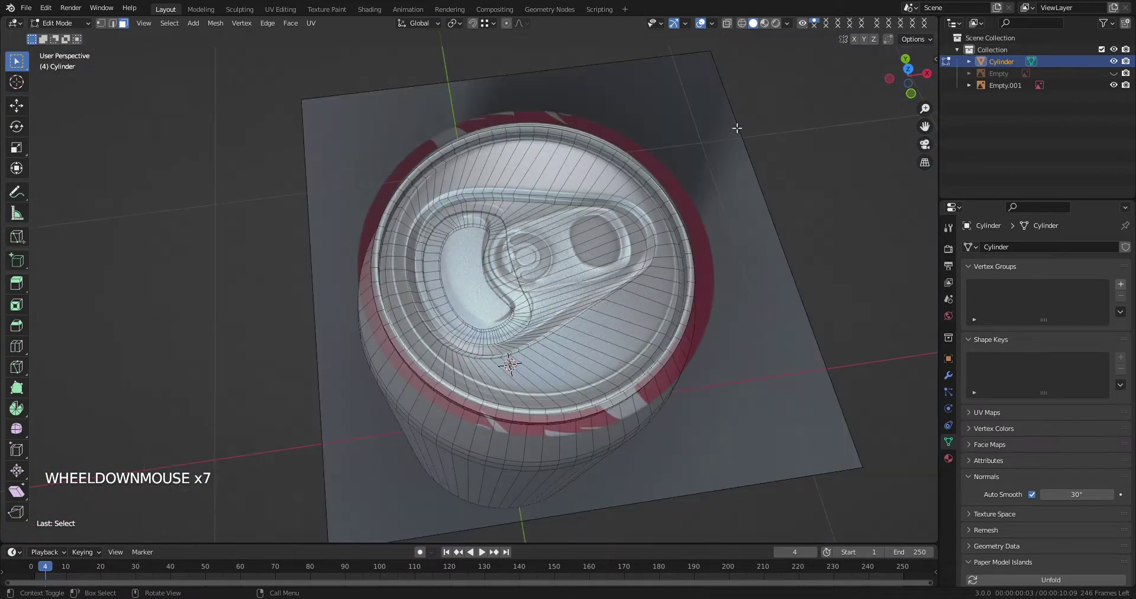
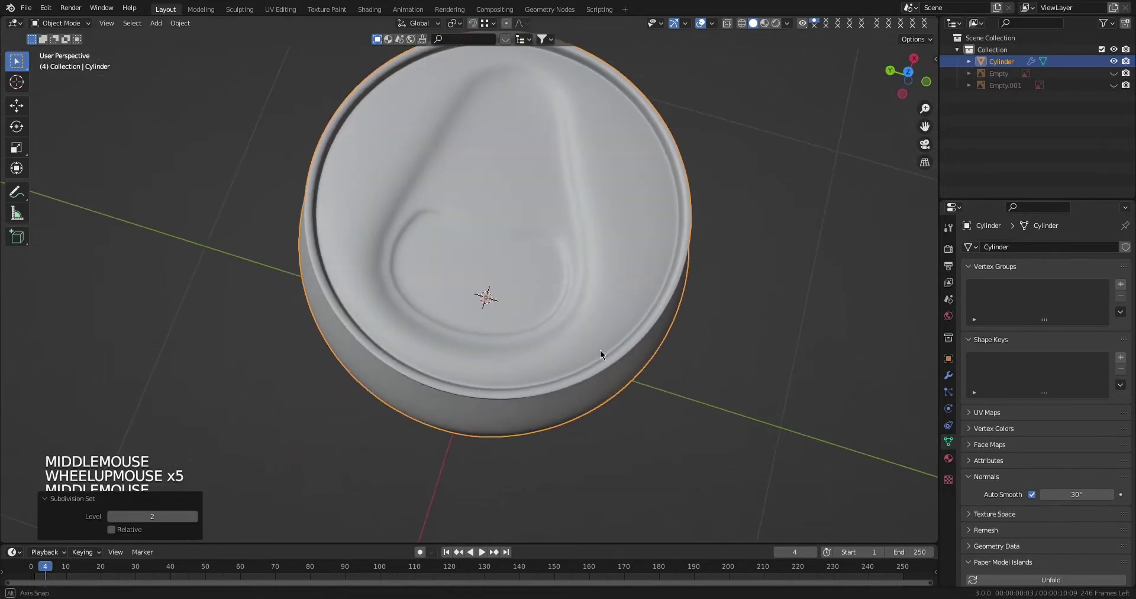
Raise the can's Subdivision modifier viewport level to 4 and inspect the smoothed lid.
click(945, 377)
click(1111, 326)
click(1111, 327)
middle_click(761, 339)
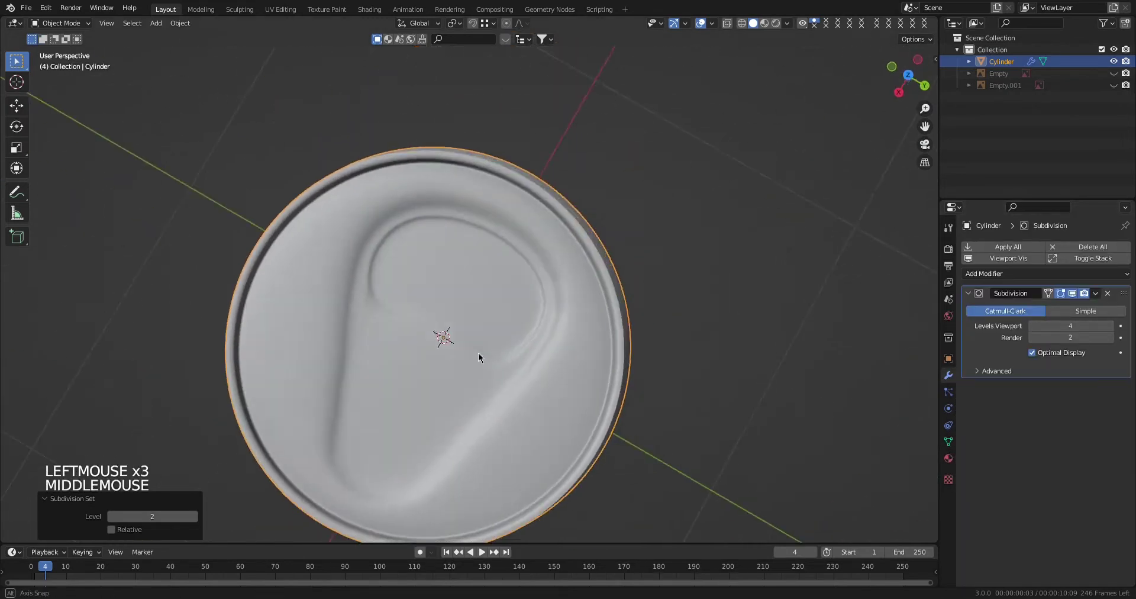
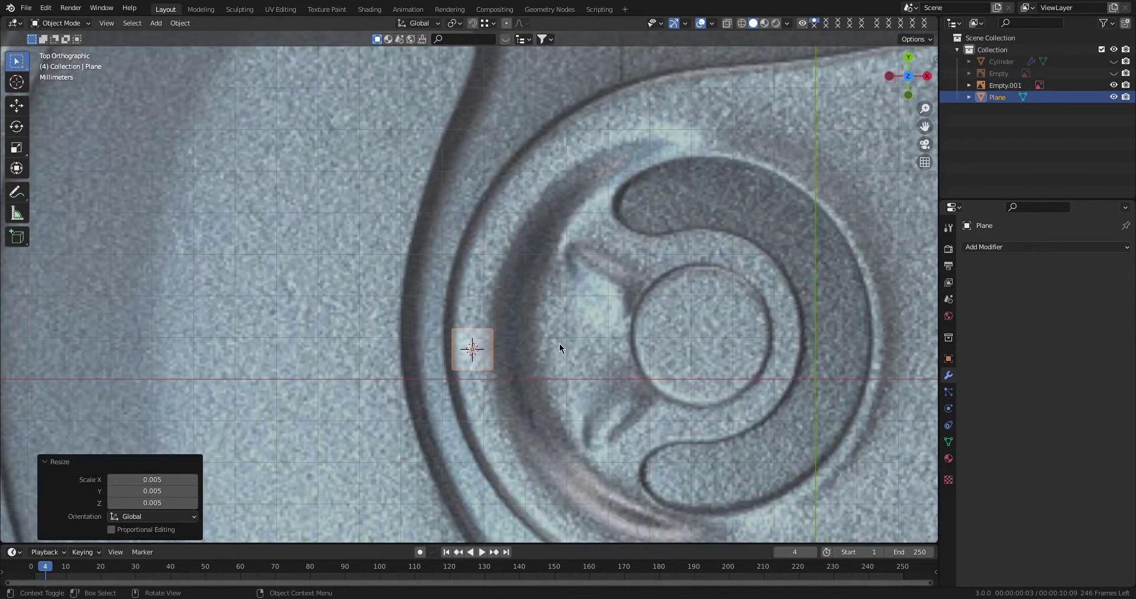
Extrude the plane's edge repeatedly into a curved quad strip along the rivet-ring groove.
key(Tab)
scroll(up, 3)
key(1)
key(e)
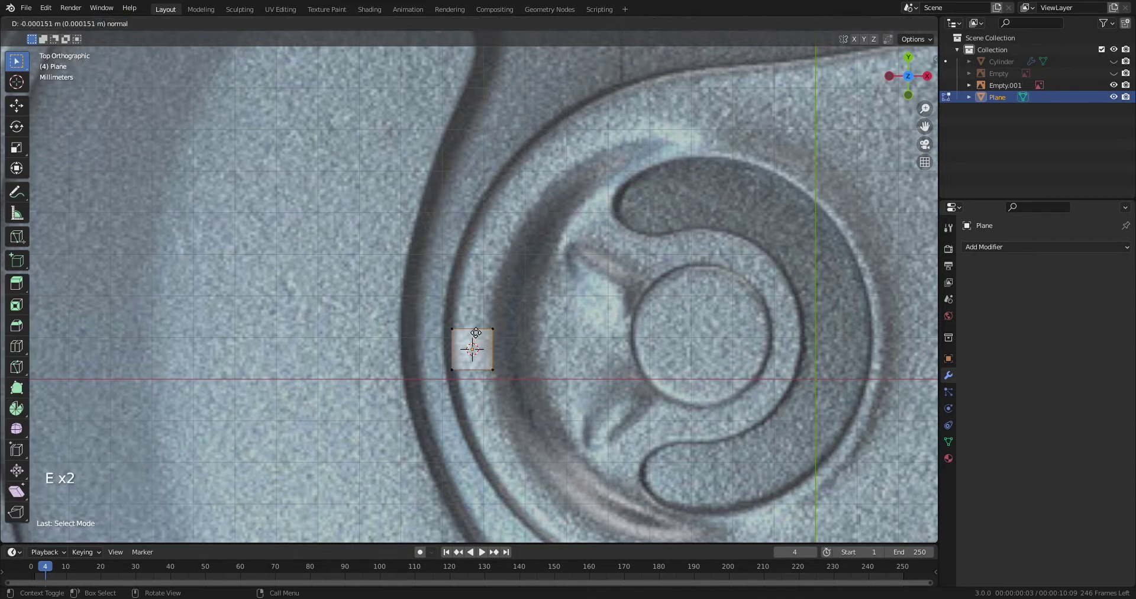
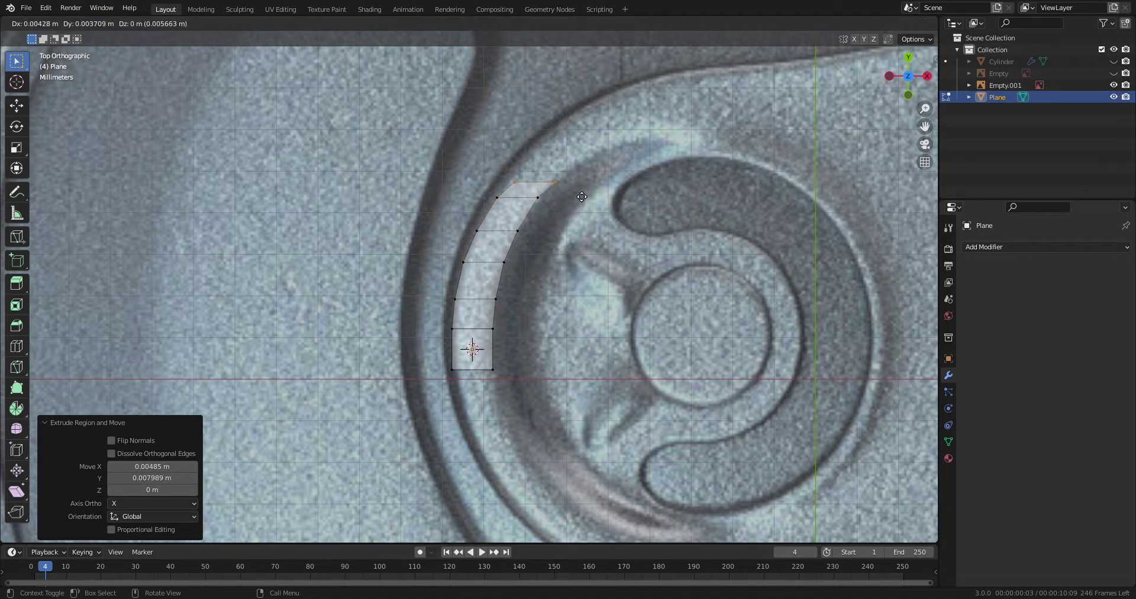
key(e)
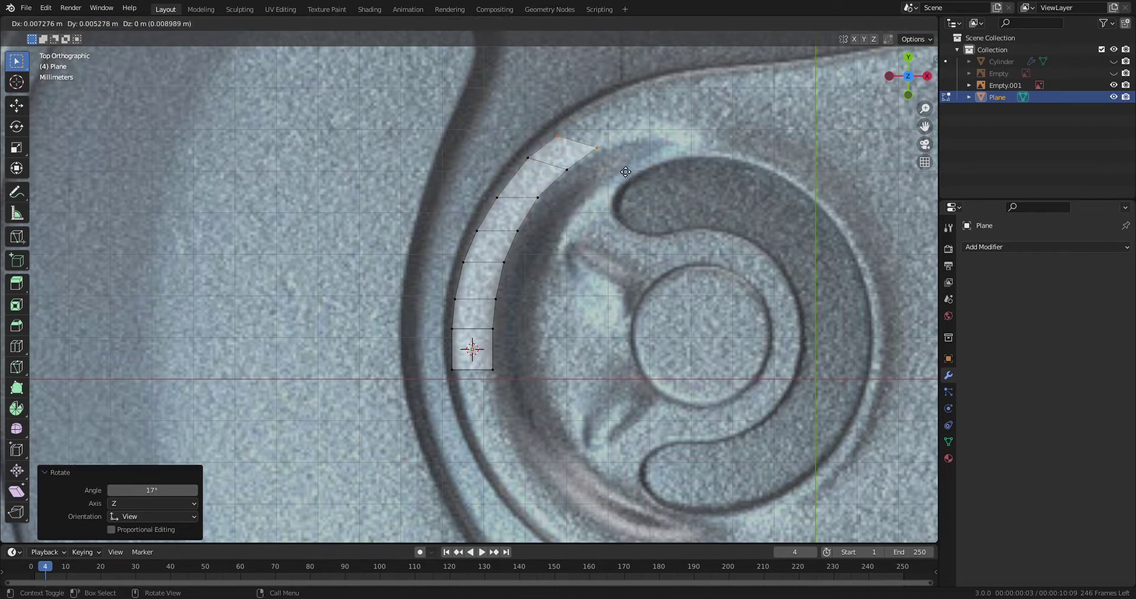
key(e)
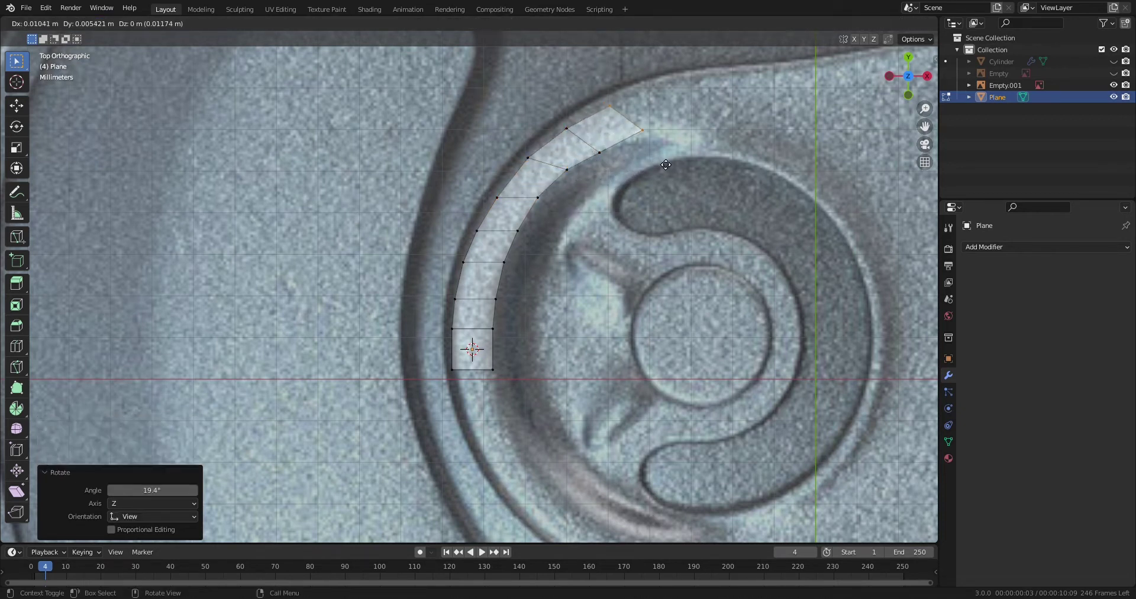
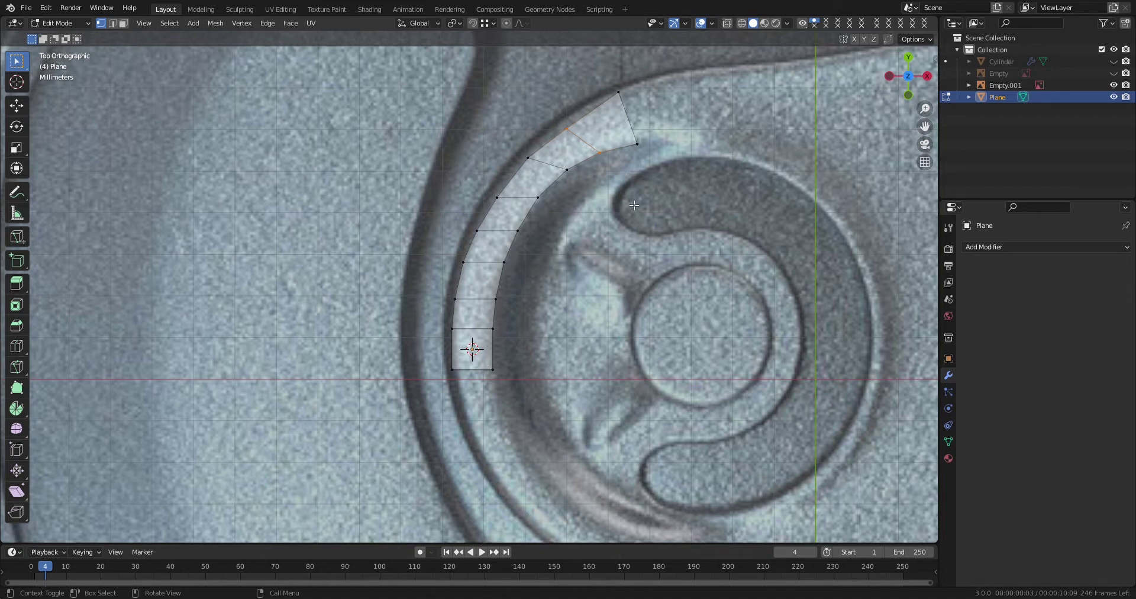
key(s)
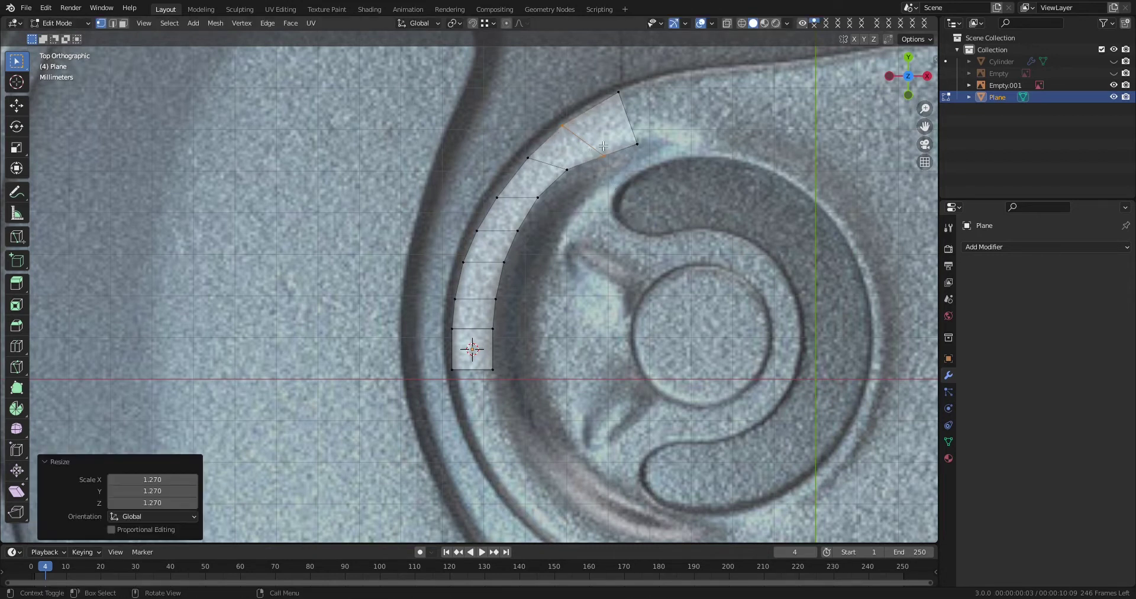
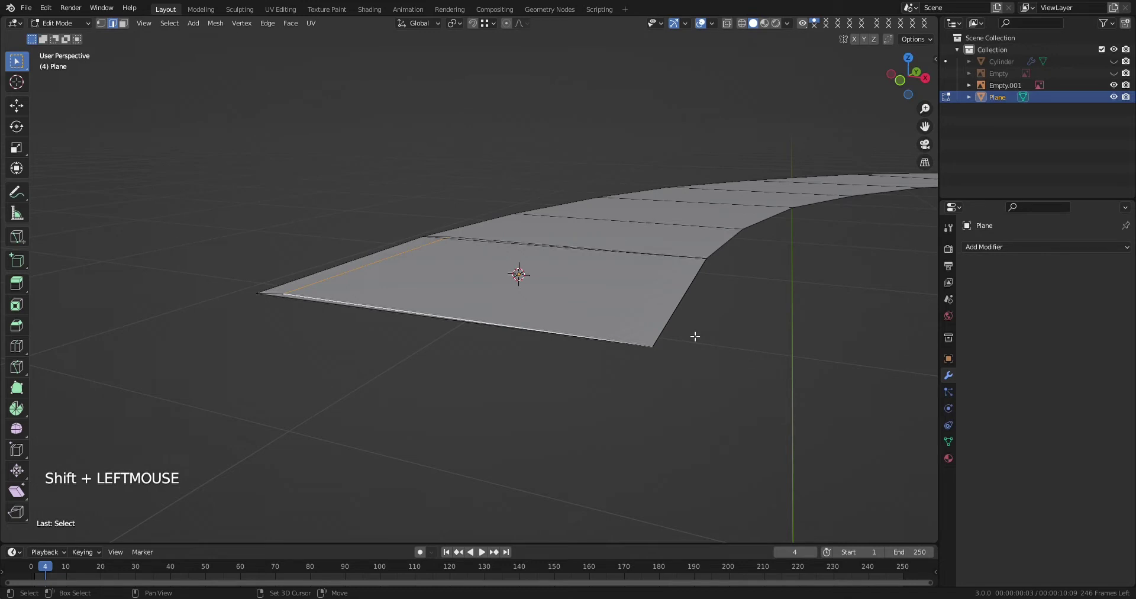
Delete the stray edges at the strip's starting end.
key(x)
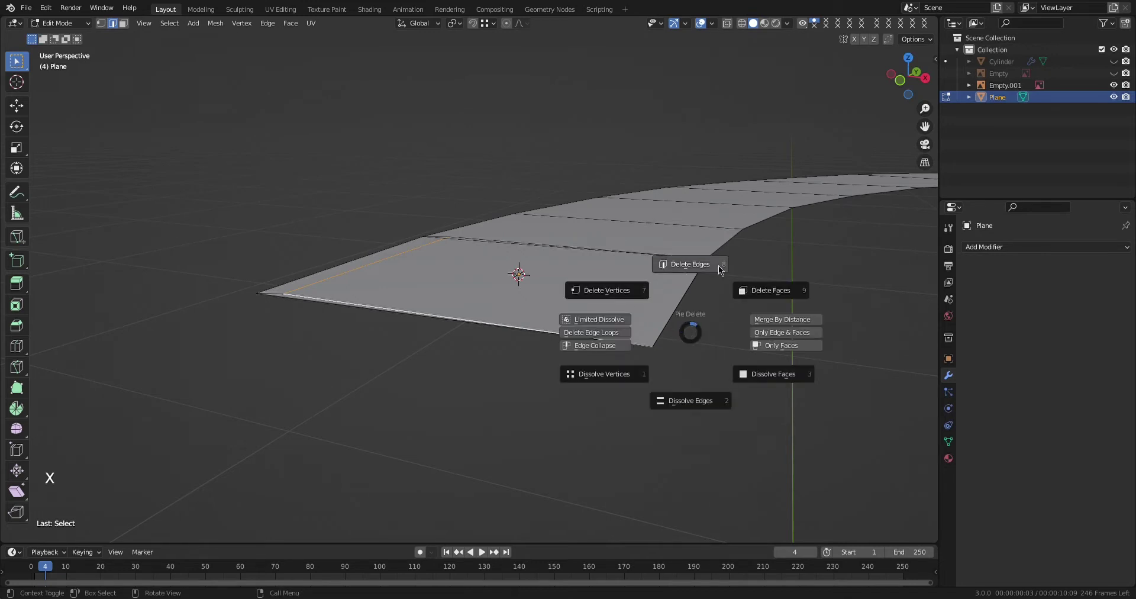
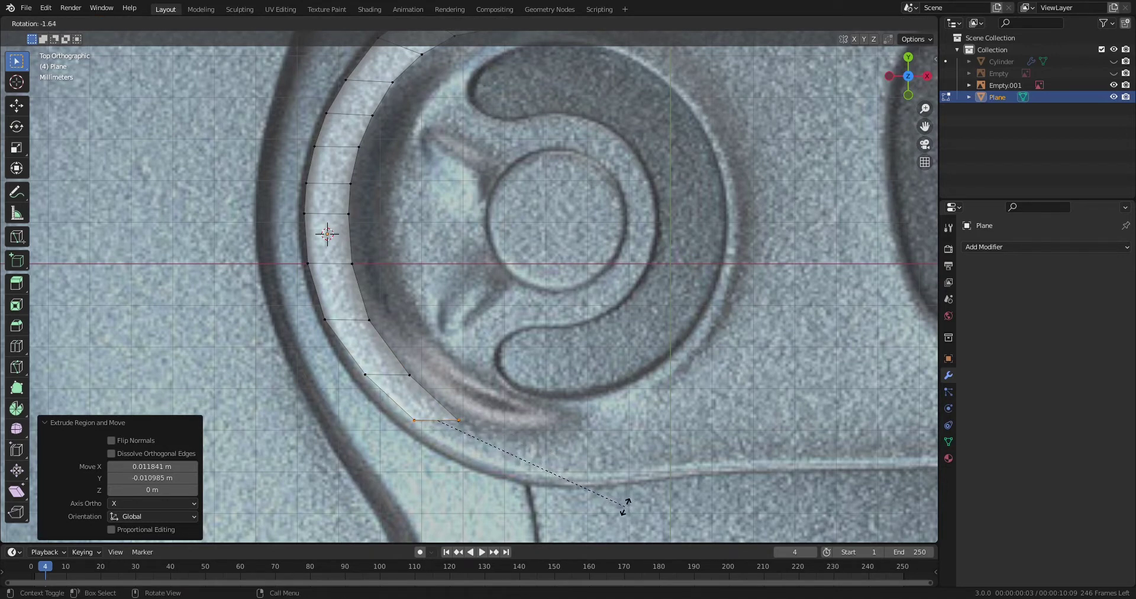
Extrude and rotate new quads to carry the strip along the pull-tab's outer groove.
key(ctrl+z)
key(e)
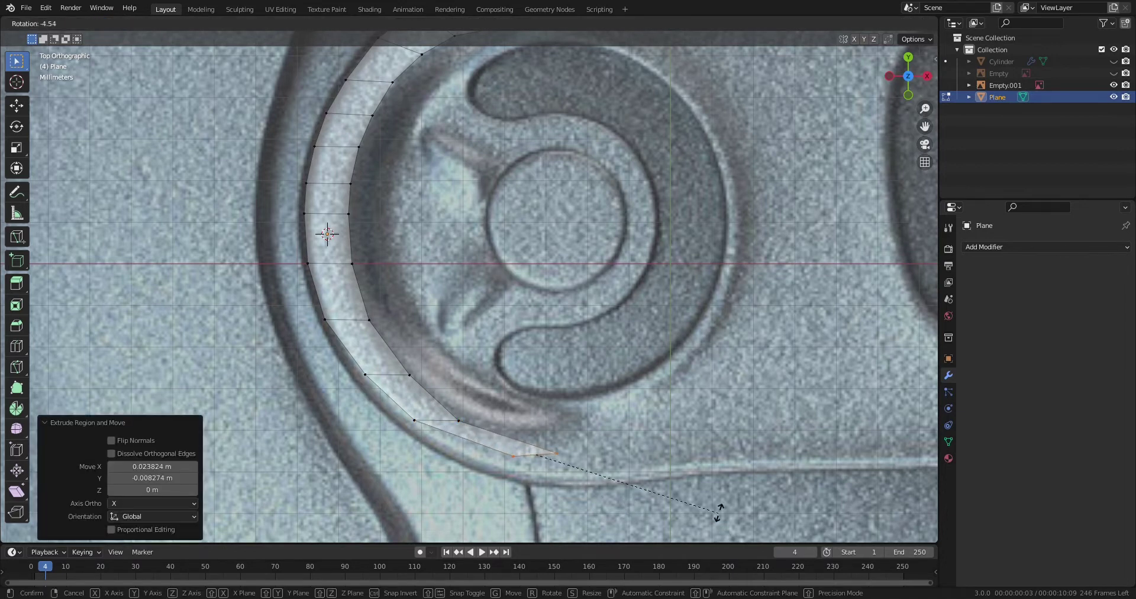
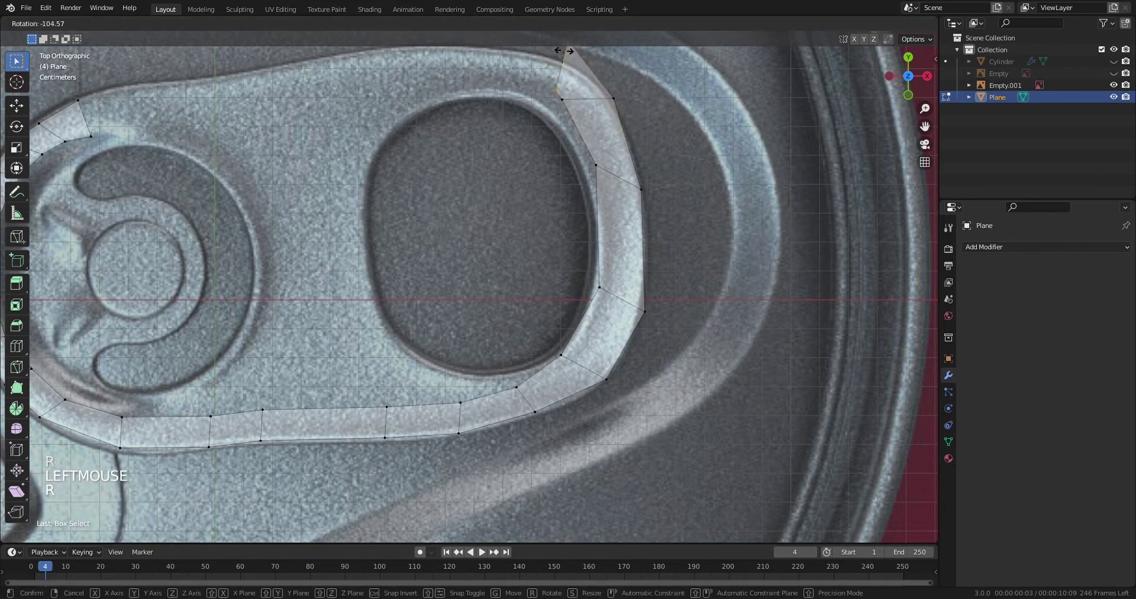
click(590, 126)
key(r)
key(2)
scroll(down, 3)
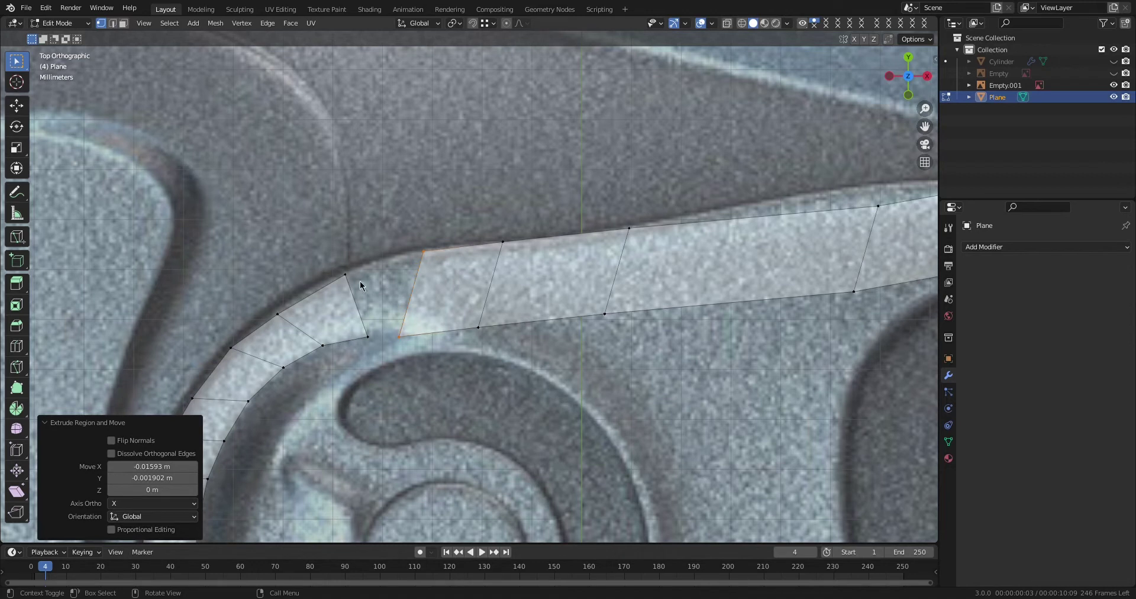
Select a tab-outline vertex and browse the vertex menu for tools to bridge the middle band.
click(379, 360)
right_click(409, 280)
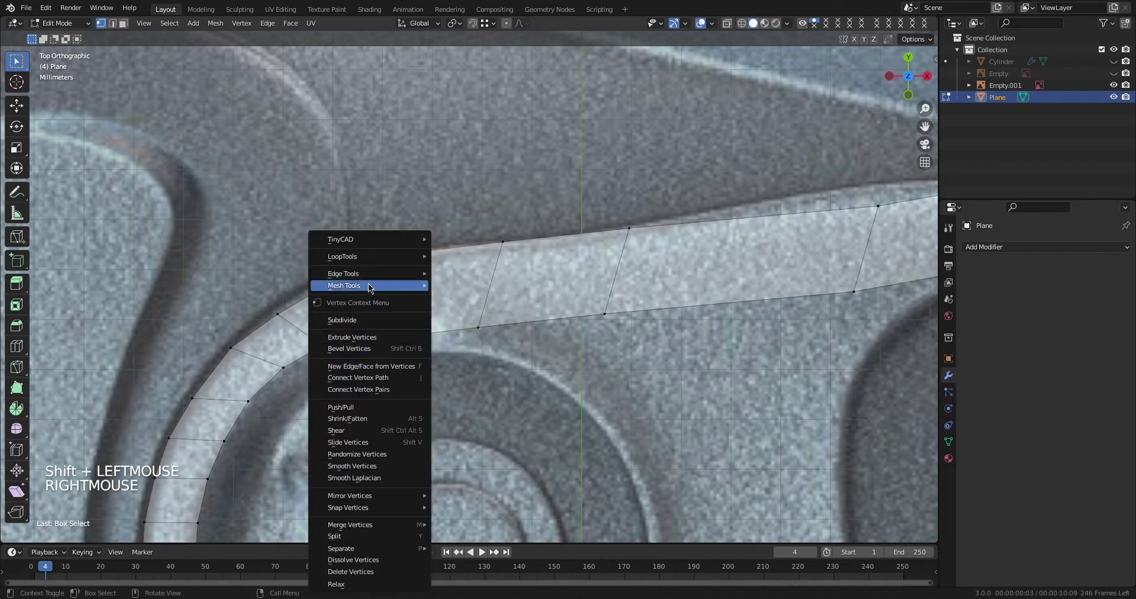
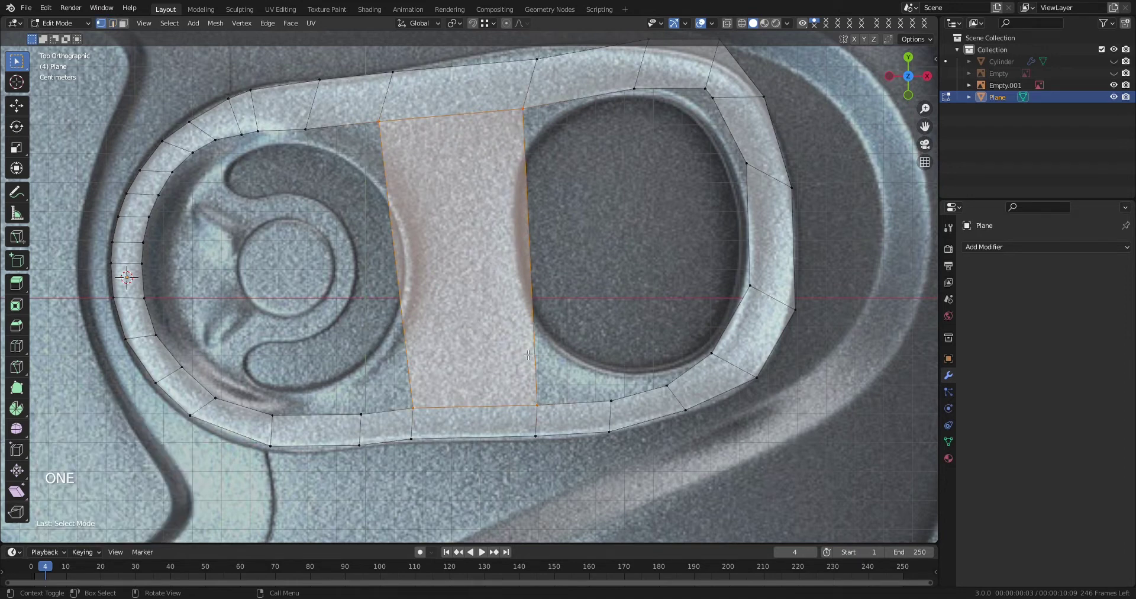
Loop-cut the tab's middle band into 8 crosswise divisions.
key(ctrl+r)
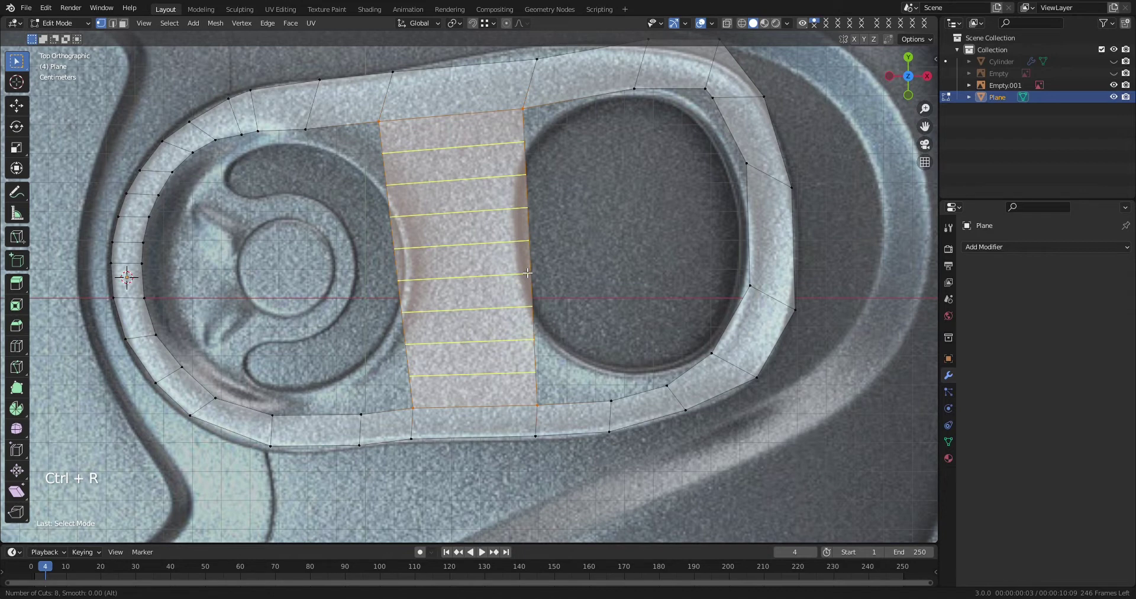
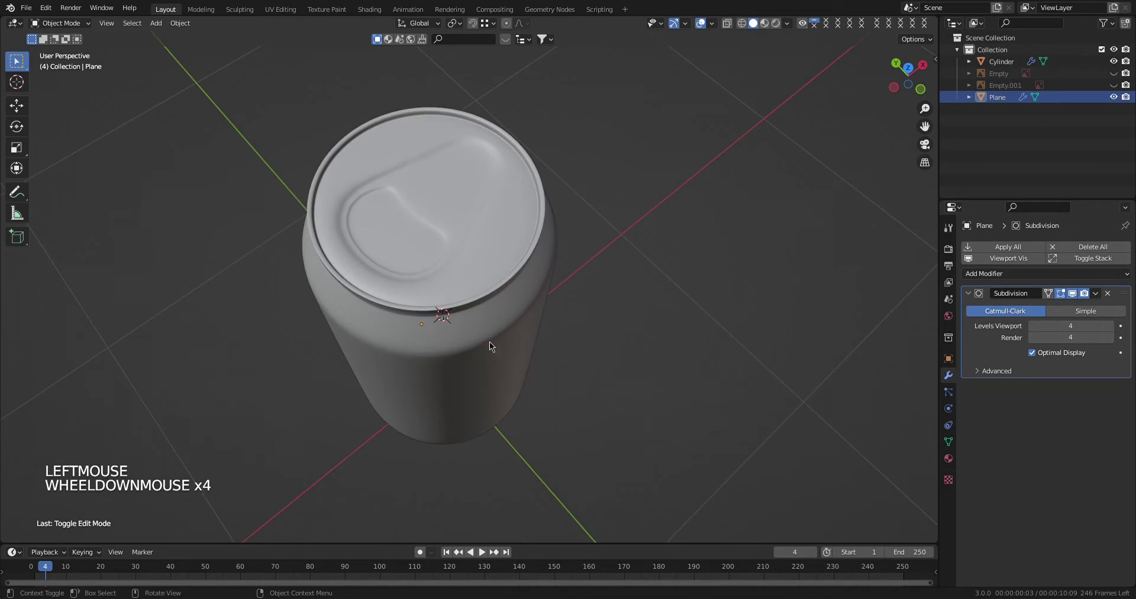
Move the subdivided pull tab straight up along Z toward the can lid.
key(g)
key(z)
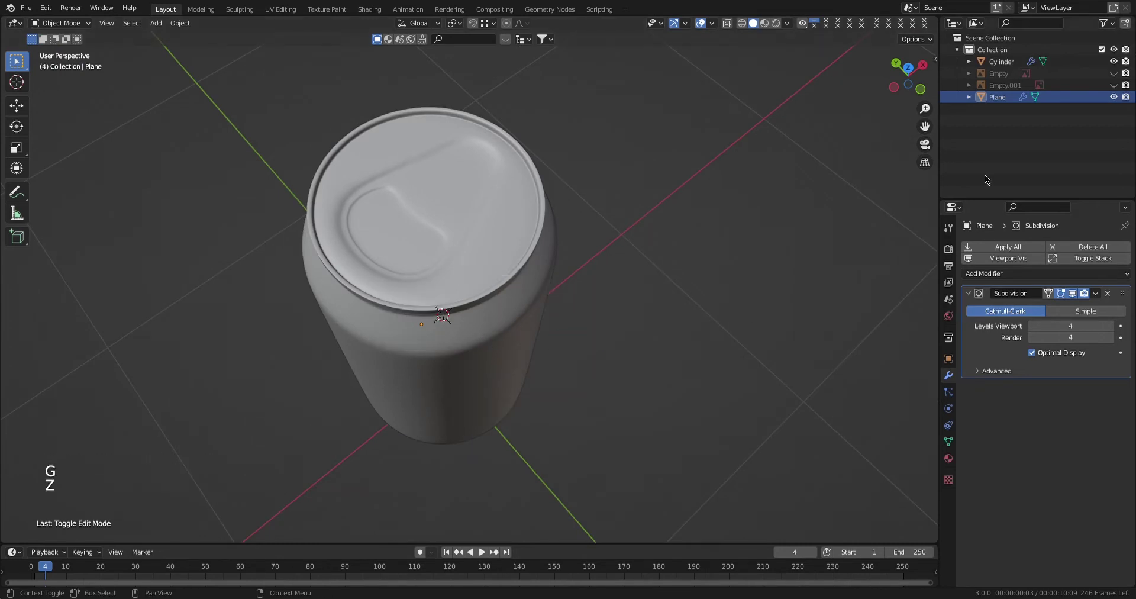
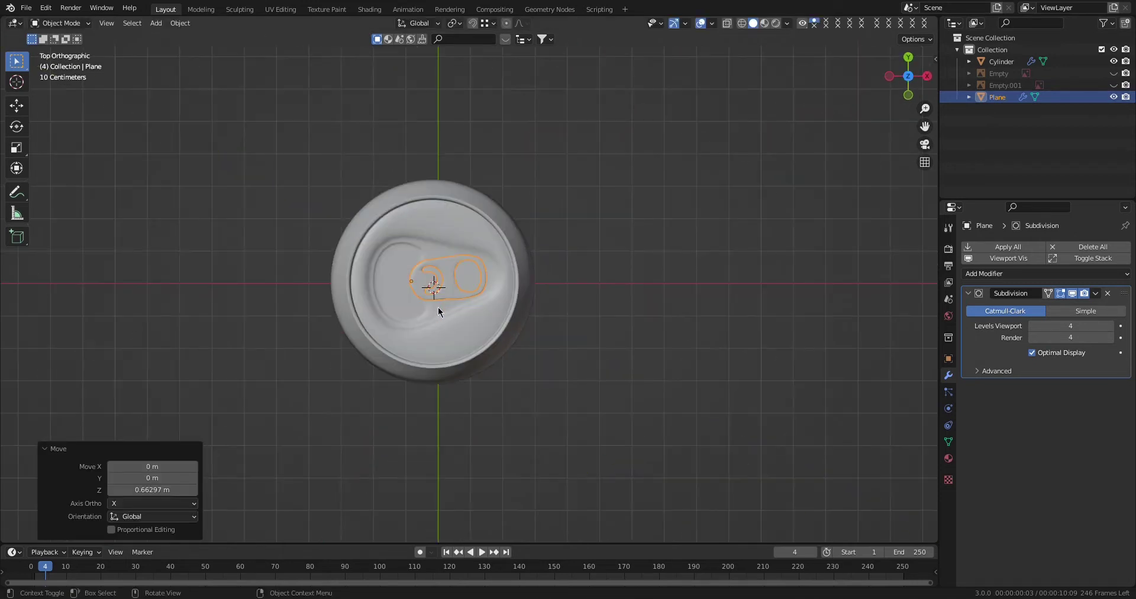
From top orthographic view, slide the pull tab along Y over the lid's dimple.
middle_click(363, 331)
key(KP_7)
scroll(up, 3)
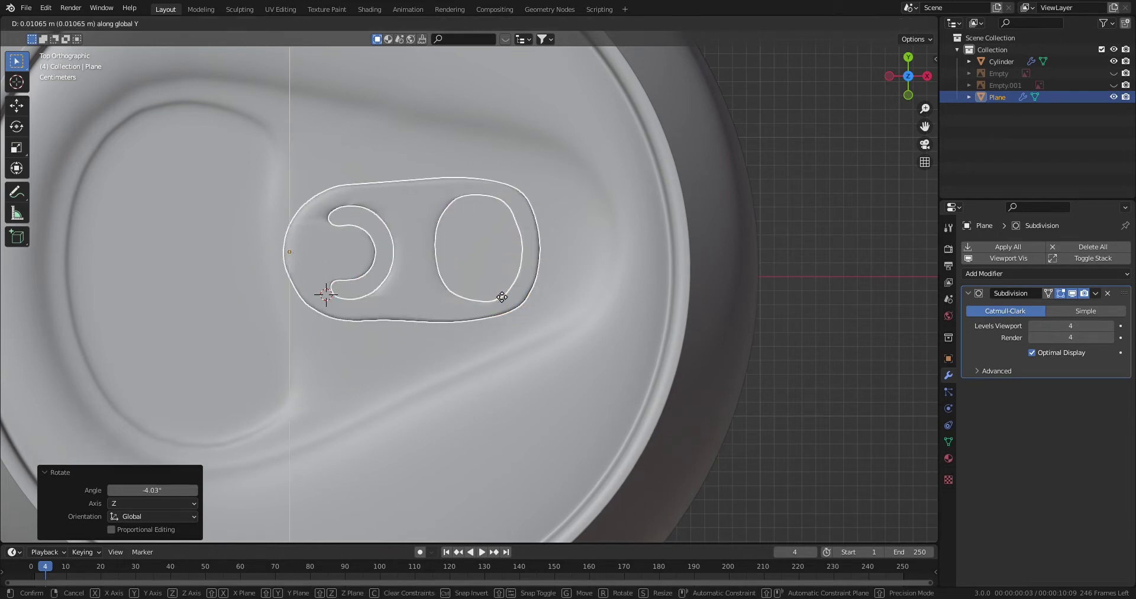
Add a new cylinder and scale it down to fit the tab's round opening as a rivet.
key(2)
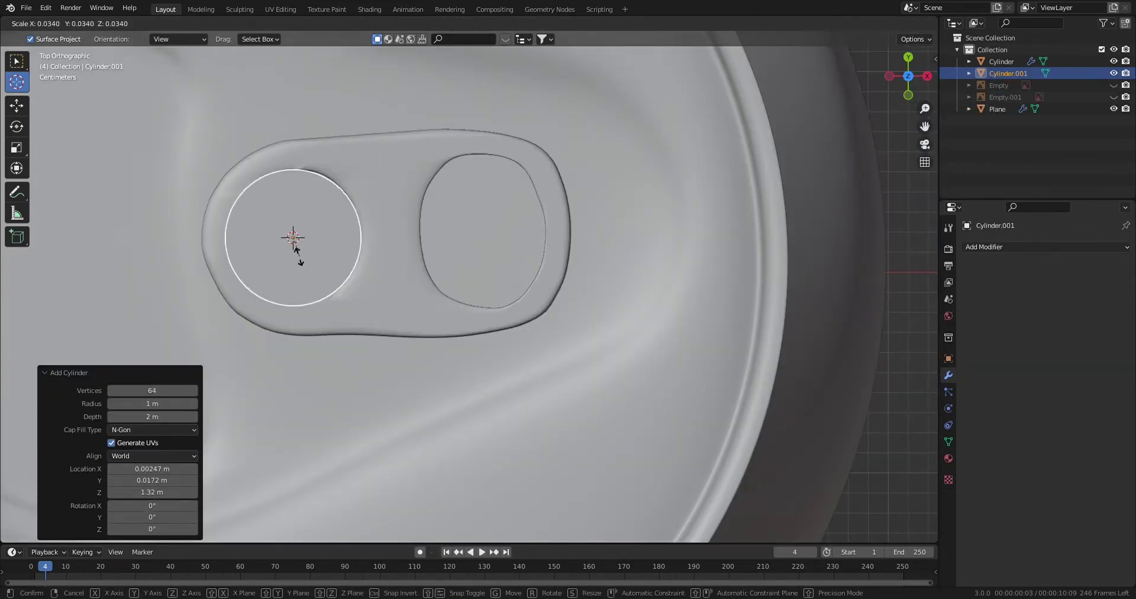
scroll(down, 3)
middle_click(528, 225)
Flatten the rivet cylinder along Z and give it a Subdivision modifier at viewport level 3.
middle_click(457, 236)
middle_click(456, 259)
scroll(up, 3)
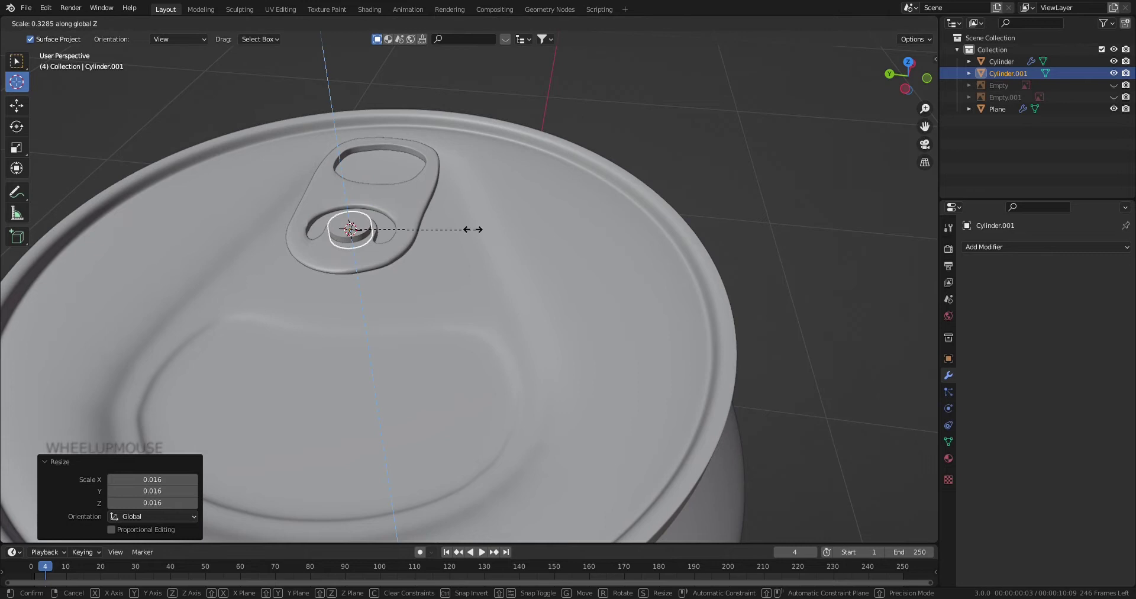
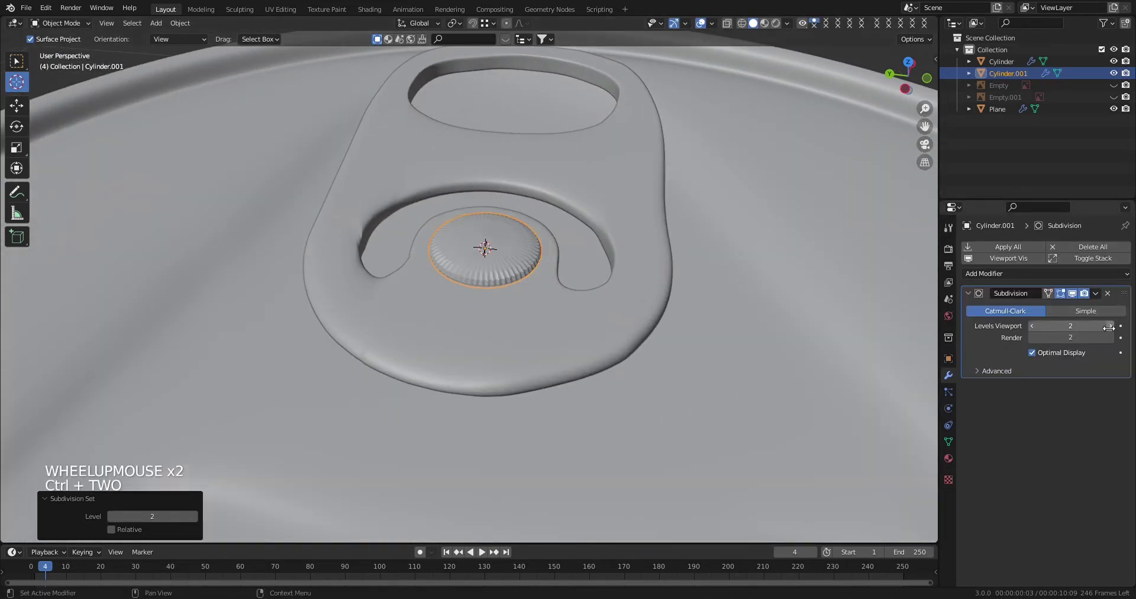
click(1112, 328)
click(1114, 338)
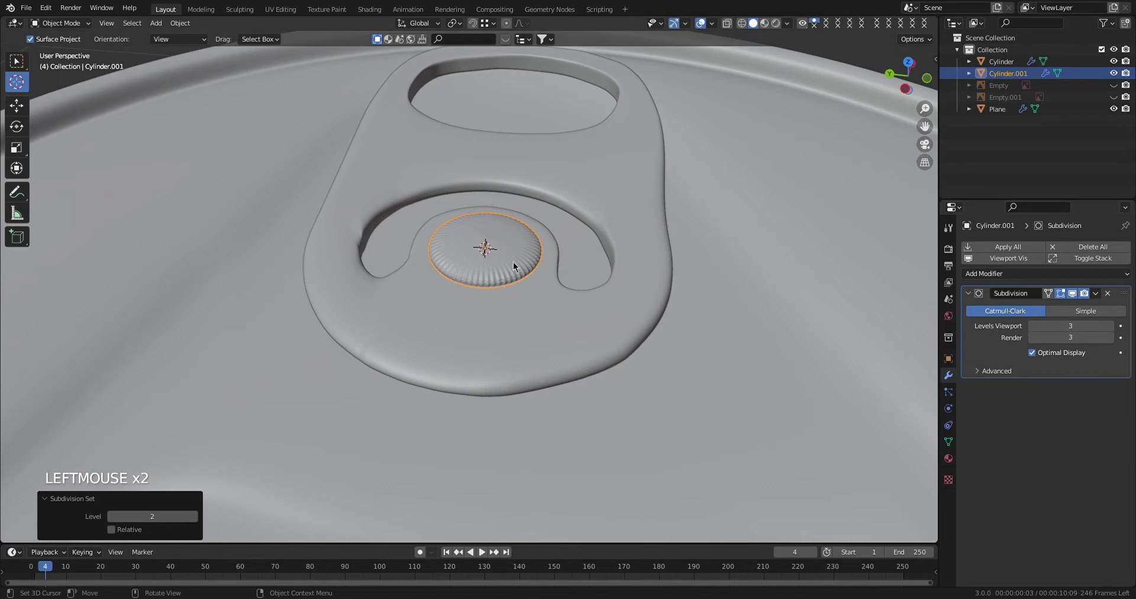
In Edit Mode add a support edge loop near the rivet's rim and inset its top face.
key(Tab)
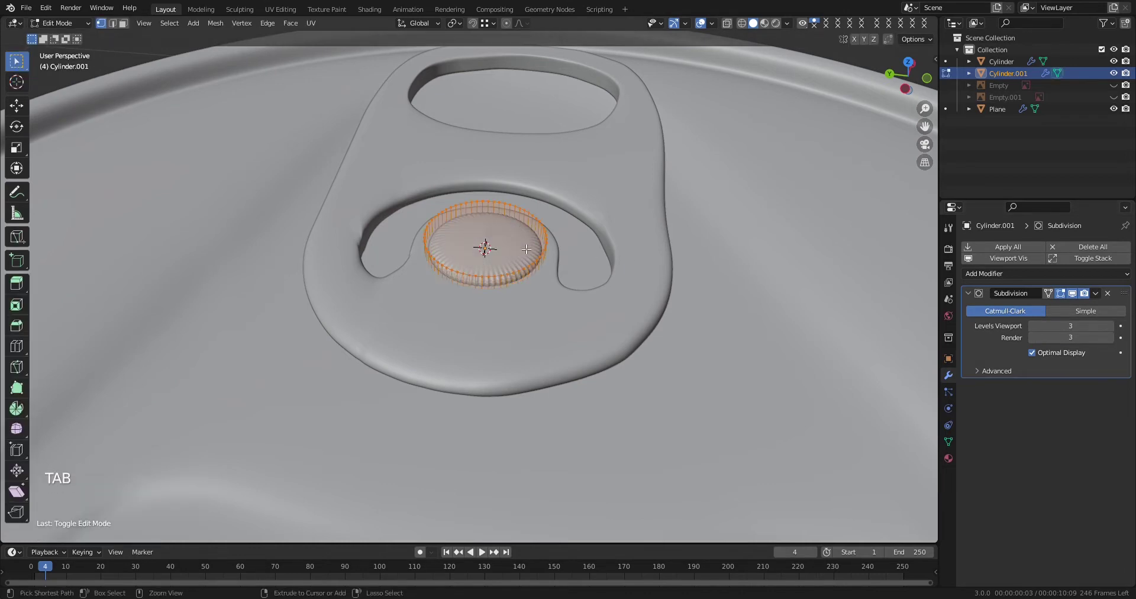
key(ctrl+r)
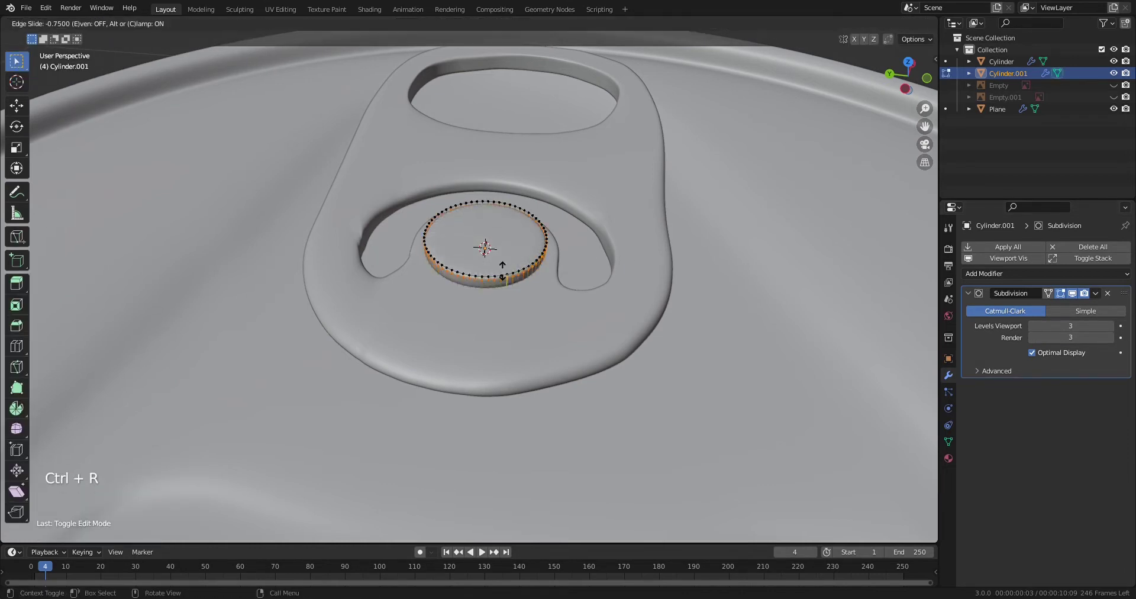
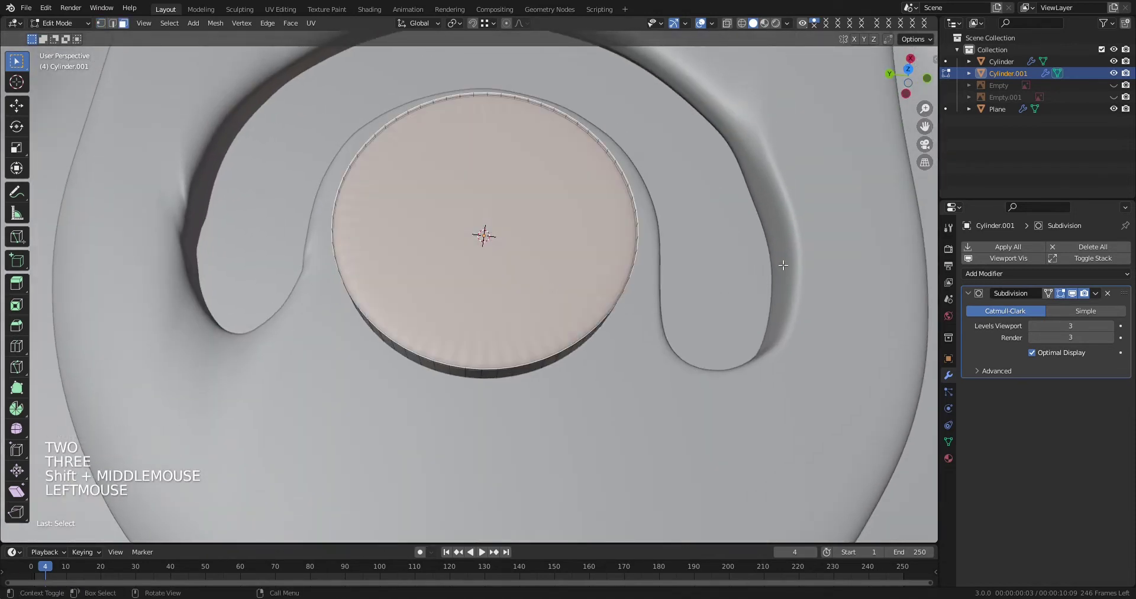
key(i)
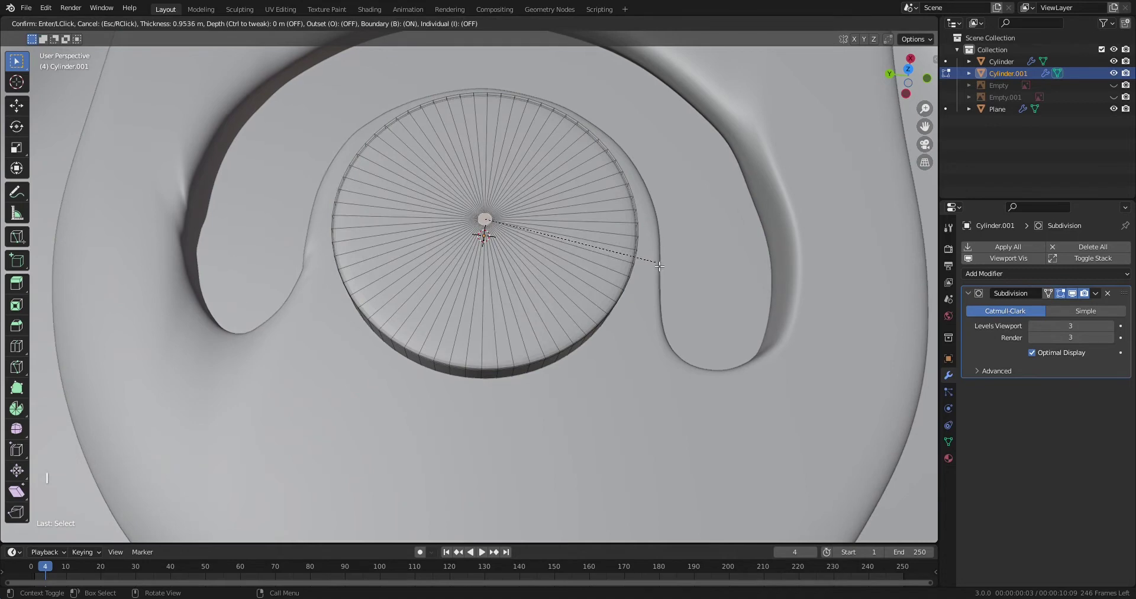
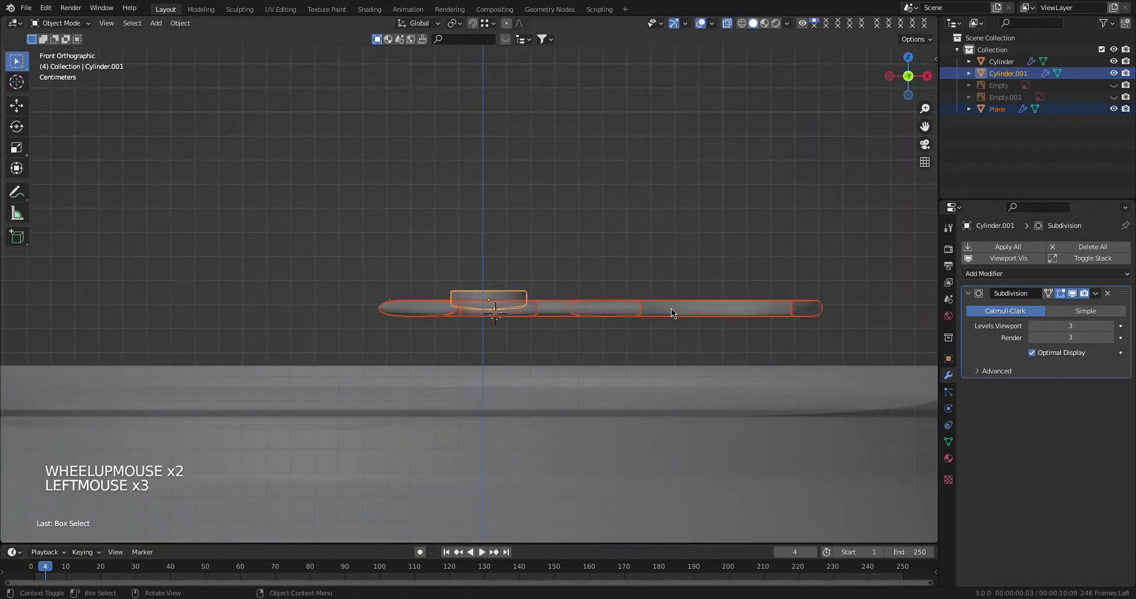
Lower the rivet along Z onto the pull tab and inspect it from the front in X-ray.
key(g)
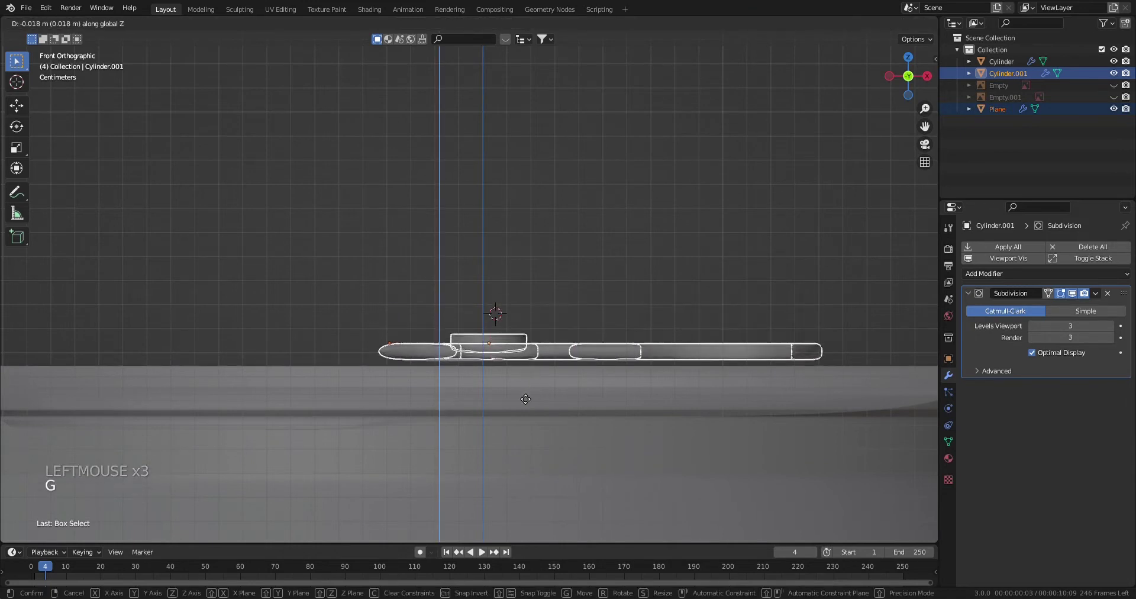
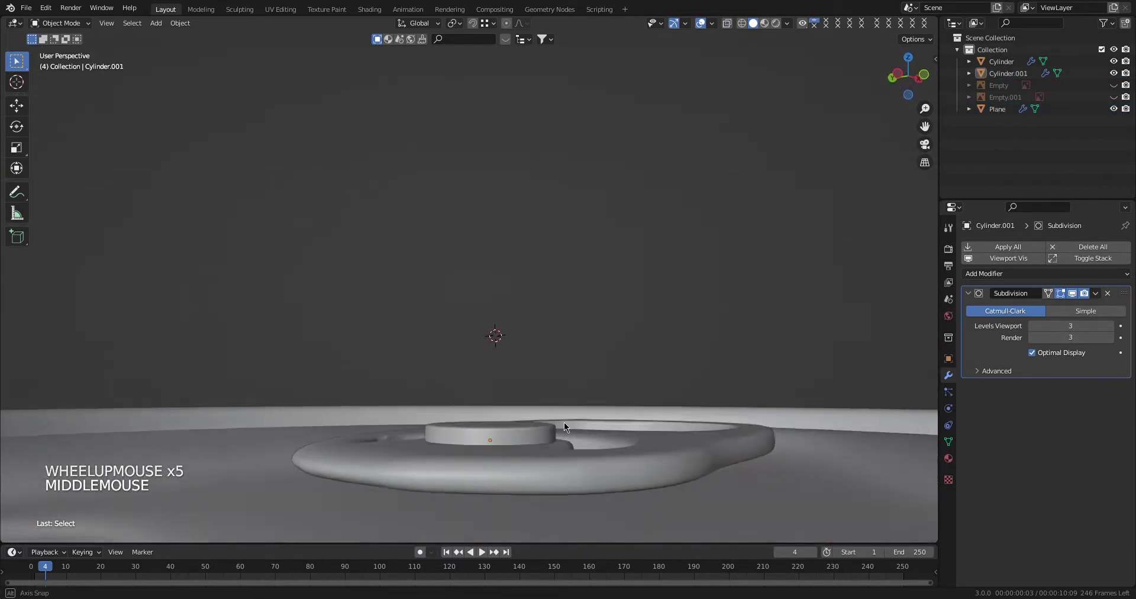
middle_click(573, 415)
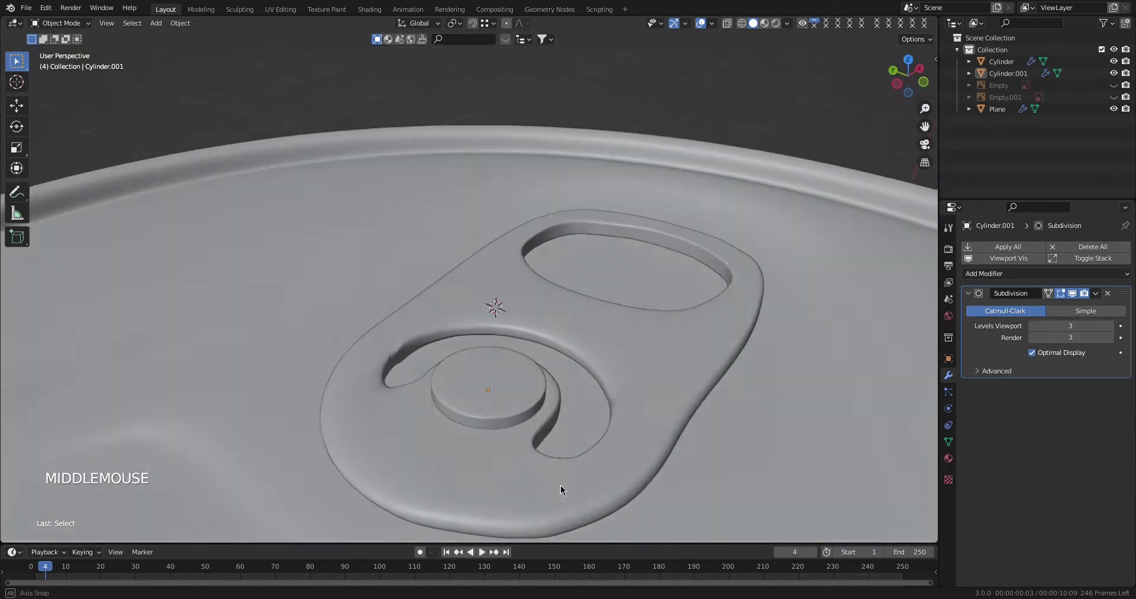
scroll(down, 3)
middle_click(579, 422)
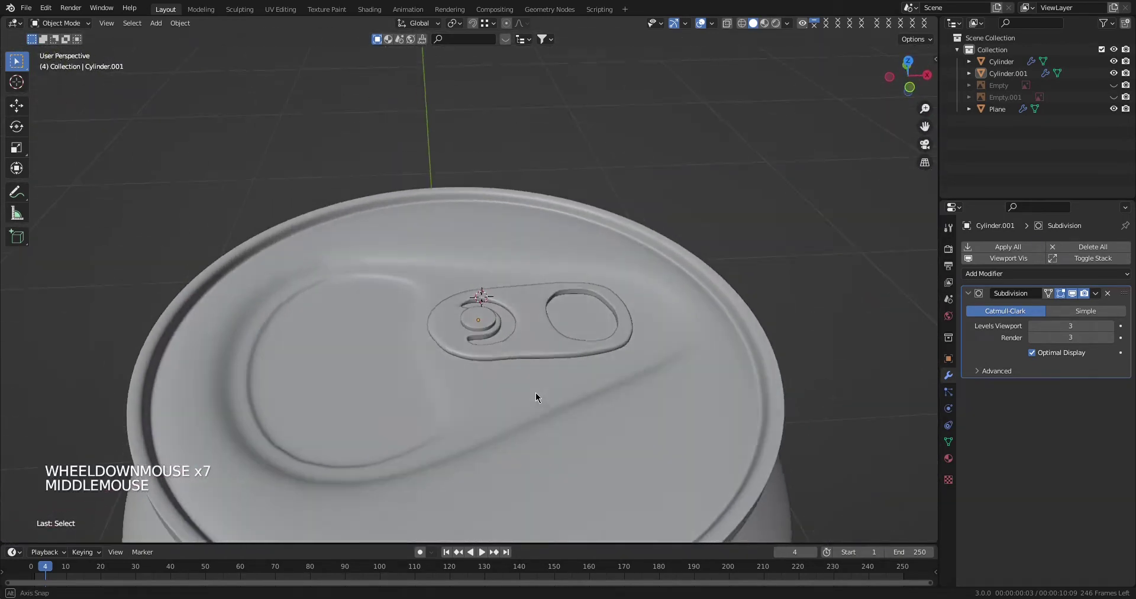
key(KP_1)
key(alt+z)
scroll(up, 3)
middle_click(560, 430)
scroll(up, 3)
scroll(down, 3)
middle_click(475, 372)
Select the rivet Cylinder.001 together with the pull tab Plane.
click(481, 338)
click(310, 351)
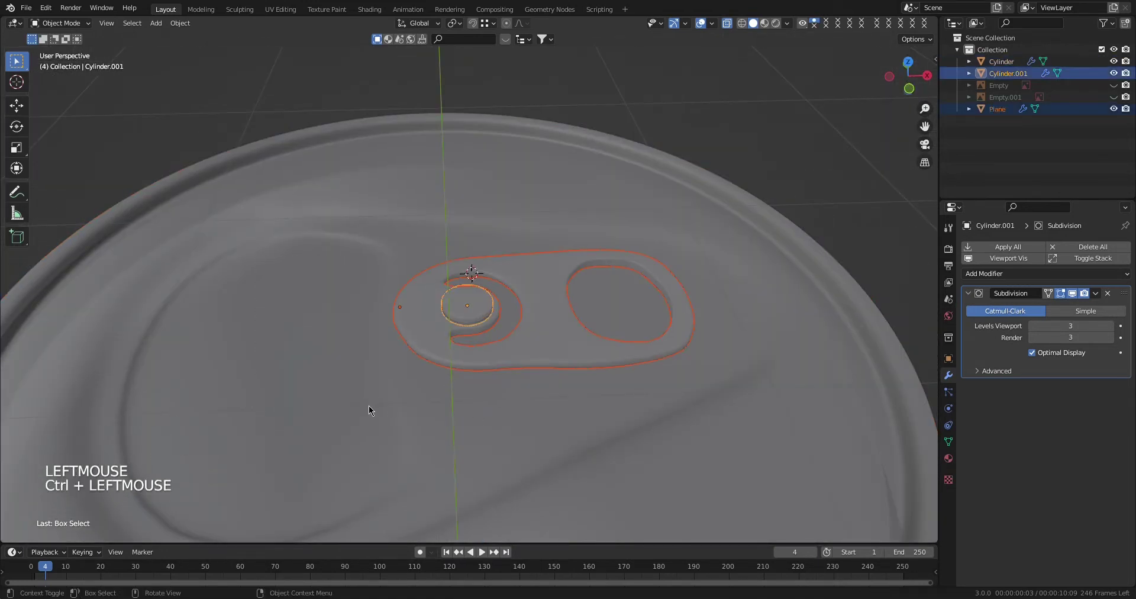
Lower the tab and rivet together onto the recessed lid and frame the tab in view.
key(KP_1)
scroll(up, 3)
key(g)
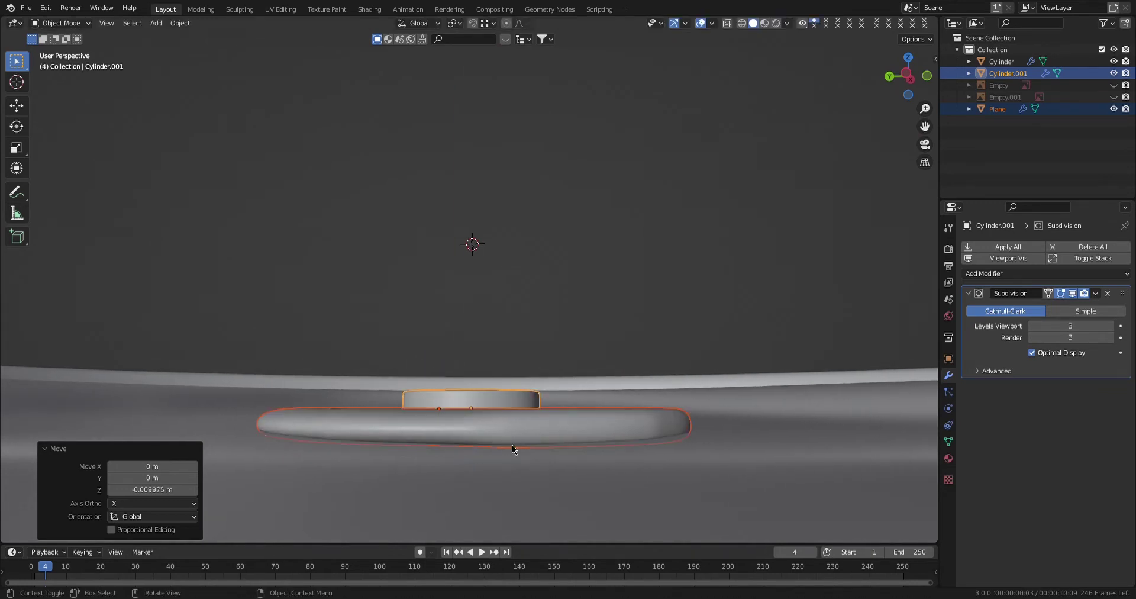
key(2)
key(4)
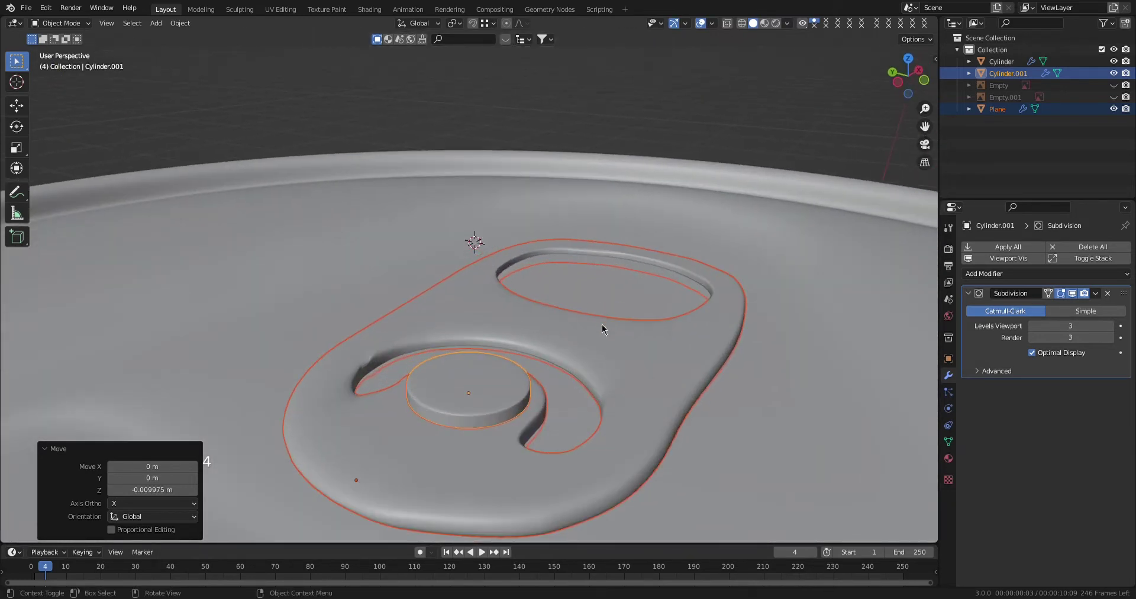
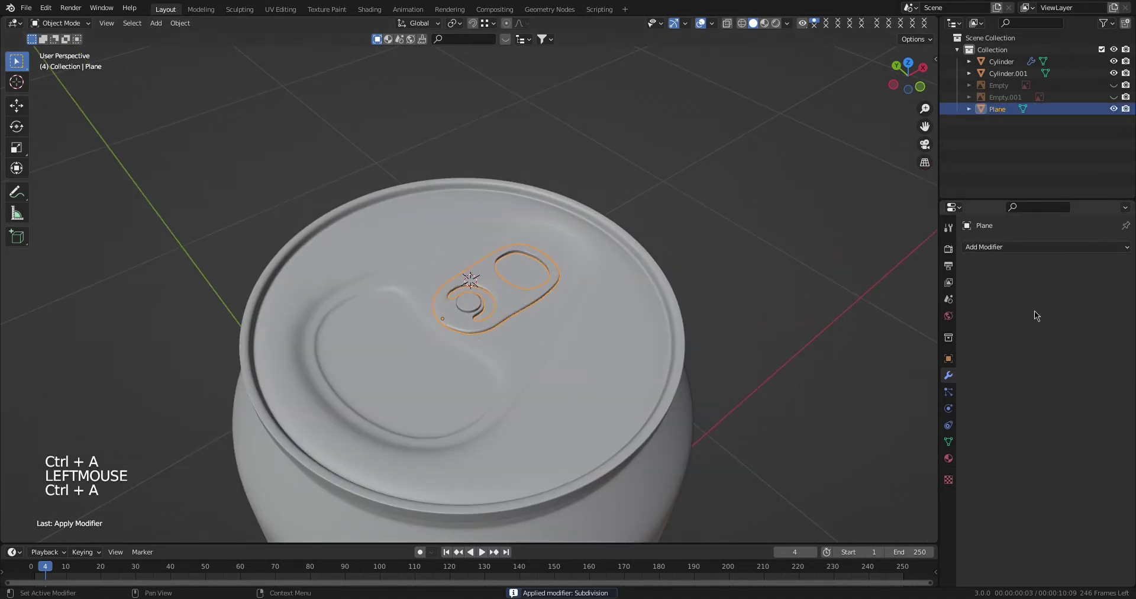
Join Plane into Cylinder.001 as one pull-tab object and look straight down on the lid.
click(462, 303)
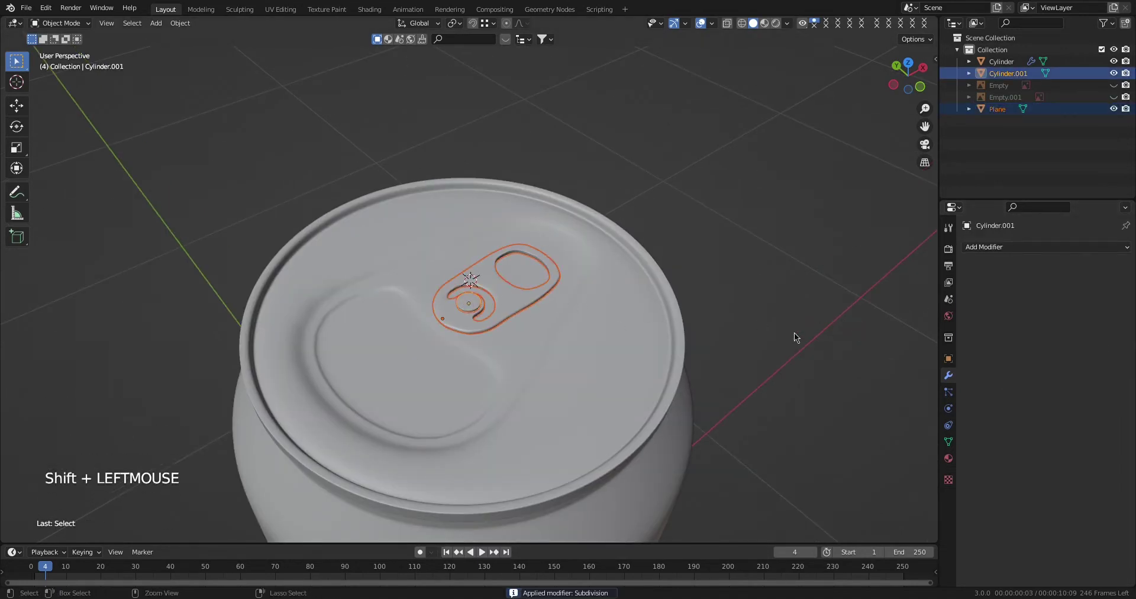
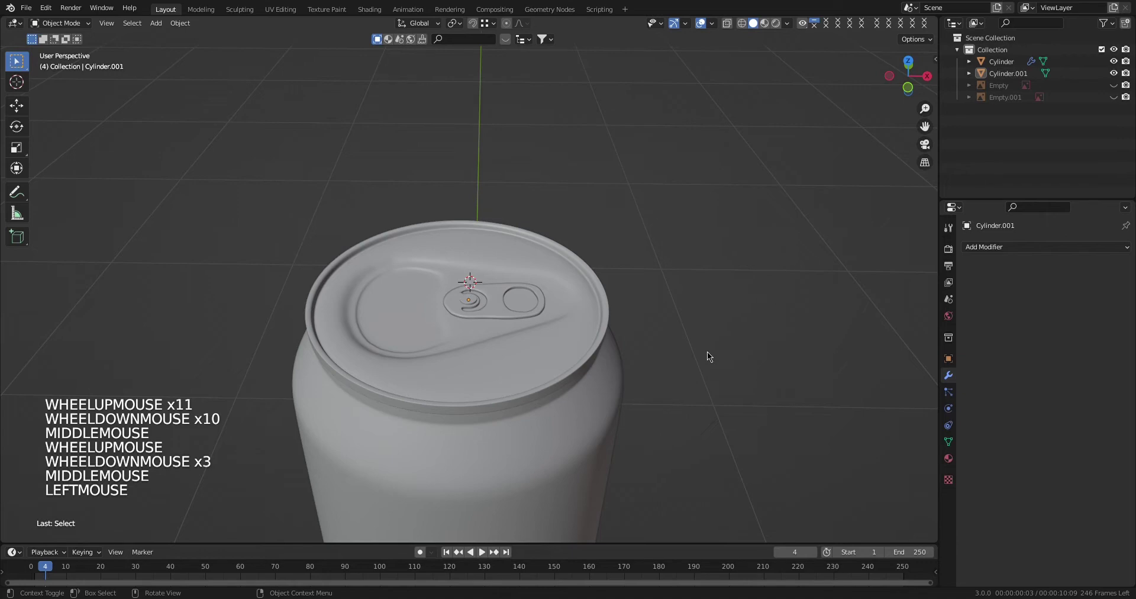
scroll(down, 3)
middle_click(513, 379)
scroll(up, 3)
middle_click(525, 357)
key(KP_7)
scroll(up, 3)
scroll(down, 3)
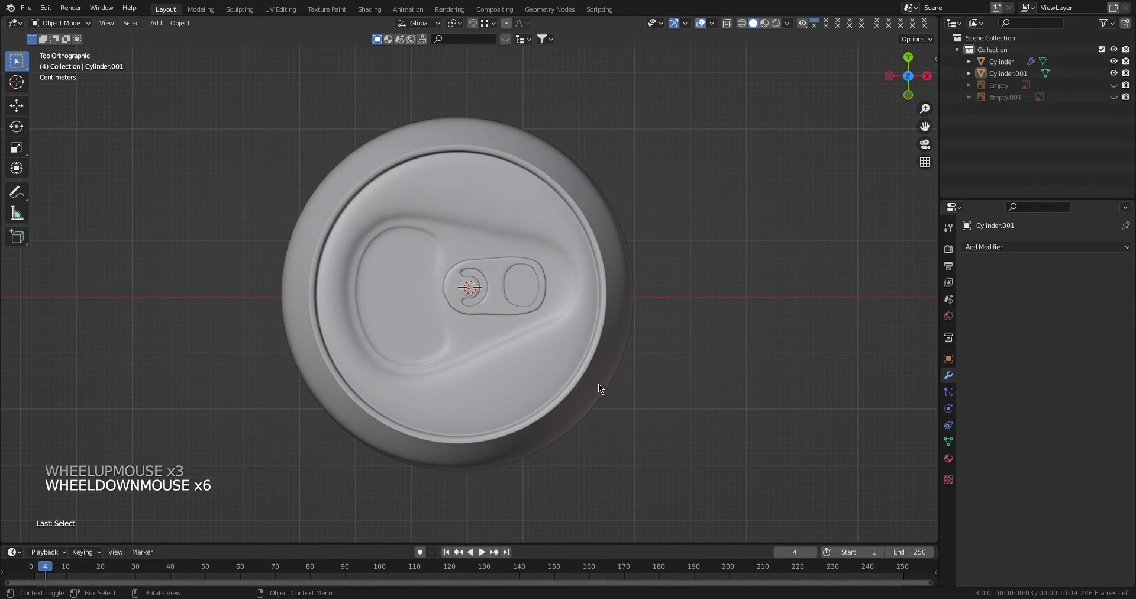
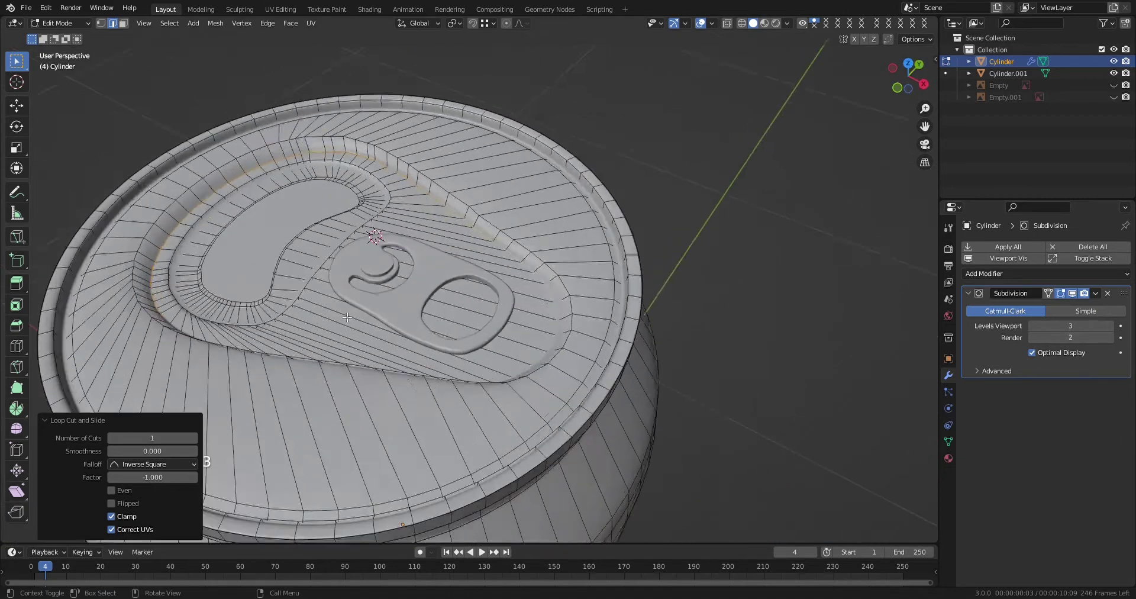
Select the recess border edge loop on the can lid and insert a loop cut beside it.
scroll(down, 3)
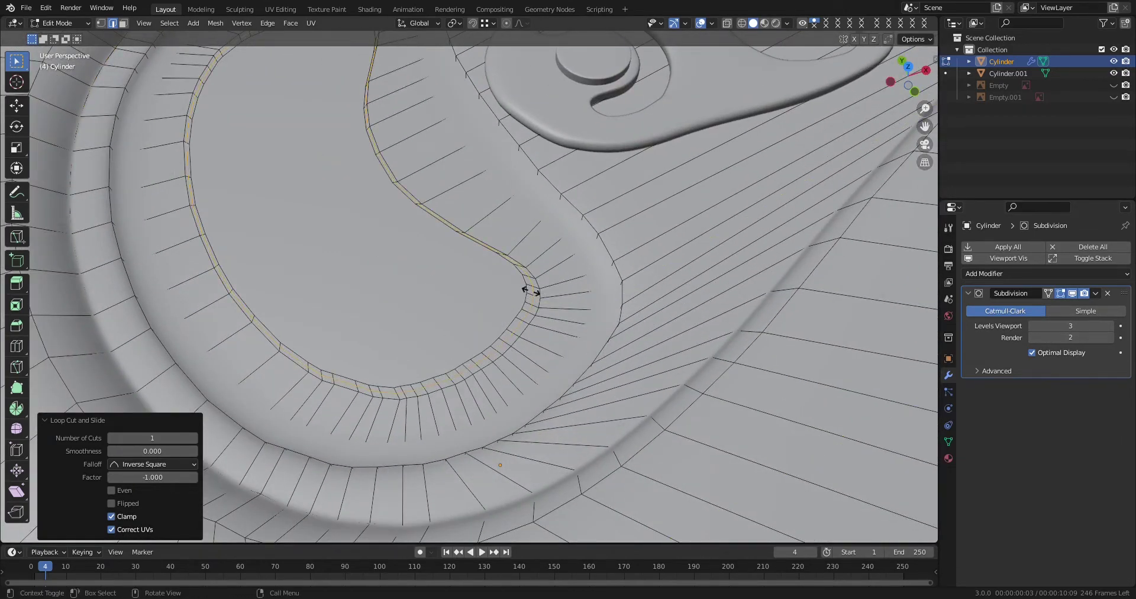
key(4)
key(5)
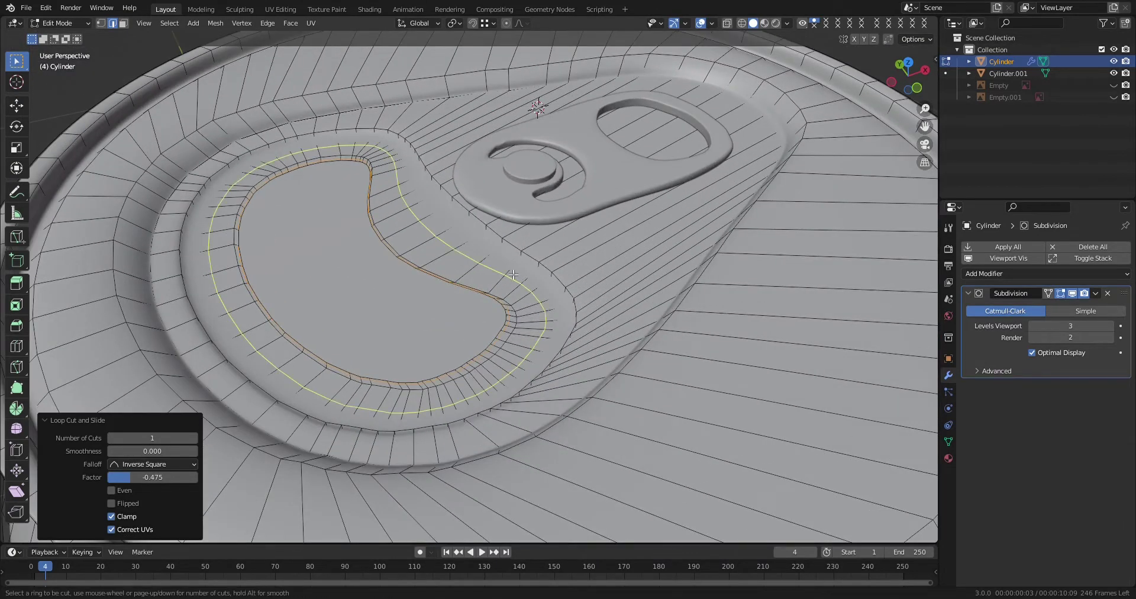
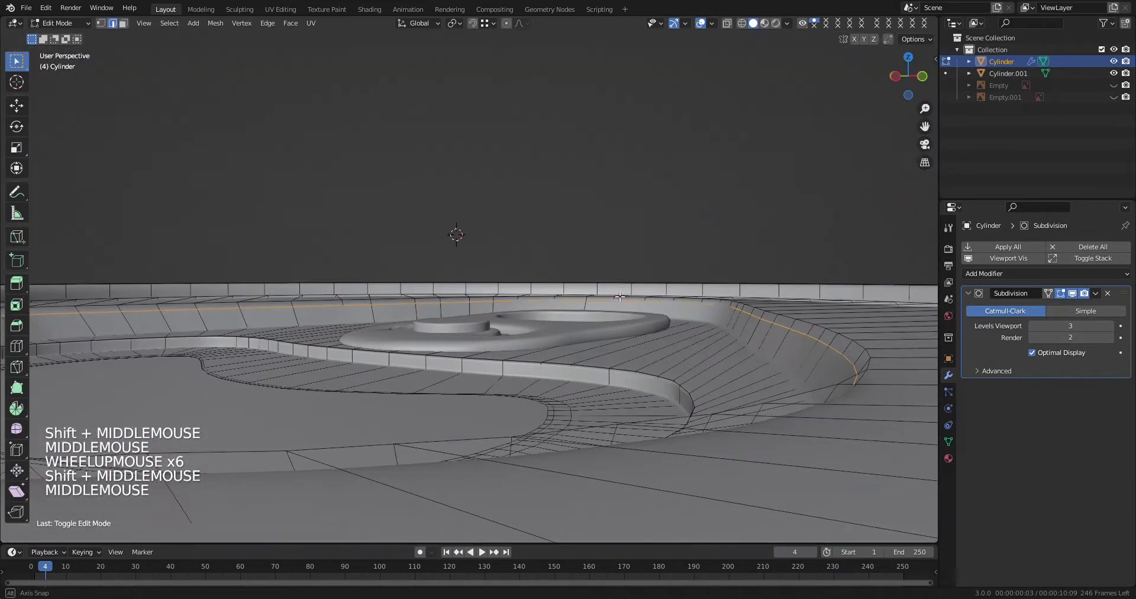
In face select mode, pick faces inside the kidney-shaped recess and along its border.
scroll(down, 3)
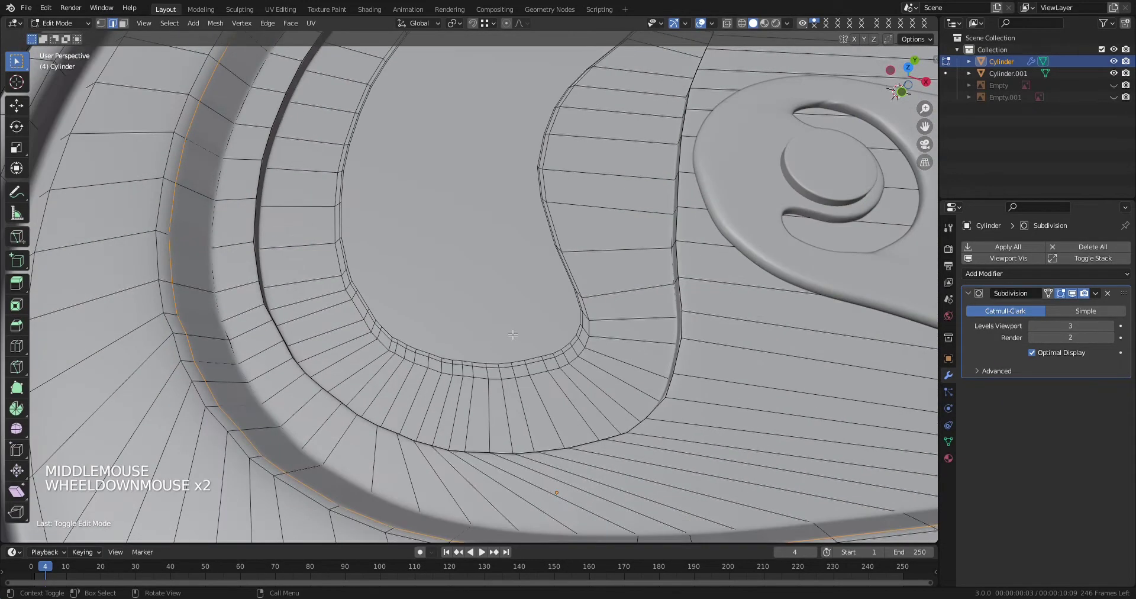
key(3)
click(491, 282)
scroll(down, 3)
middle_click(549, 368)
scroll(up, 3)
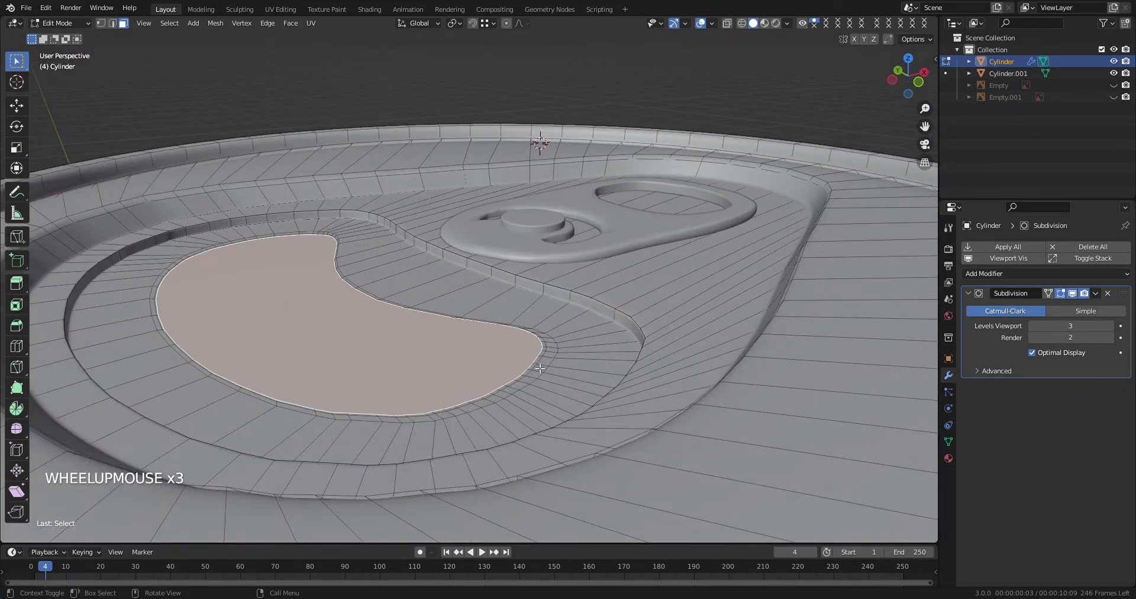
scroll(down, 3)
middle_click(558, 364)
scroll(up, 3)
click(559, 348)
Select all faces and face loops of the recessed kidney-shaped panel on the lid.
click(553, 343)
click(561, 342)
key(ctrl+z)
key(ctrl+z)
click(553, 330)
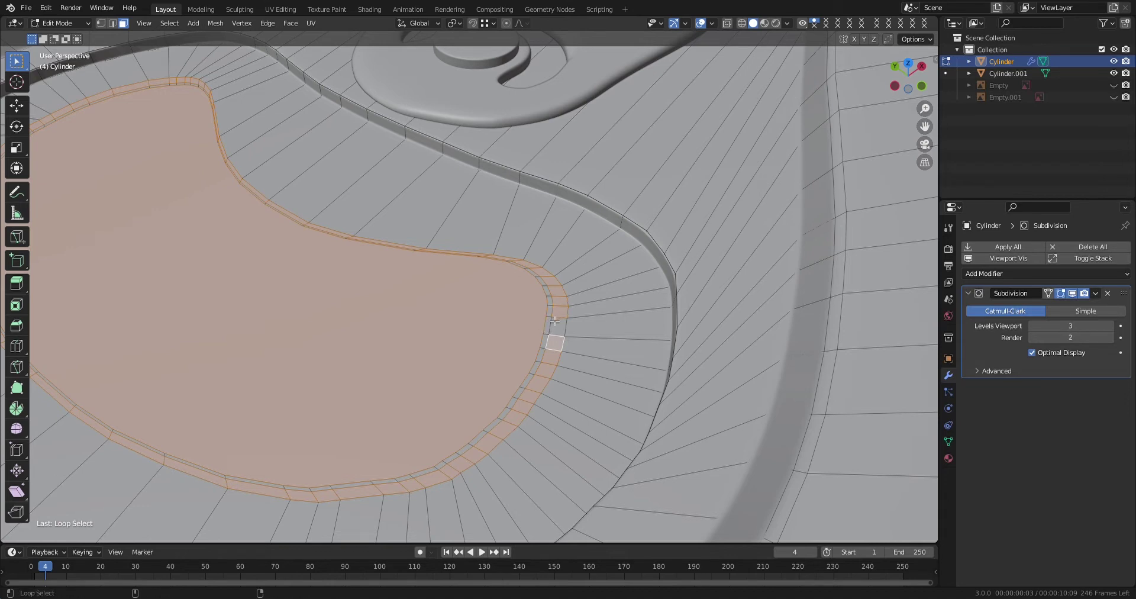
click(551, 329)
click(555, 328)
click(555, 328)
double_click(554, 329)
click(555, 329)
double_click(555, 328)
click(564, 326)
Sink the panel slightly down in Z and push it inward along its normals.
scroll(down, 3)
scroll(up, 3)
middle_click(459, 372)
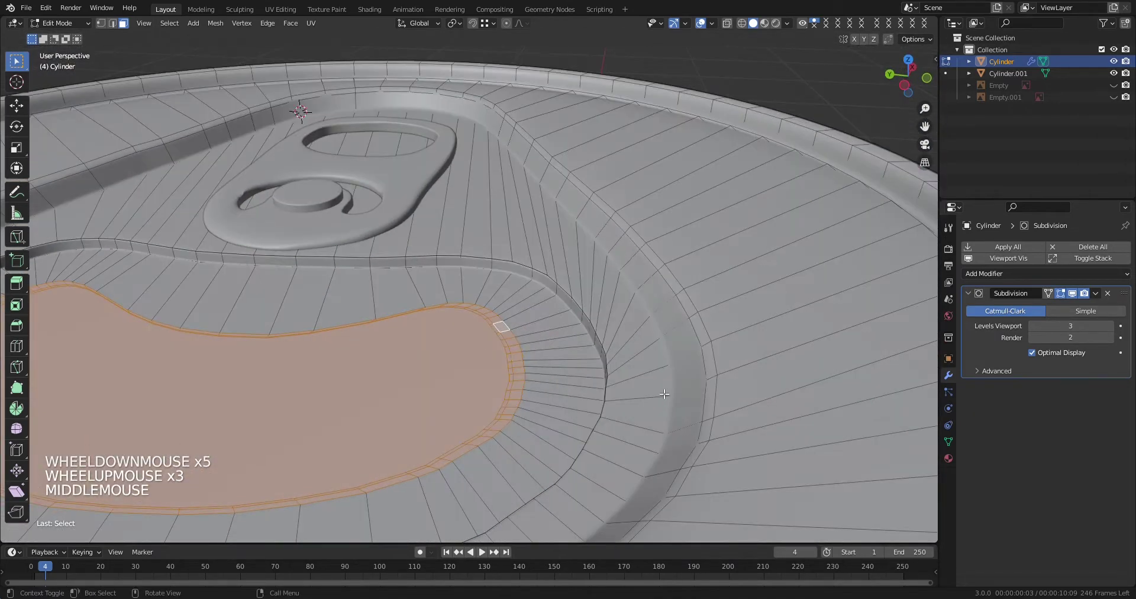
key(e)
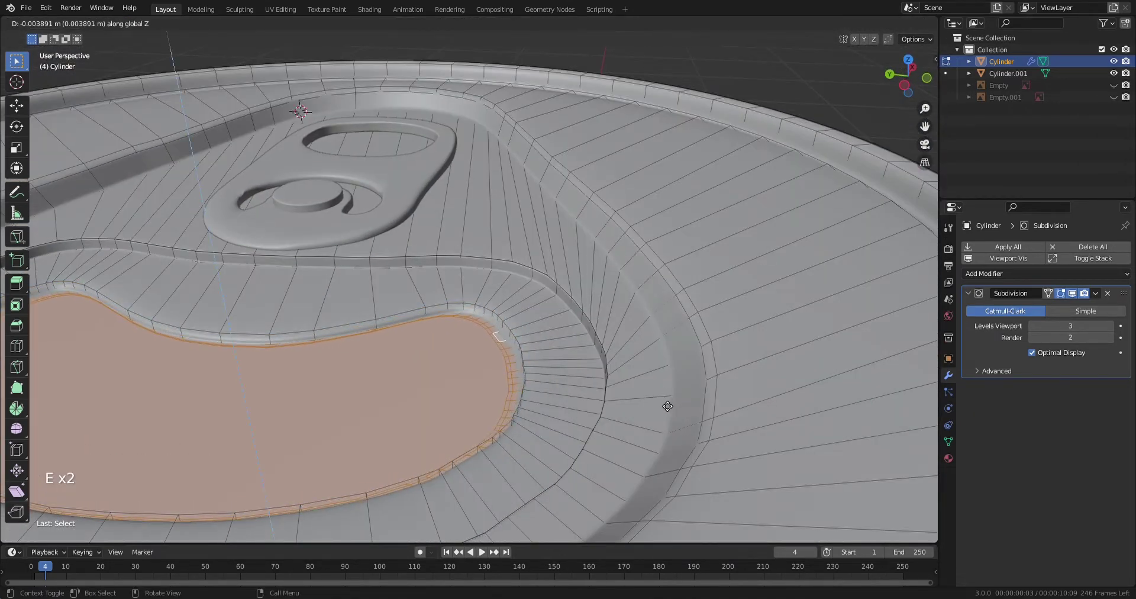
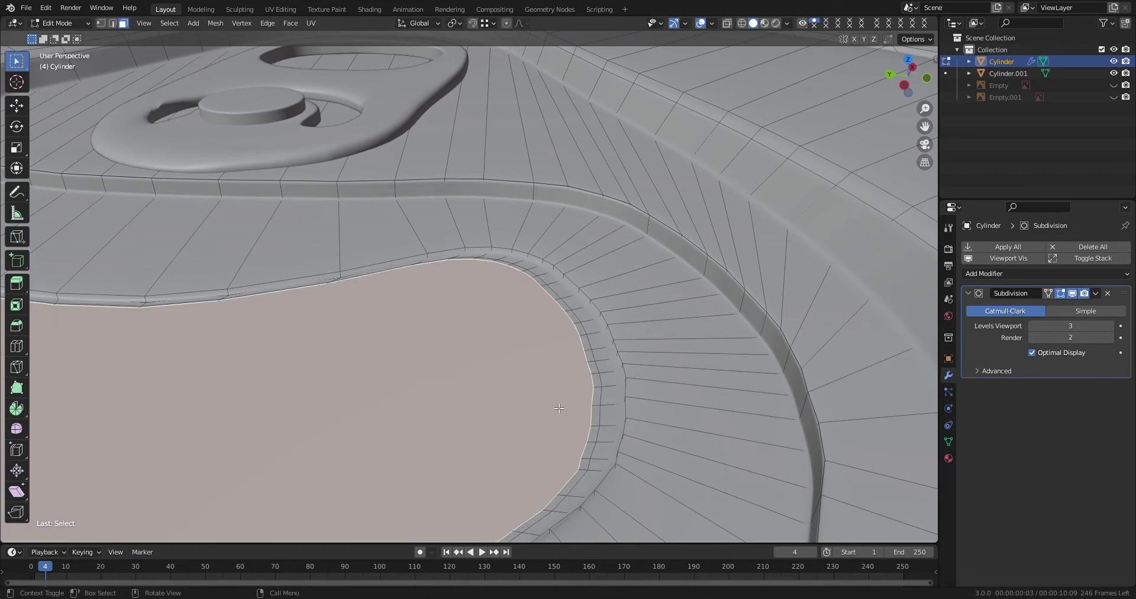
key(e)
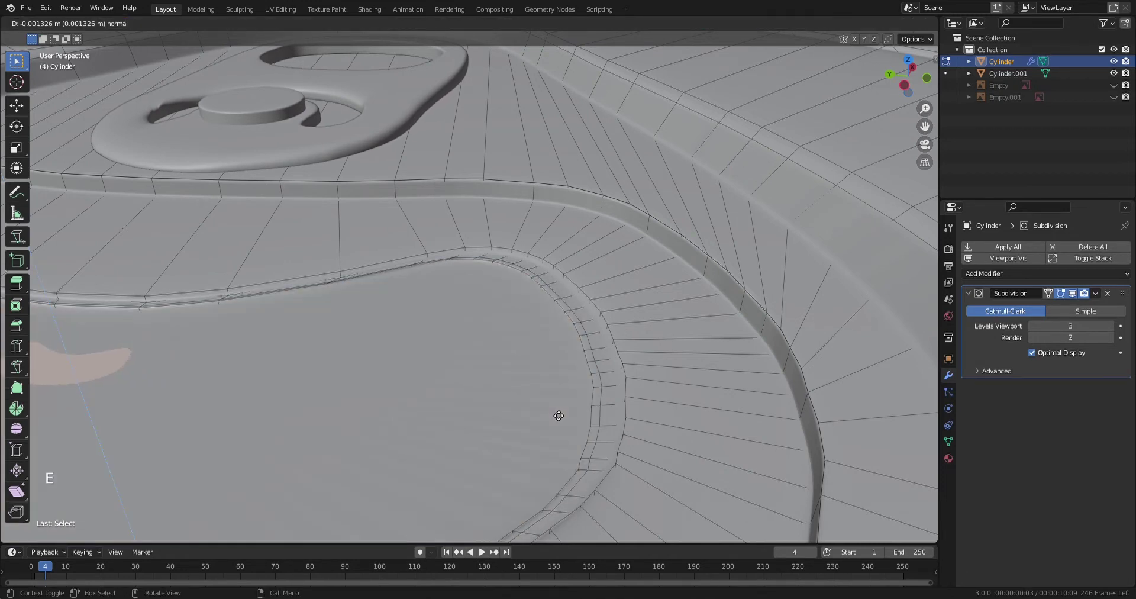
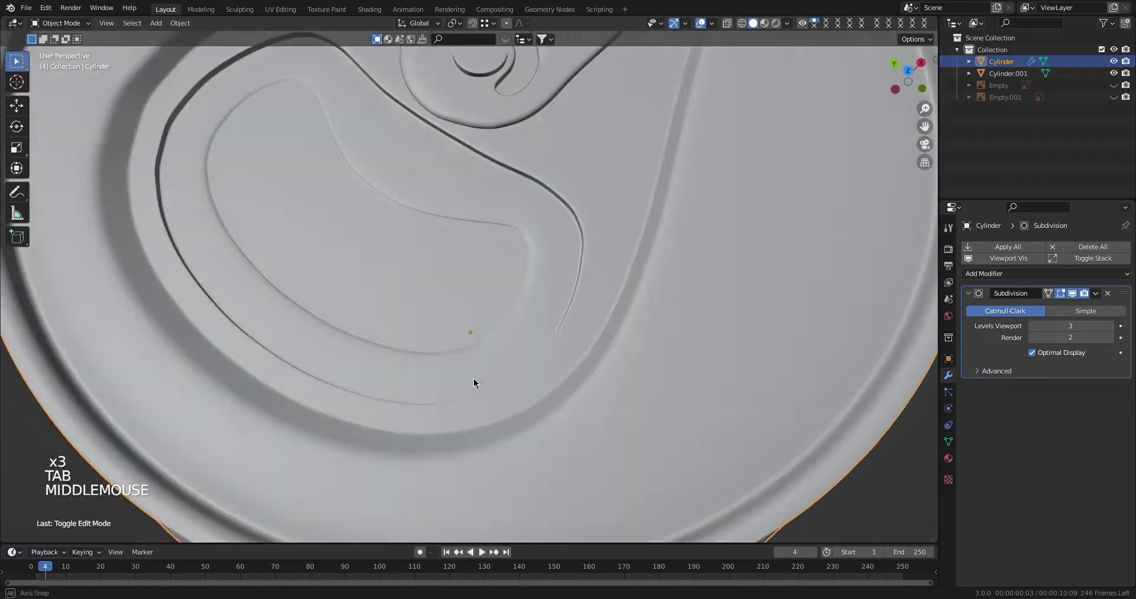
Return to Object Mode and orbit out to view the whole smoothed can with its deepened lid recess.
scroll(down, 3)
middle_click(547, 377)
middle_click(538, 363)
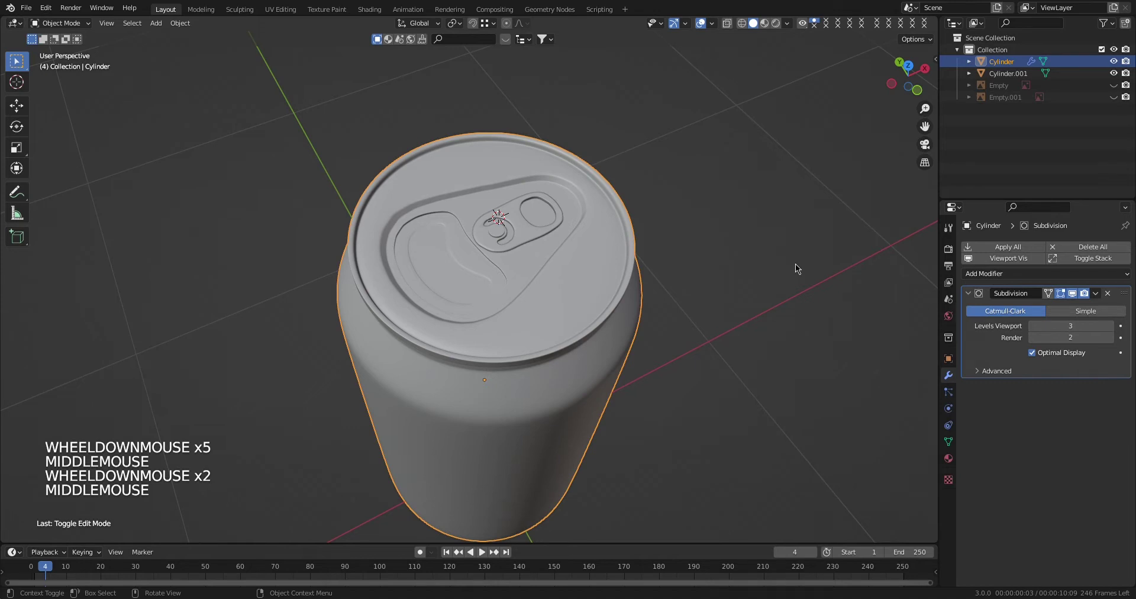
scroll(down, 3)
middle_click(495, 354)
scroll(up, 3)
middle_click(466, 330)
scroll(down, 3)
middle_click(561, 346)
middle_click(515, 344)
middle_click(507, 304)
middle_click(509, 292)
middle_click(498, 368)
scroll(up, 3)
scroll(down, 3)
middle_click(471, 309)
scroll(down, 3)
scroll(up, 3)
middle_click(365, 397)
scroll(down, 3)
click(465, 443)
scroll(down, 3)
middle_click(553, 395)
middle_click(481, 398)
scroll(up, 3)
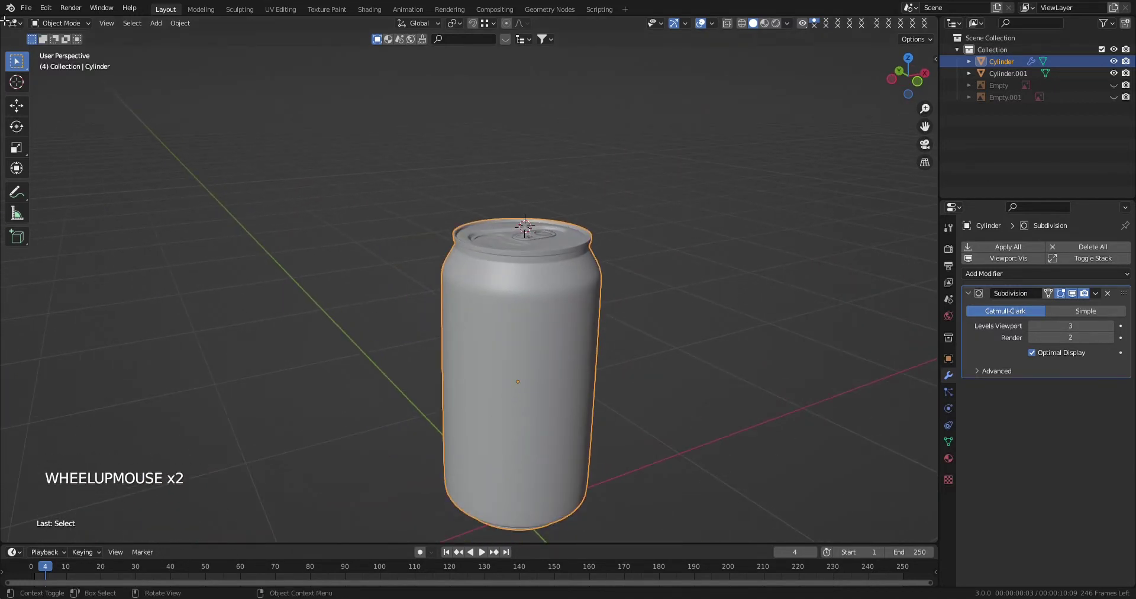
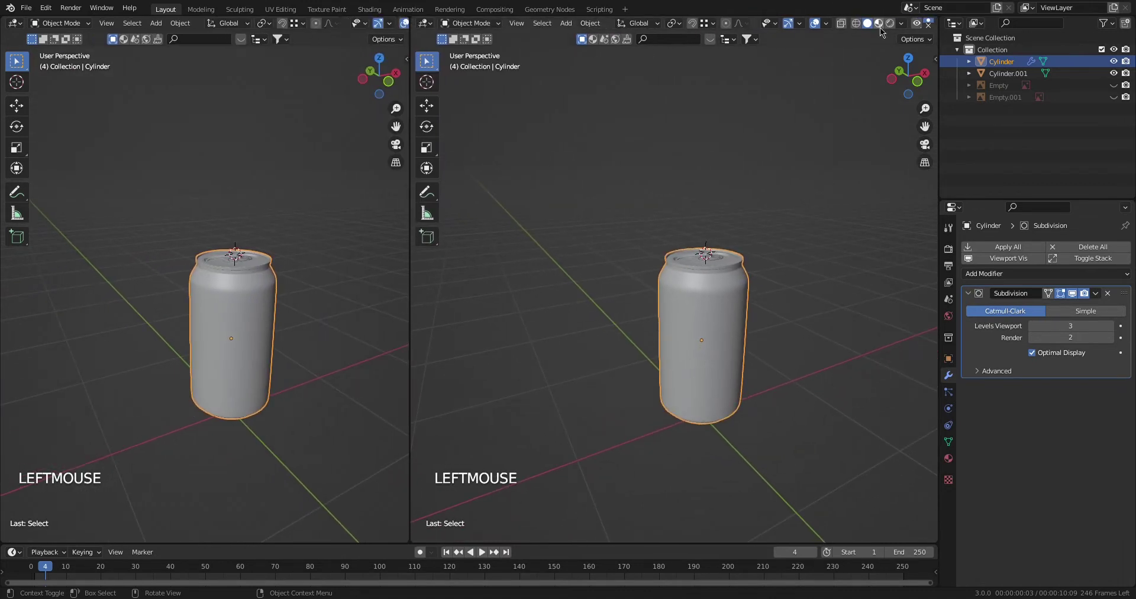
Split the workspace into two side-by-side 3D viewports showing the smoothed can.
click(608, 365)
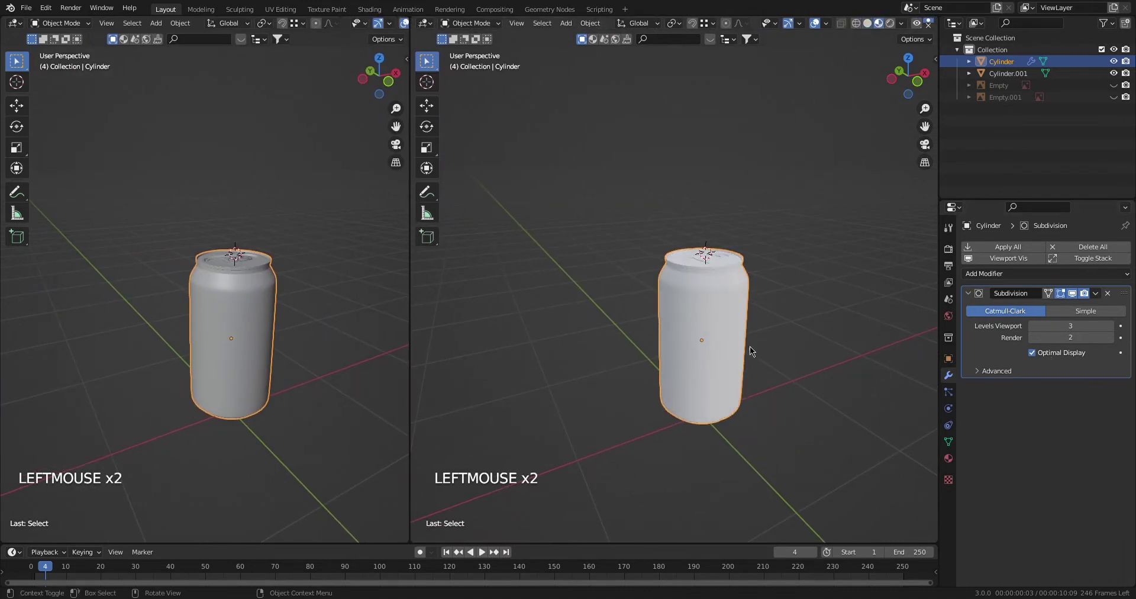
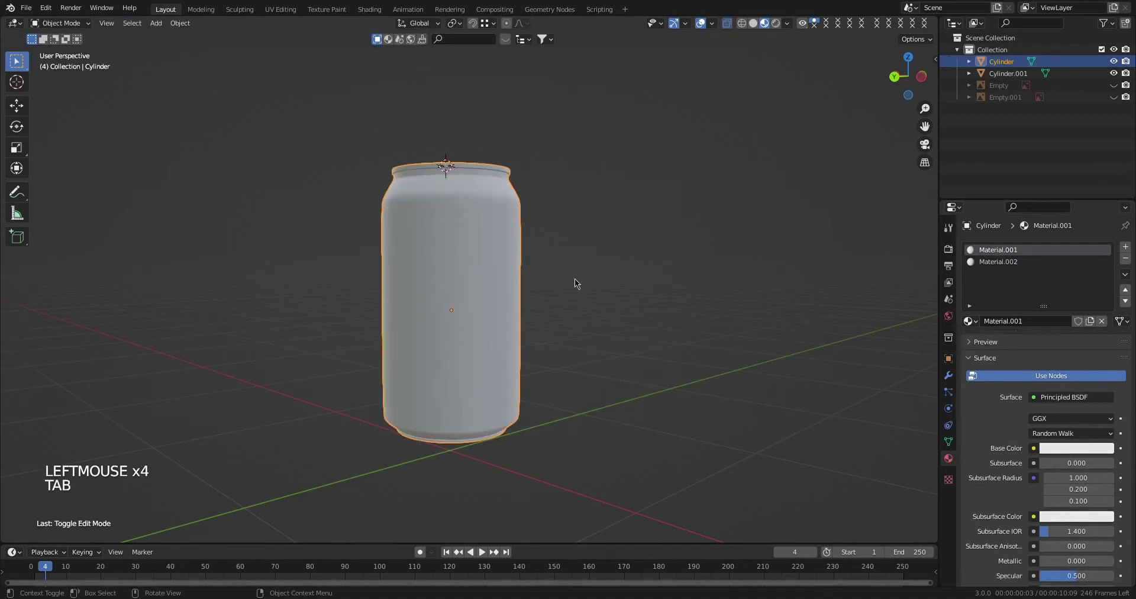
Feed the Pepsi Max label image into Base Color and set Metallic 1.0, Roughness 0.177.
click(1086, 453)
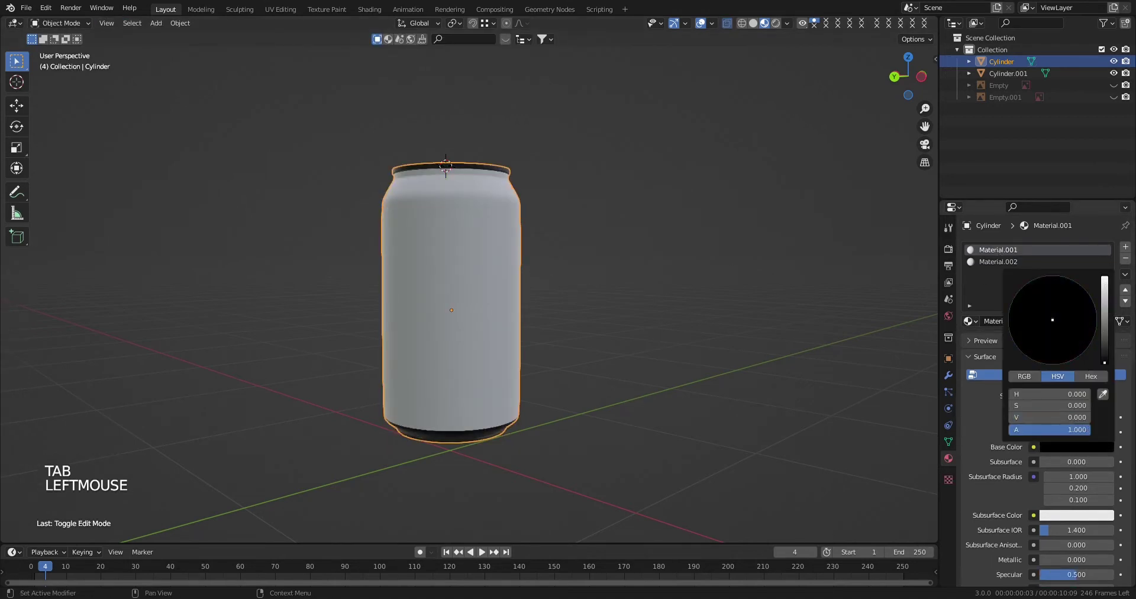
middle_click(531, 295)
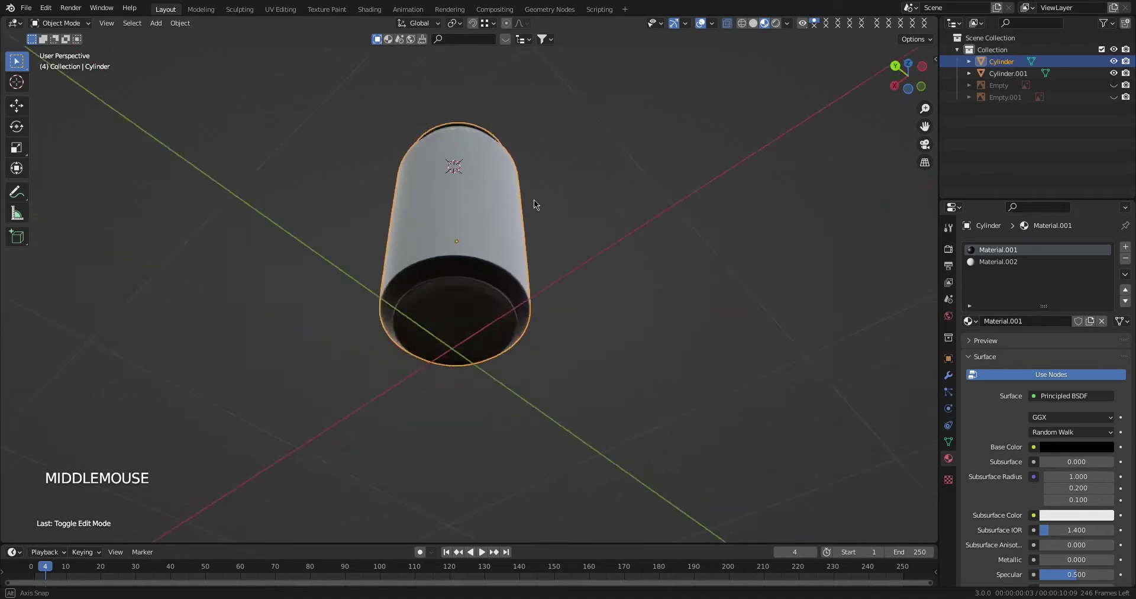
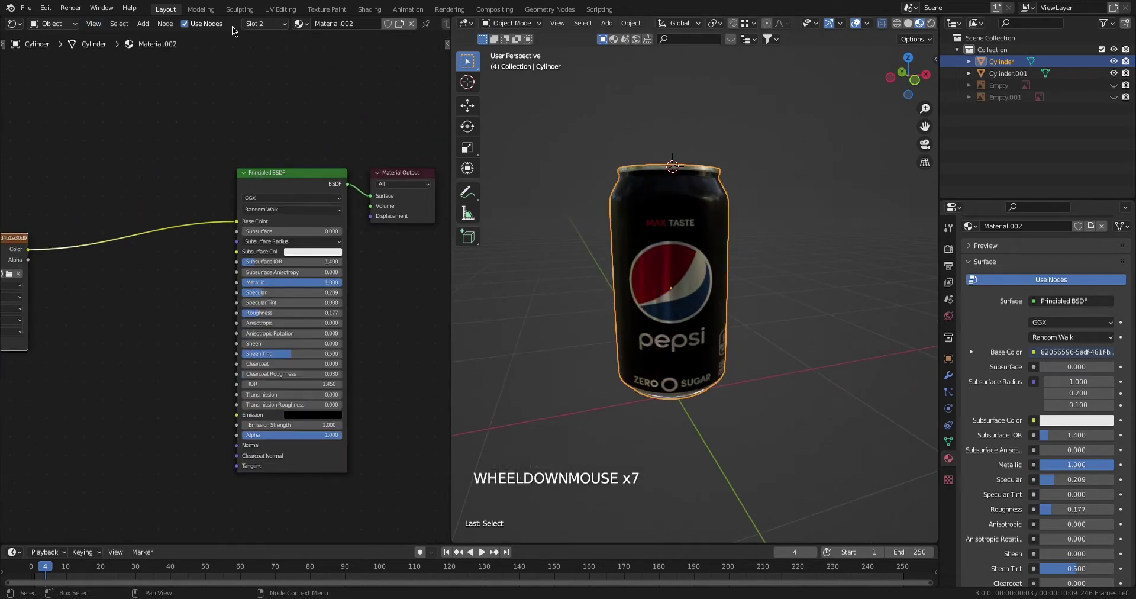
right_click(392, 321)
scroll(down, 3)
middle_click(377, 312)
scroll(up, 3)
middle_click(491, 286)
scroll(down, 3)
Set the world colour to an Environment Texture and preview the can in Rendered shading.
scroll(up, 3)
middle_click(443, 270)
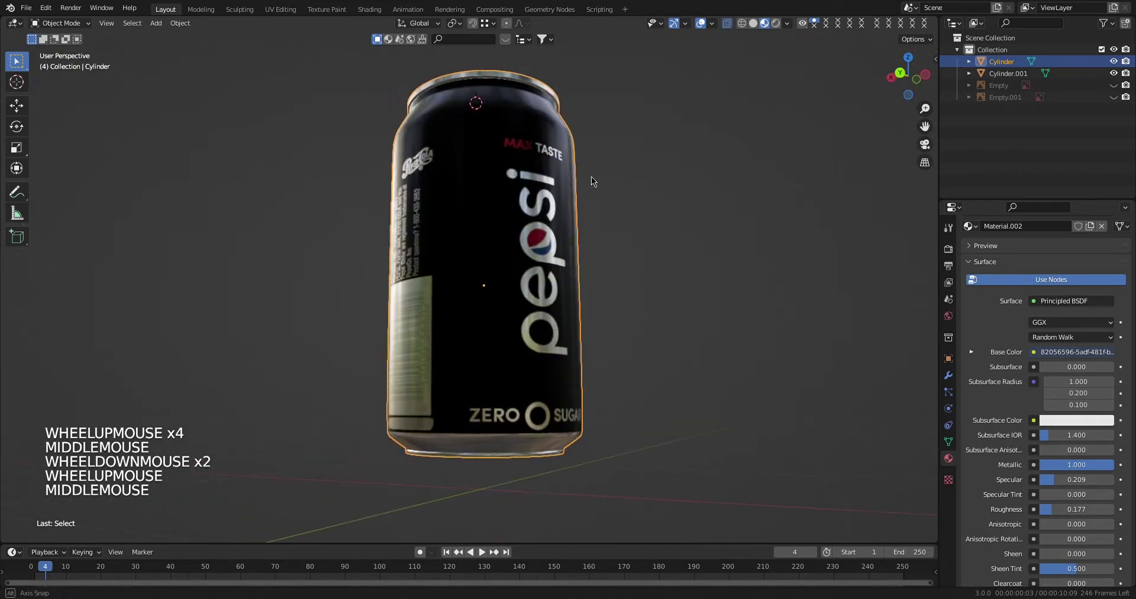
scroll(down, 3)
middle_click(429, 208)
scroll(up, 3)
middle_click(479, 303)
middle_click(575, 314)
click(561, 293)
middle_click(534, 312)
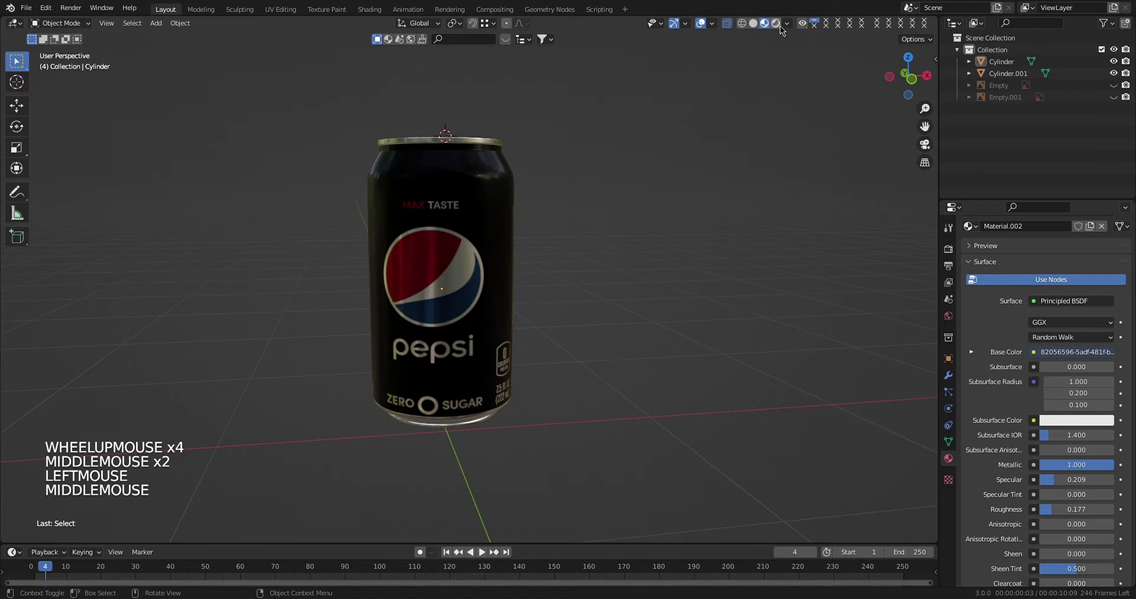
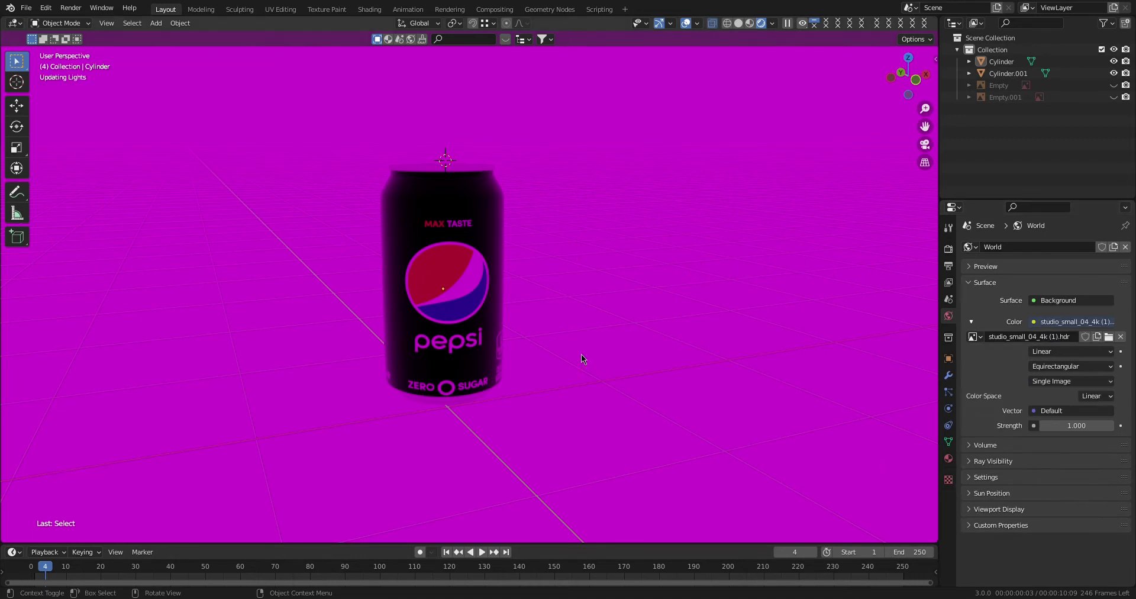
Unlink the existing HDRI image from the world's Environment Texture.
scroll(down, 3)
scroll(up, 3)
middle_click(489, 329)
middle_click(490, 329)
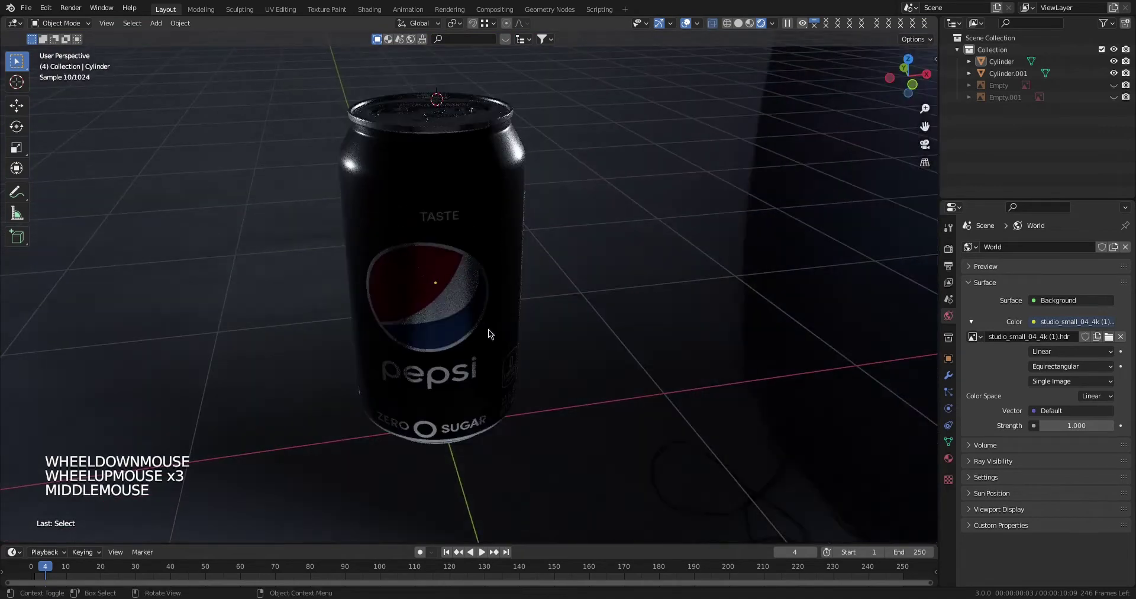
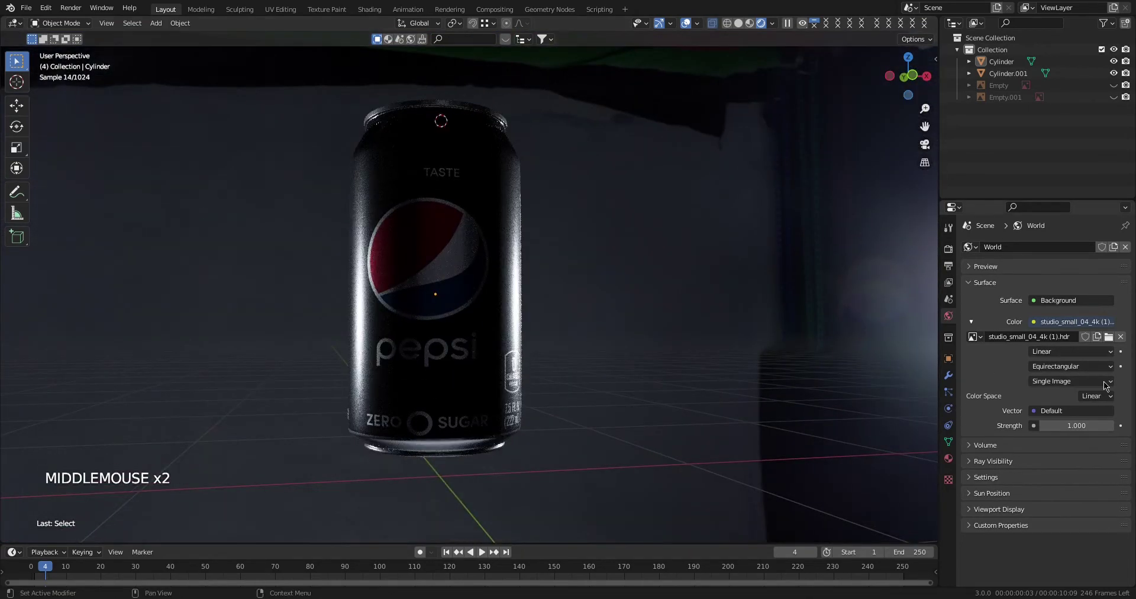
click(1119, 343)
click(1100, 339)
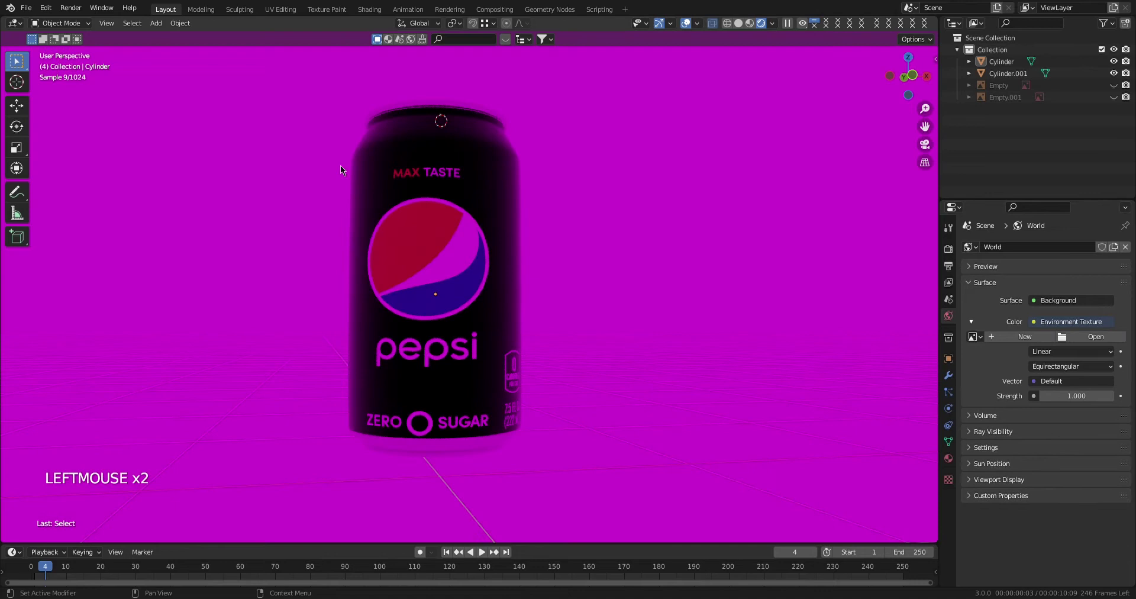
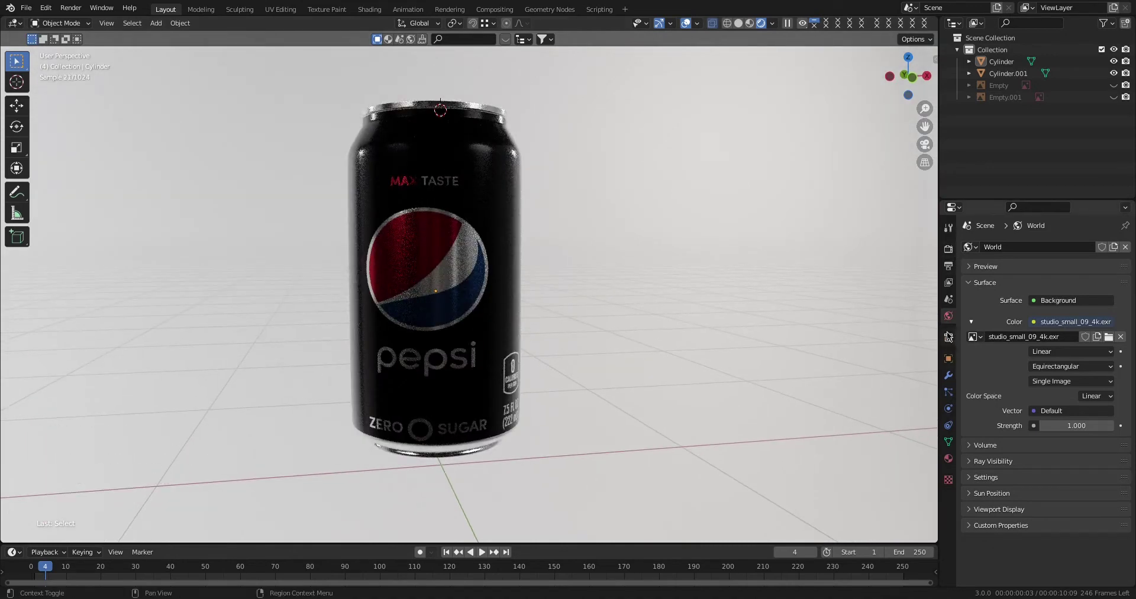
Load studio_small_09_4k.exr as the world HDRI and inspect the can lit by it.
scroll(down, 3)
scroll(up, 3)
click(747, 49)
scroll(down, 3)
middle_click(524, 287)
scroll(up, 3)
middle_click(539, 361)
scroll(down, 3)
middle_click(491, 340)
Add a mesh plane and scale it up into a wide floor.
key(shift+a)
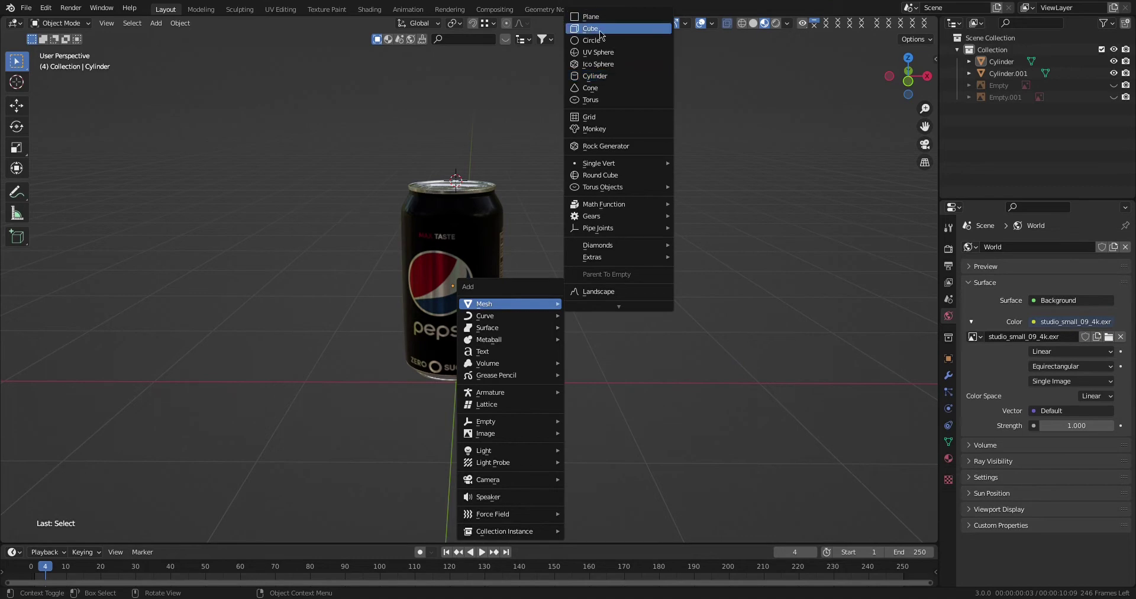
key(4)
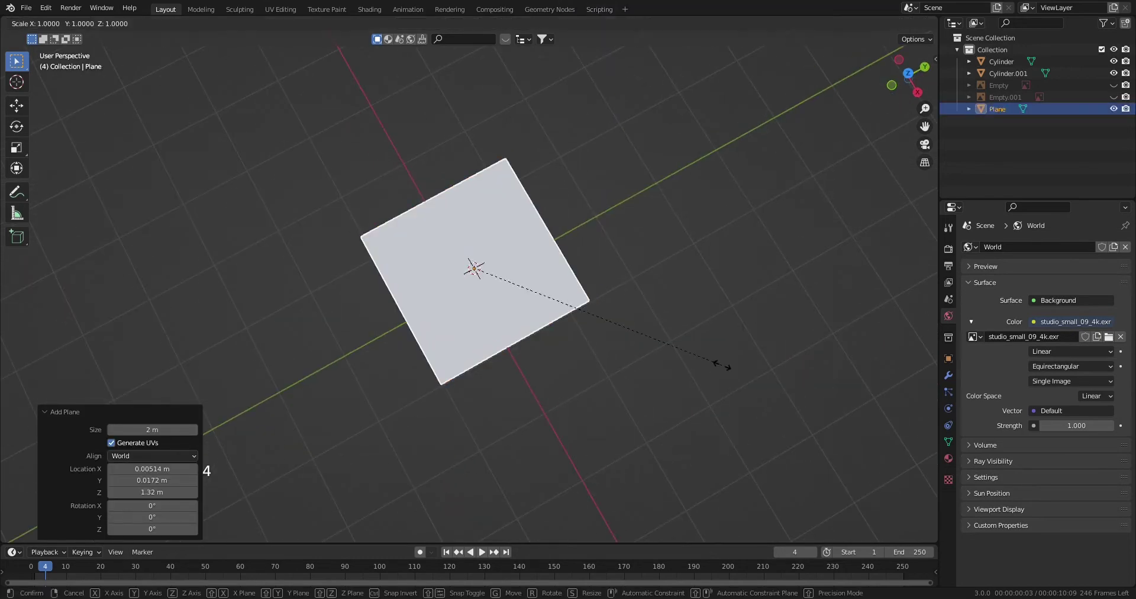
scroll(down, 3)
key(s)
key(KP_Decimal)
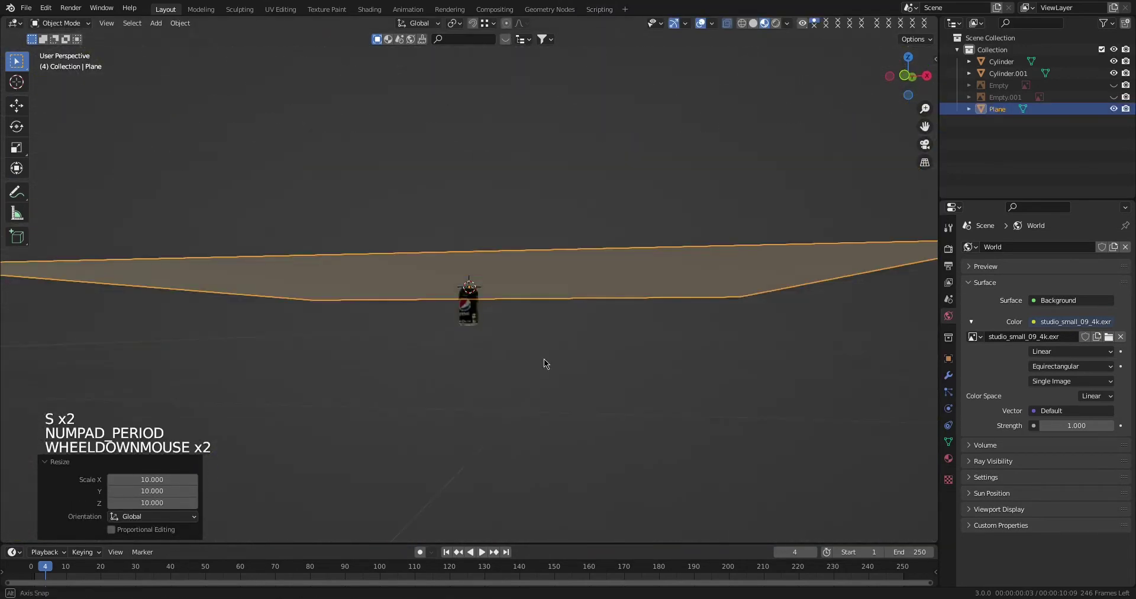
scroll(up, 3)
scroll(up, 3)
In front view, move the can down along Z so it rests on the floor plane.
click(555, 362)
middle_click(519, 339)
key(KP_1)
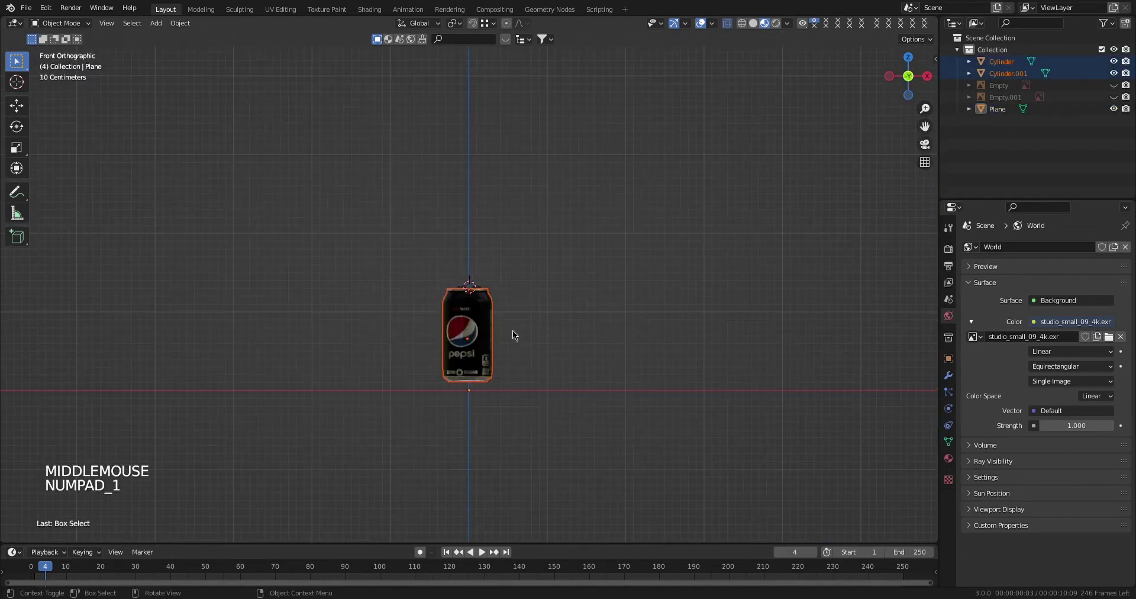
key(g)
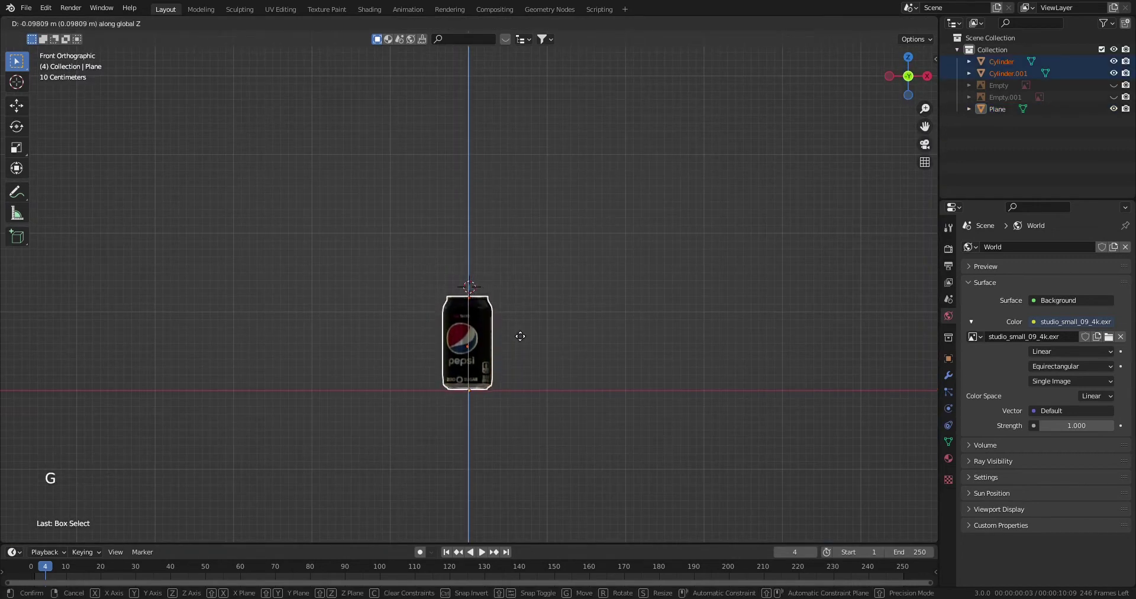
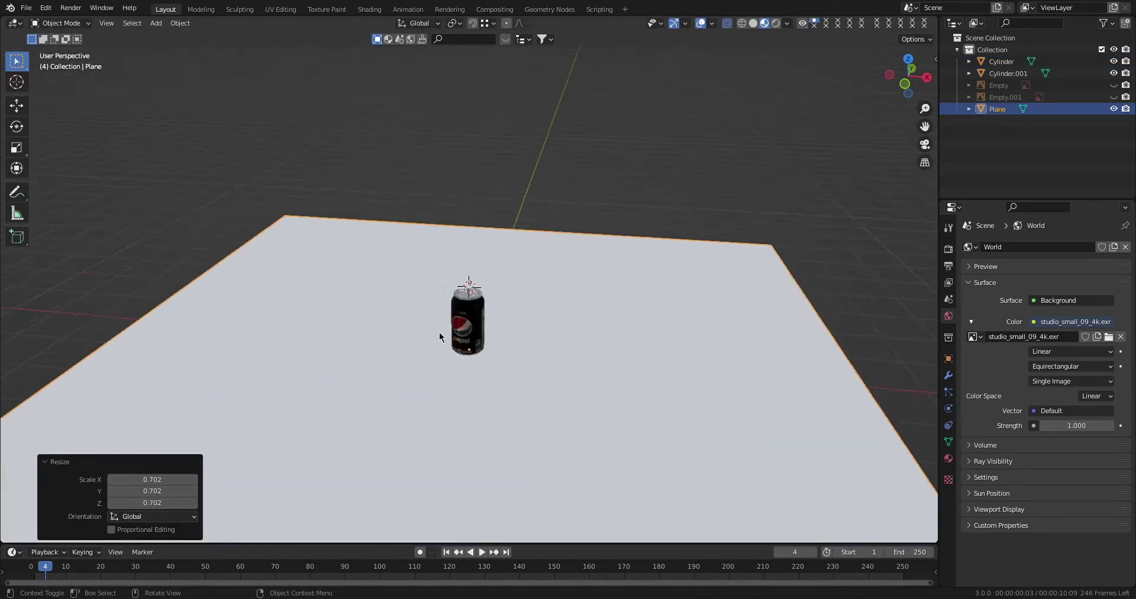
key(s)
scroll(up, 3)
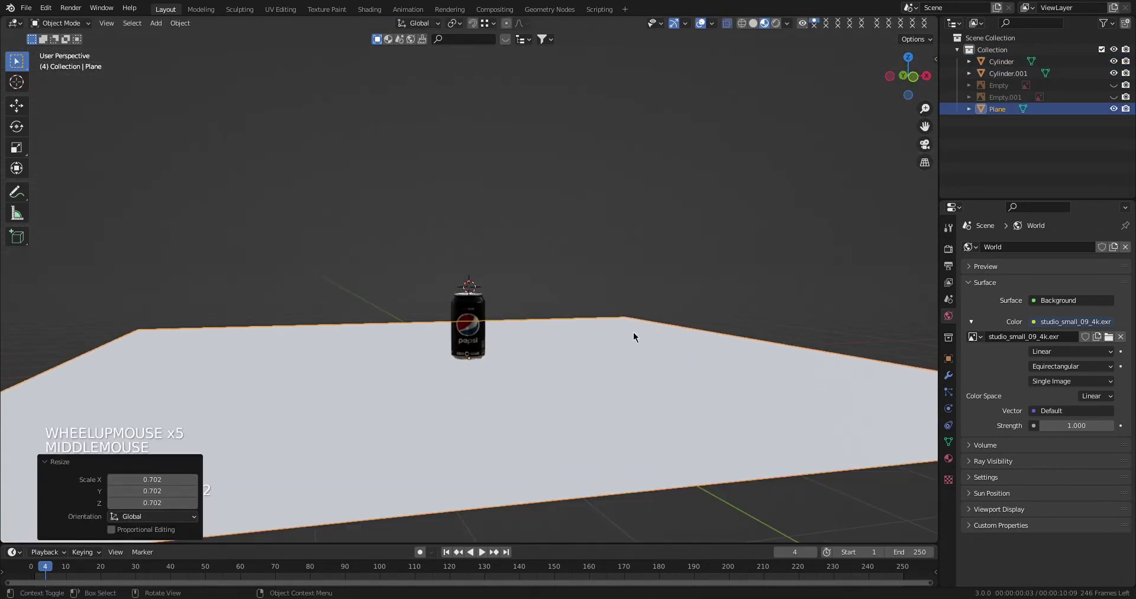
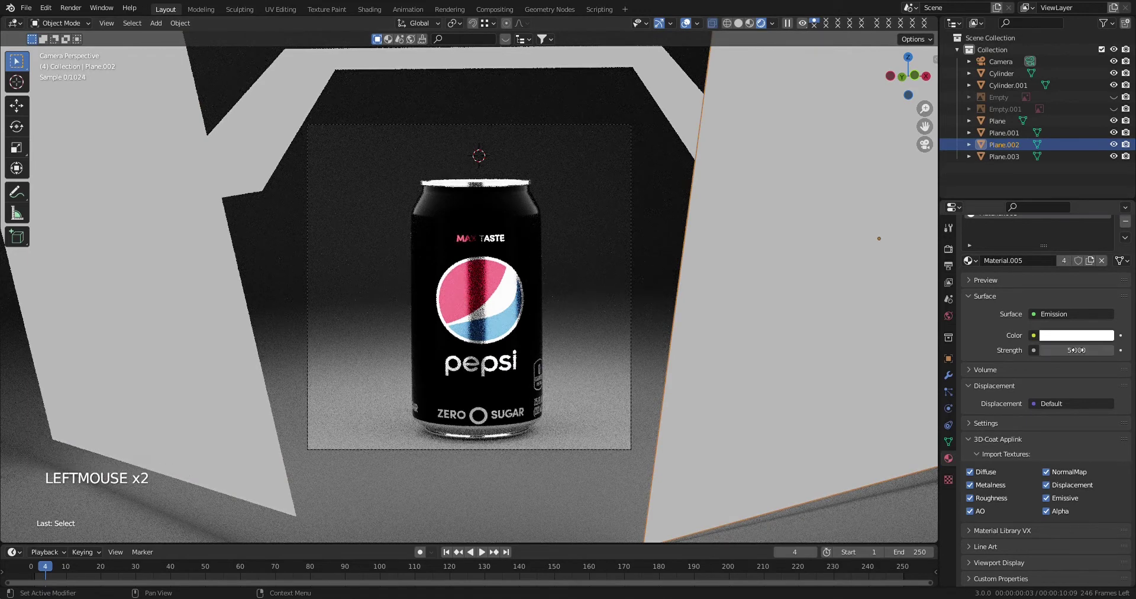
Give Plane.003 a white Emission material with strength 0.6.
click(114, 297)
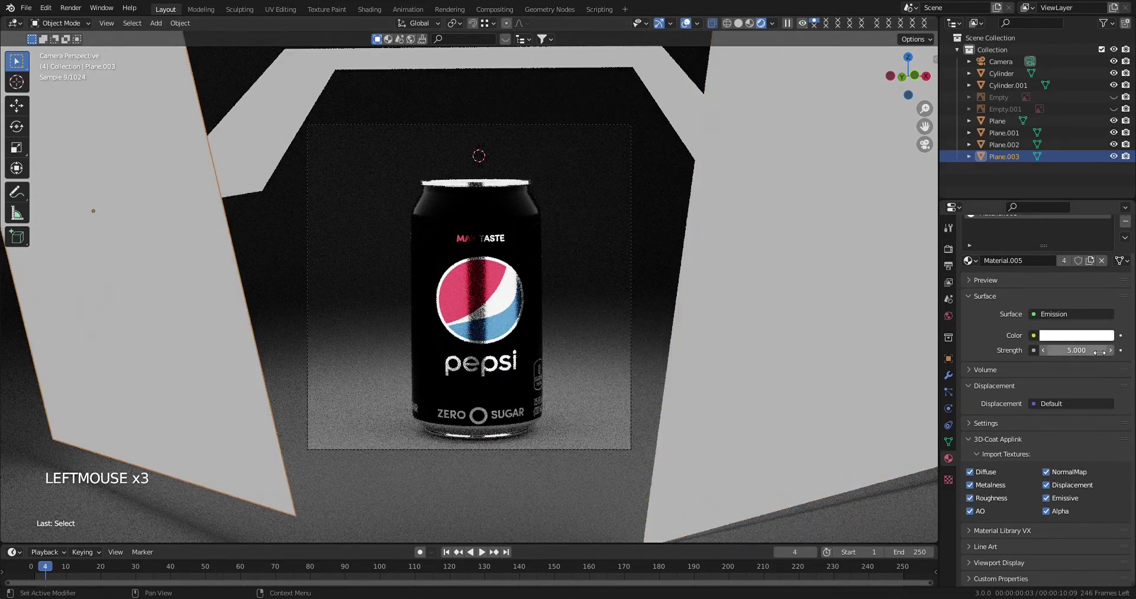
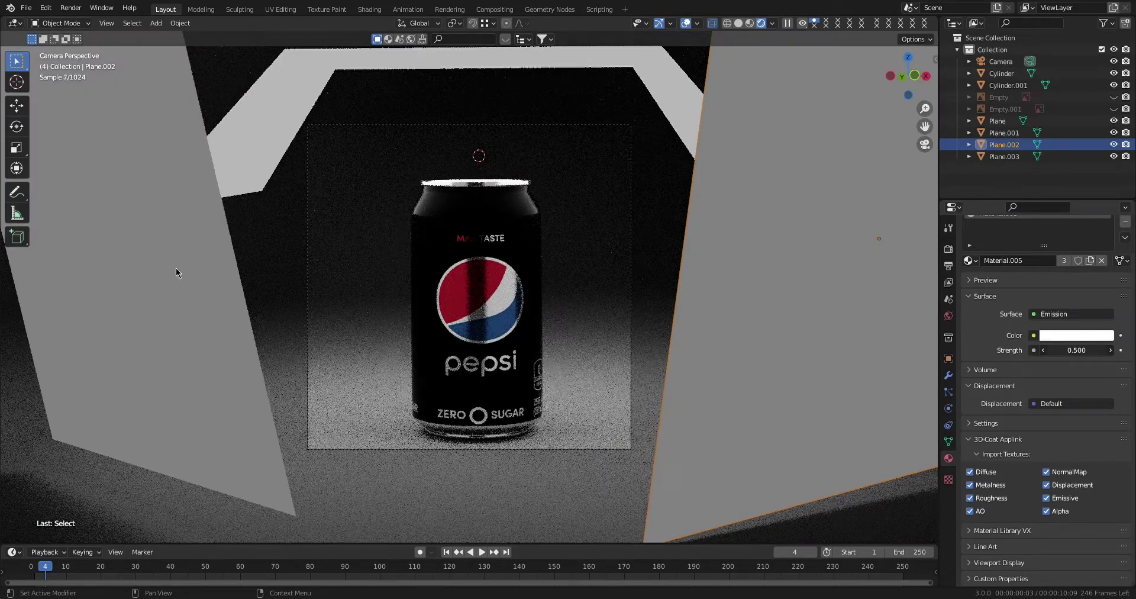
click(187, 257)
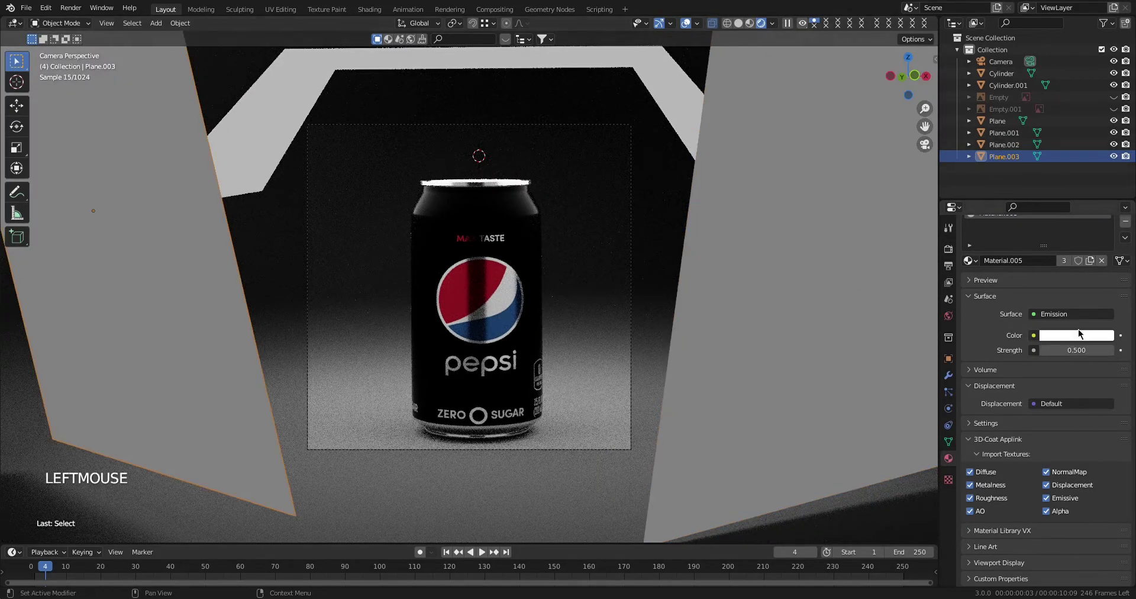
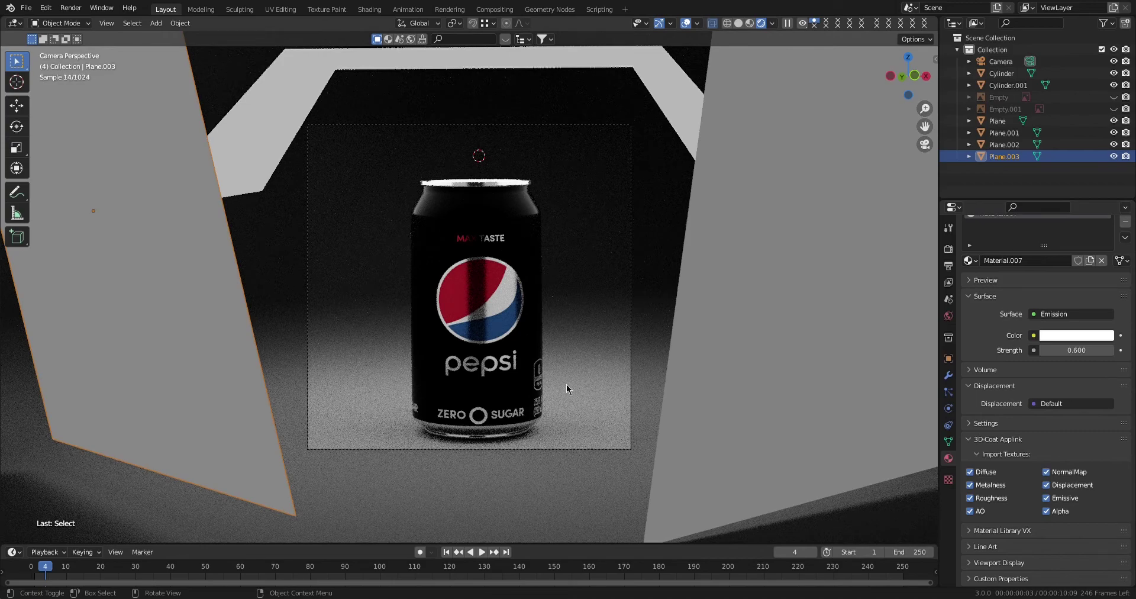
Edit the Cycles Max Samples for final renders and collapse the Render sampling subpanel.
scroll(up, 3)
scroll(down, 3)
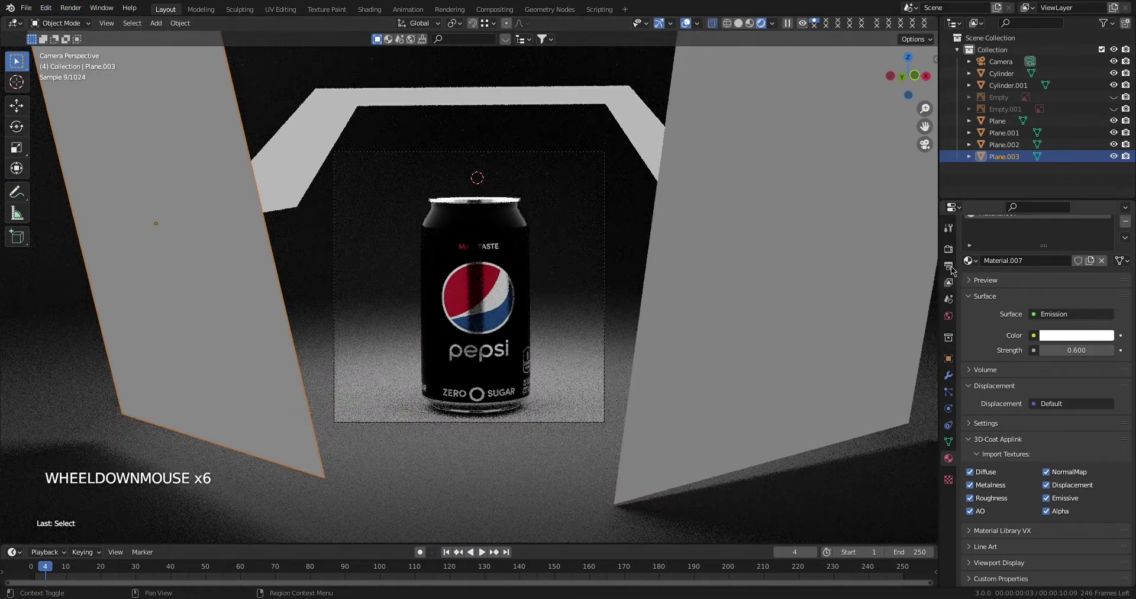
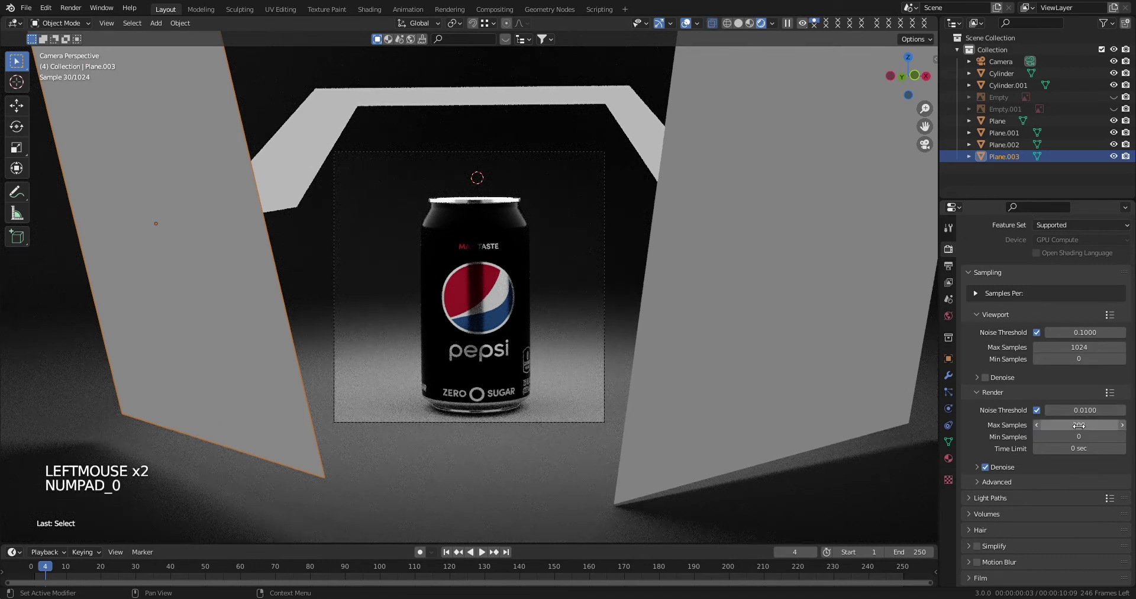
scroll(up, 3)
click(989, 439)
click(998, 429)
scroll(up, 3)
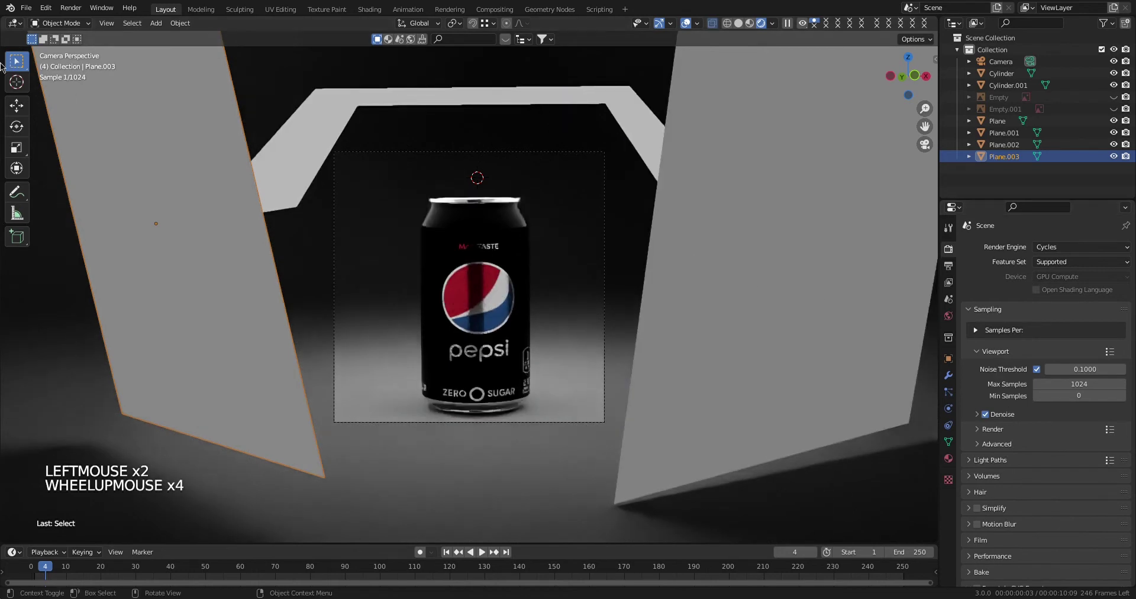
Leave rendered preview for Solid shading and select Plane.001, Plane.002 and Plane.003 to hide.
click(73, 12)
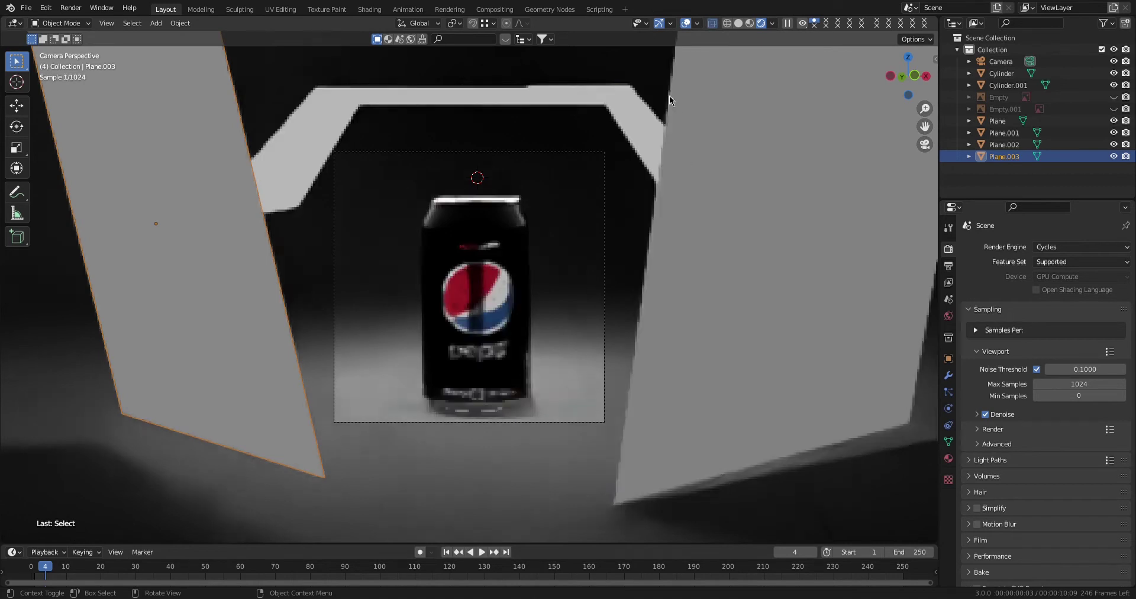
scroll(down, 3)
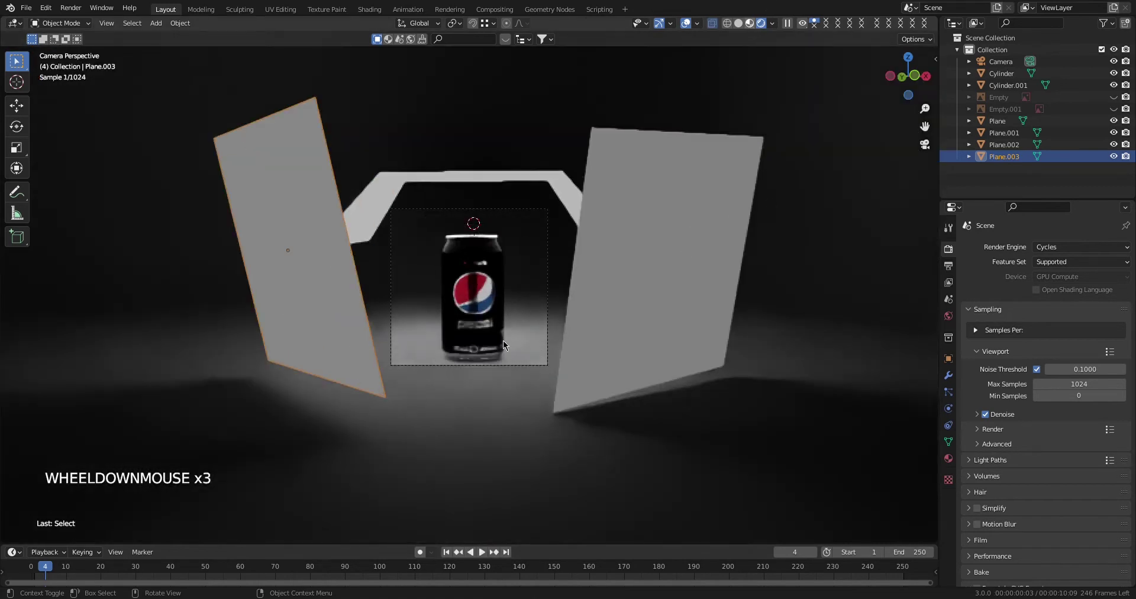
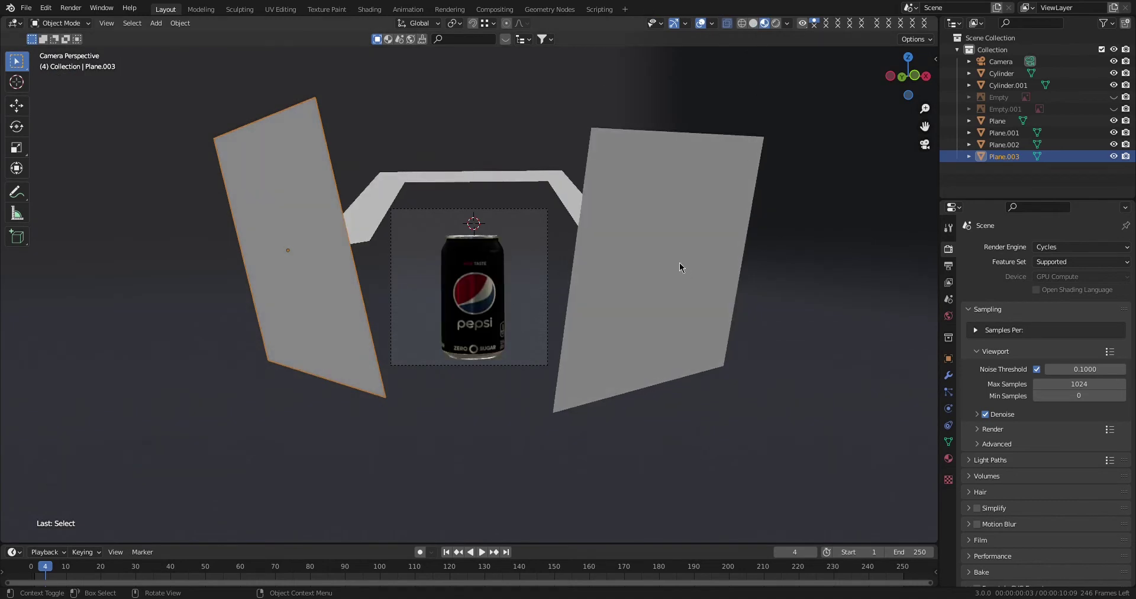
click(684, 263)
click(263, 233)
click(393, 201)
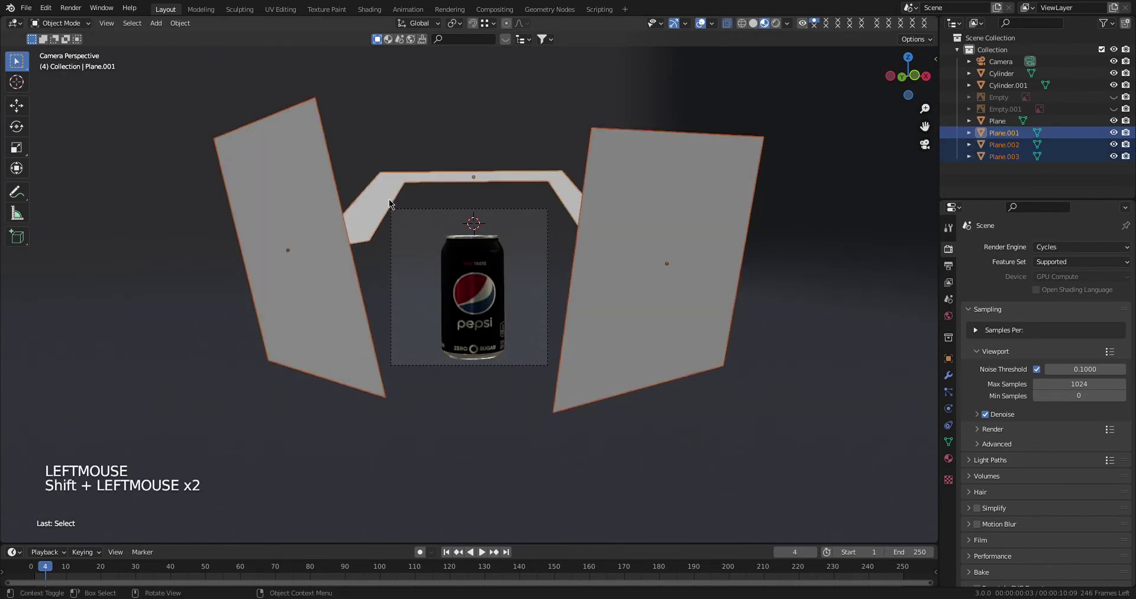
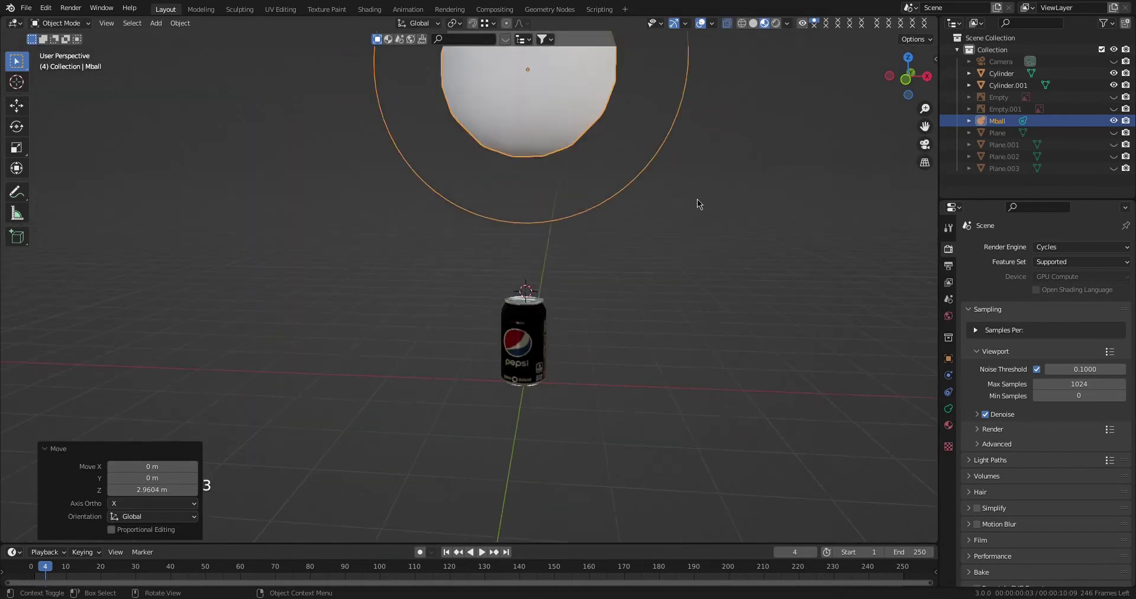
Scale the new metaball Mball down evenly into a small blob.
key(5)
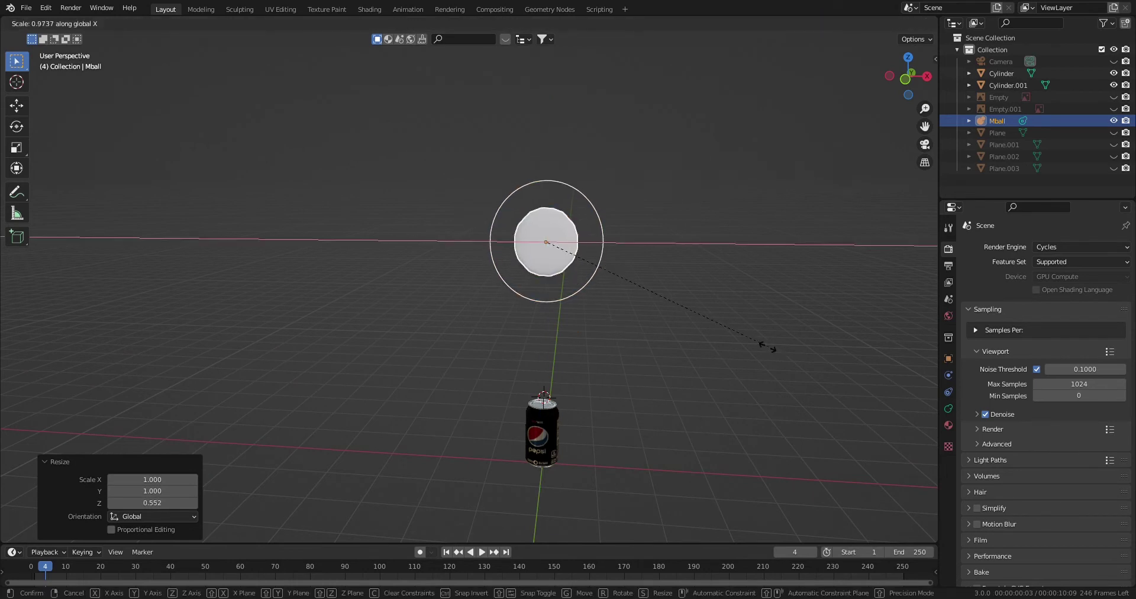
key(s)
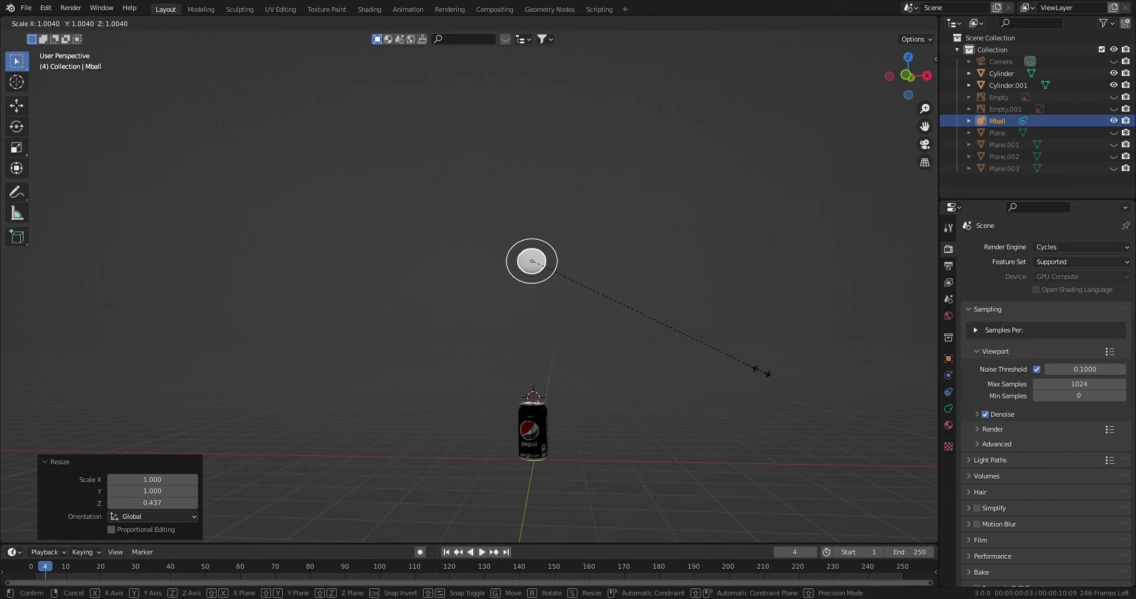
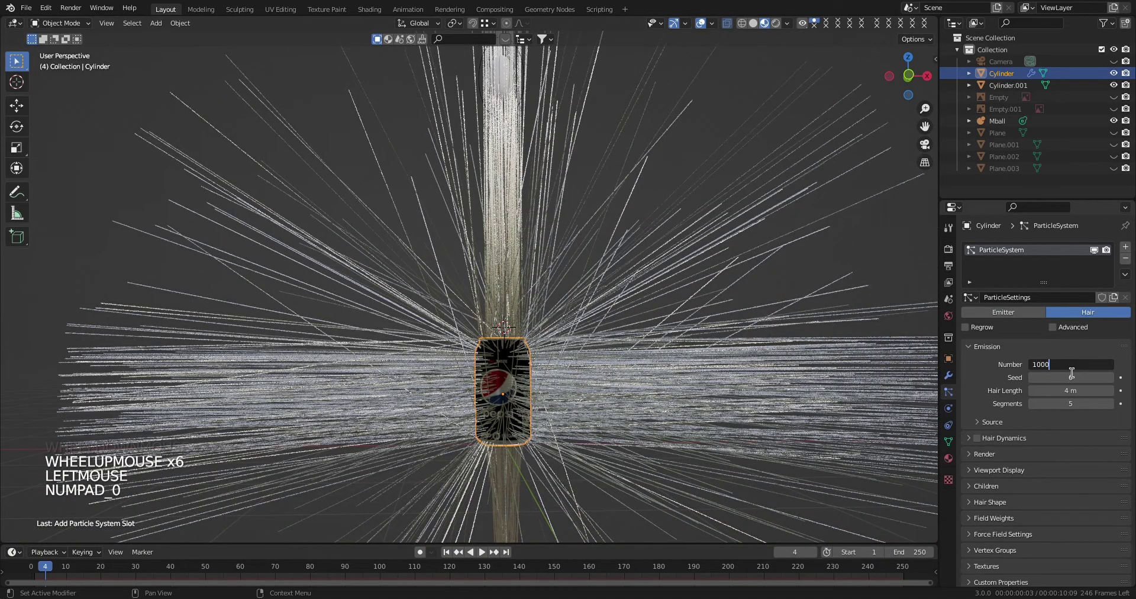
Set the hair particle system's Number to 400 strands.
key(BackSpace)
key(BackSpace)
key(KP_0)
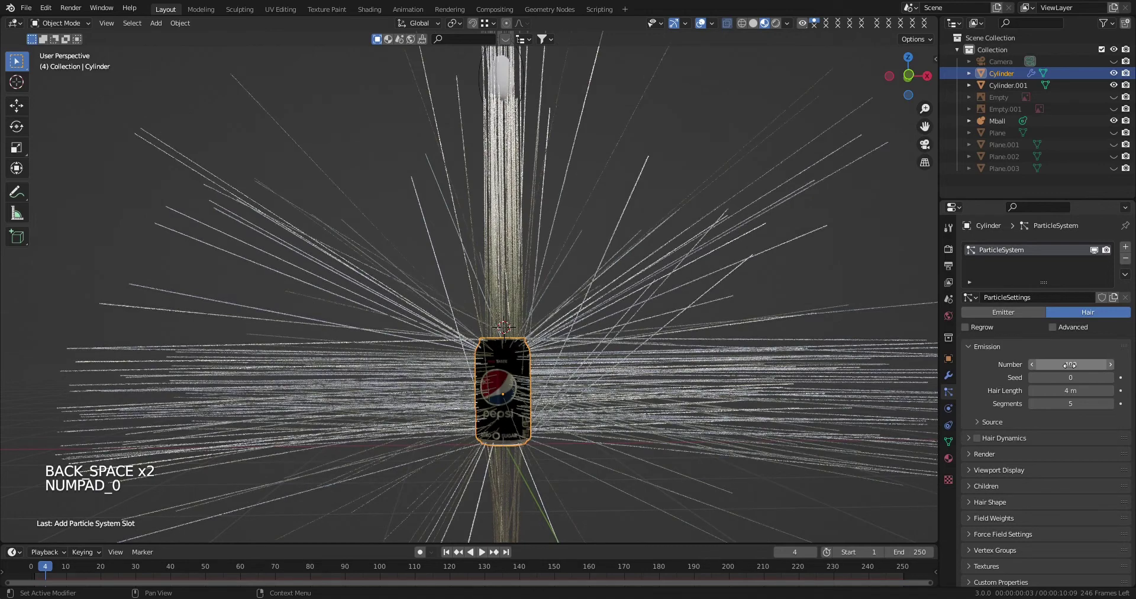
Enable Hair Dynamics on the strands and expand the Source panel.
scroll(down, 3)
click(1006, 433)
click(977, 438)
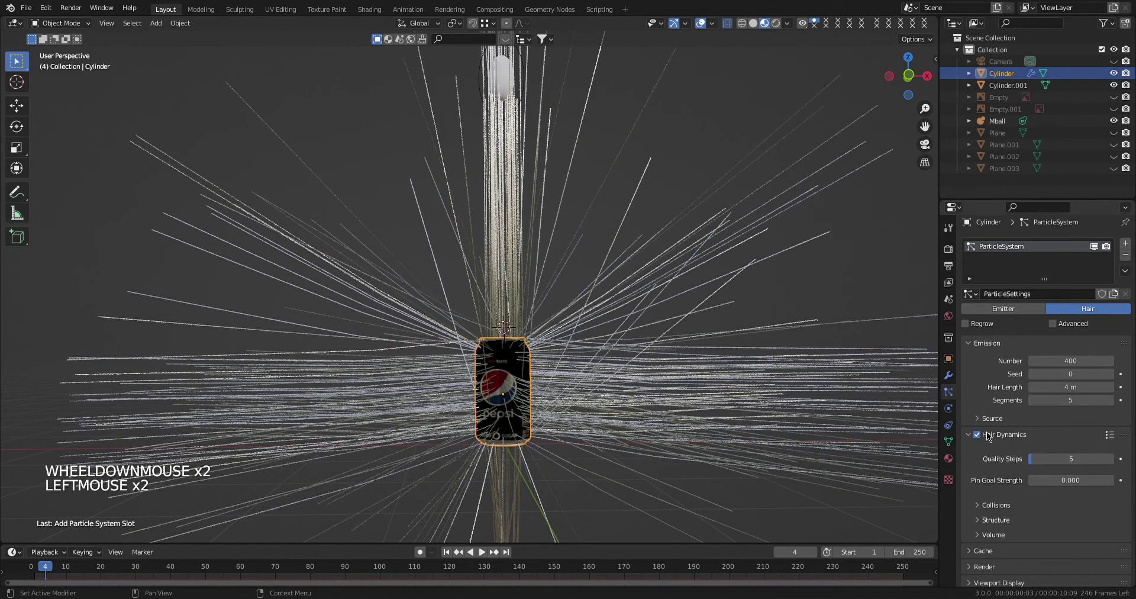
click(979, 440)
double_click(979, 439)
double_click(979, 439)
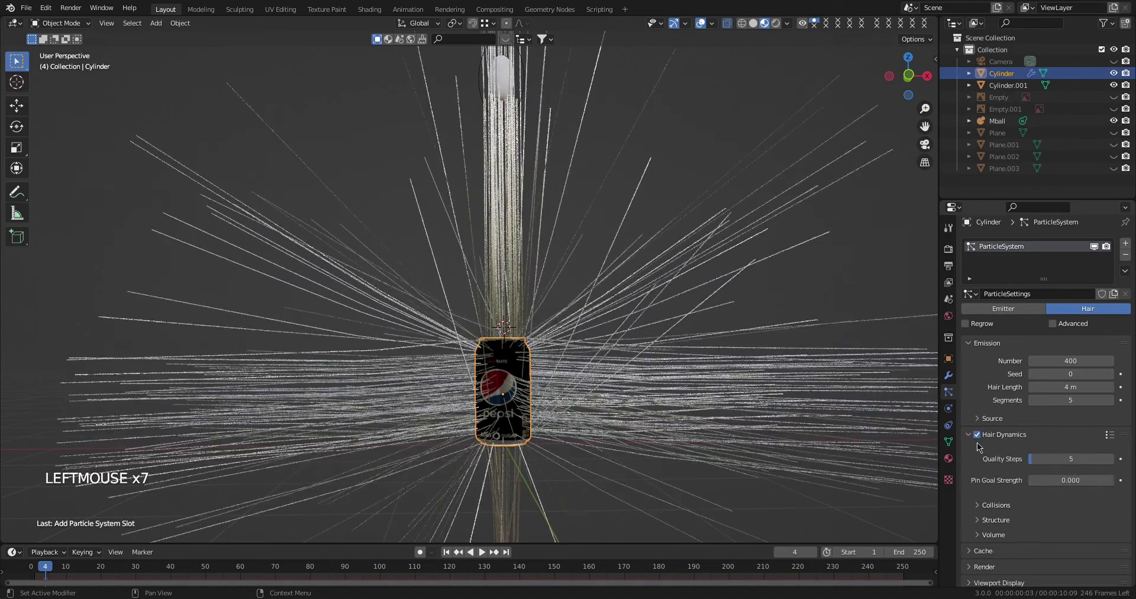
scroll(down, 3)
click(984, 374)
Set the can's particles to Render As Object with the Mball metaball as instance object.
click(1041, 405)
click(988, 376)
click(991, 389)
scroll(down, 3)
click(997, 456)
scroll(down, 3)
click(1095, 399)
click(1083, 483)
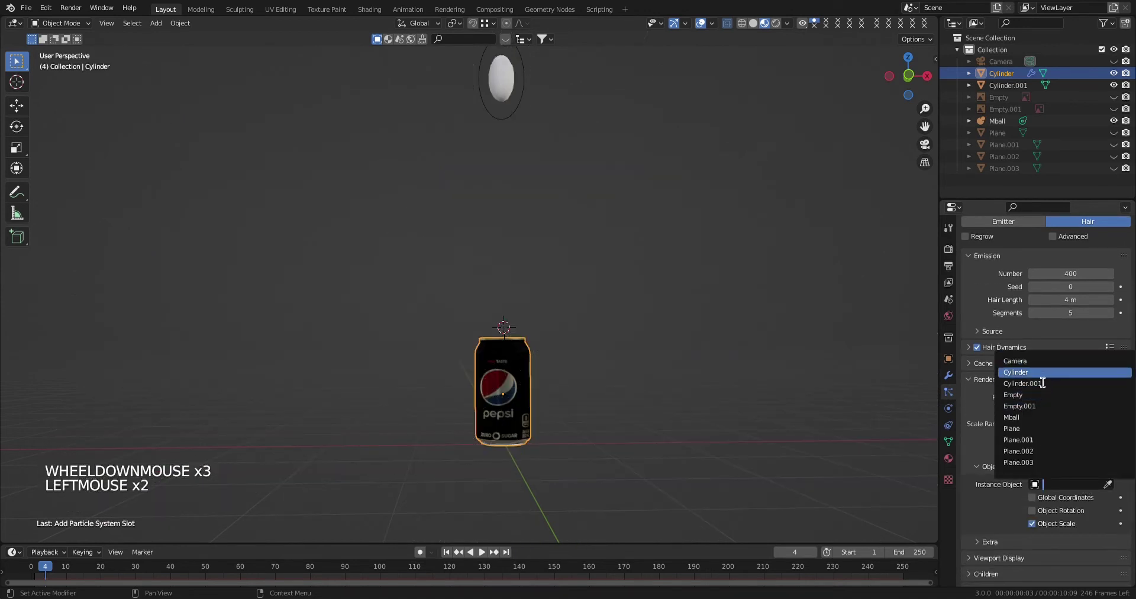
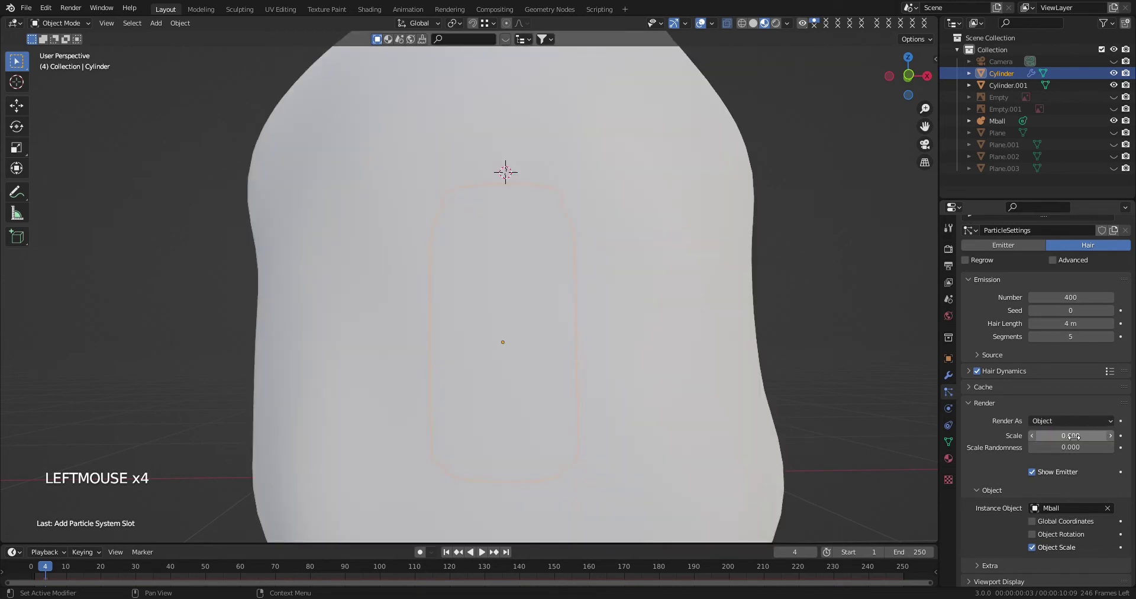
Lower the particle Render Scale so the instanced blobs shrink on the can.
key(KP_Enter)
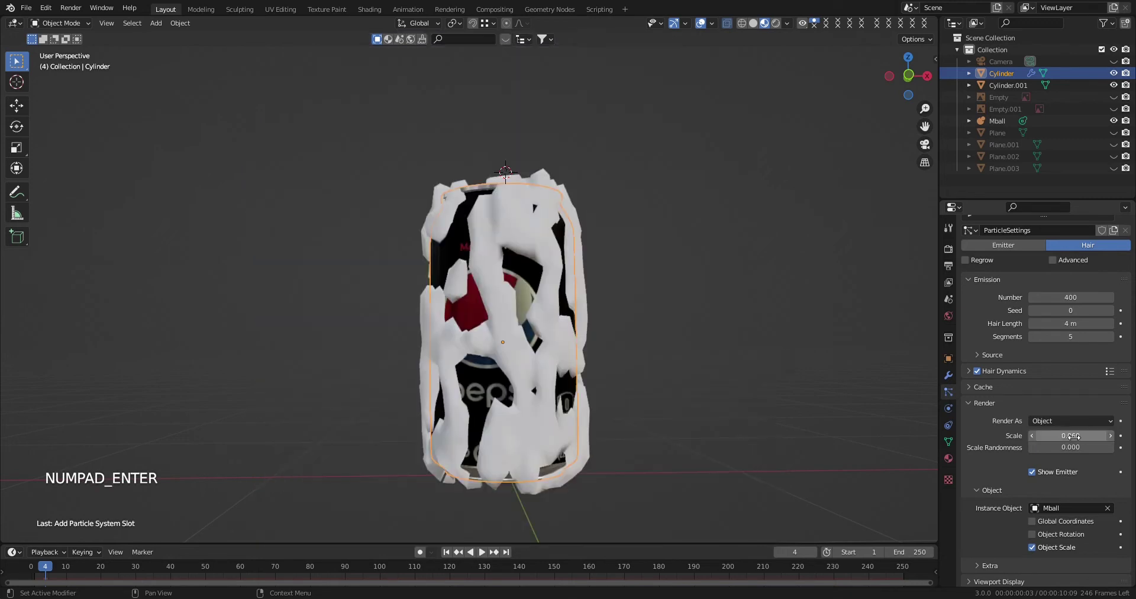
key(KP_Enter)
key(KP_0)
key(KP_Enter)
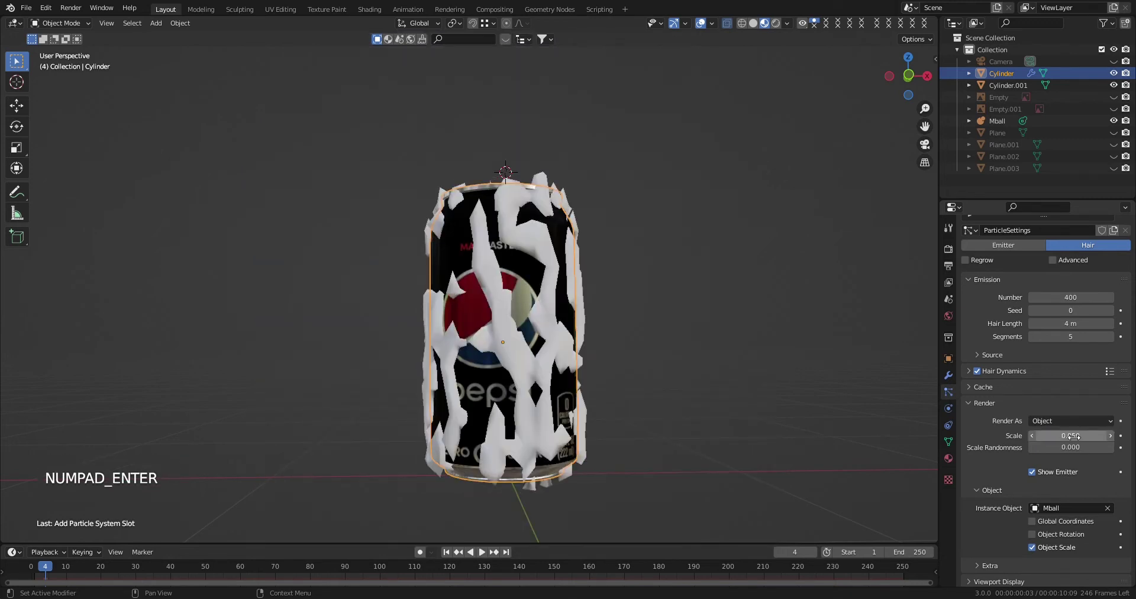
key(KP_Enter)
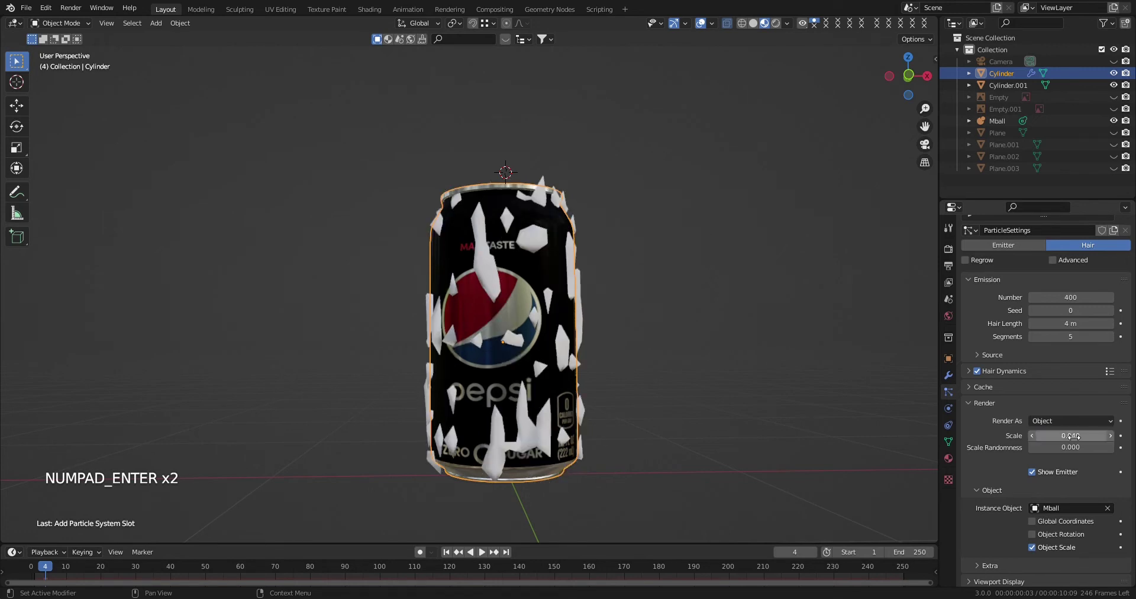
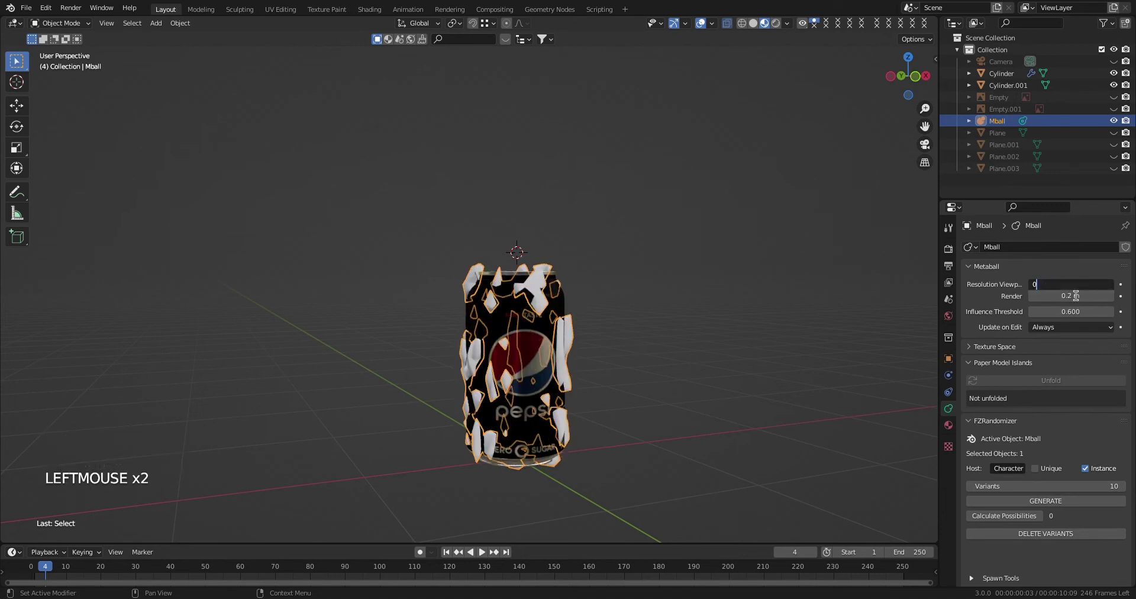
Set the Mball viewport resolution to 0.05 m and render resolution to 0.5 m.
key(KP_0)
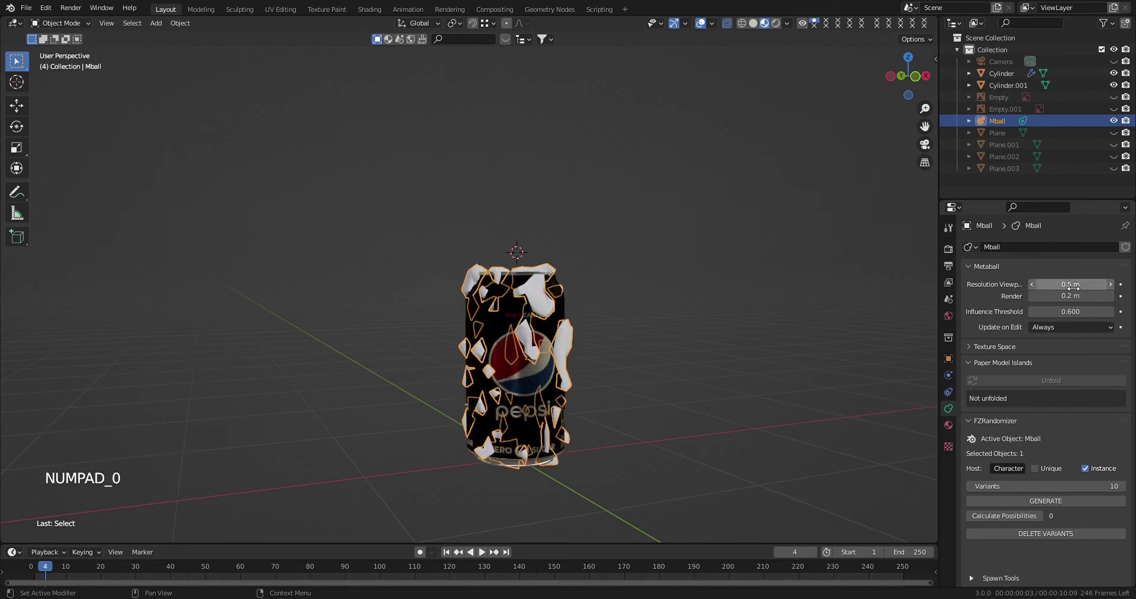
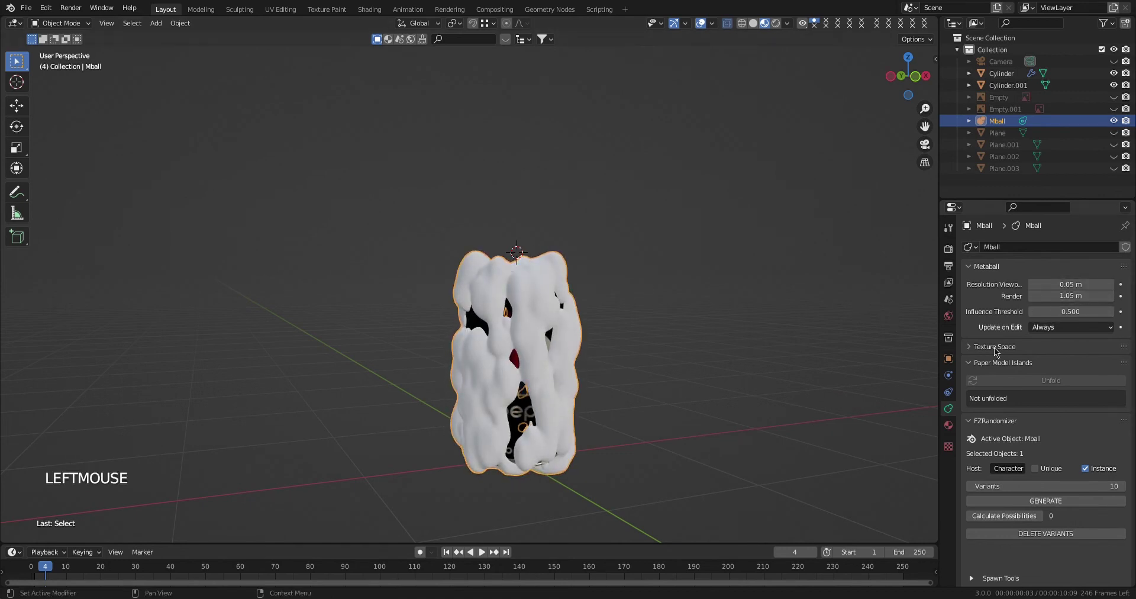
key(ctrl+z)
key(ctrl+z)
key(ctrl+z)
key(ctrl+z)
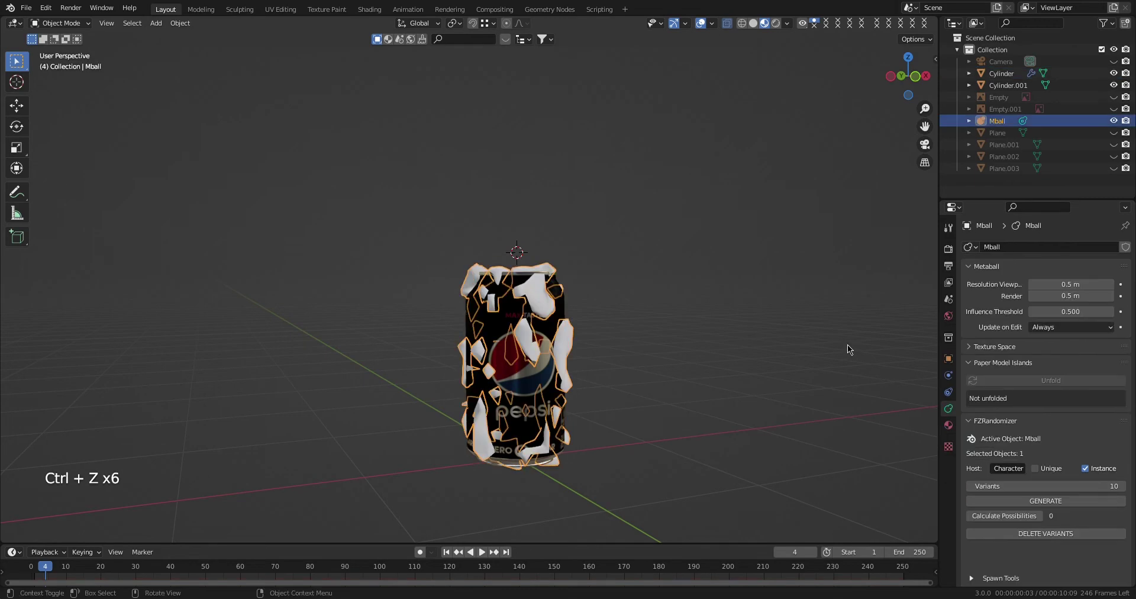
Deselect the metaball and orbit around the can to inspect the drippy blobs.
middle_click(657, 359)
click(647, 362)
scroll(up, 3)
middle_click(648, 475)
scroll(down, 3)
middle_click(613, 411)
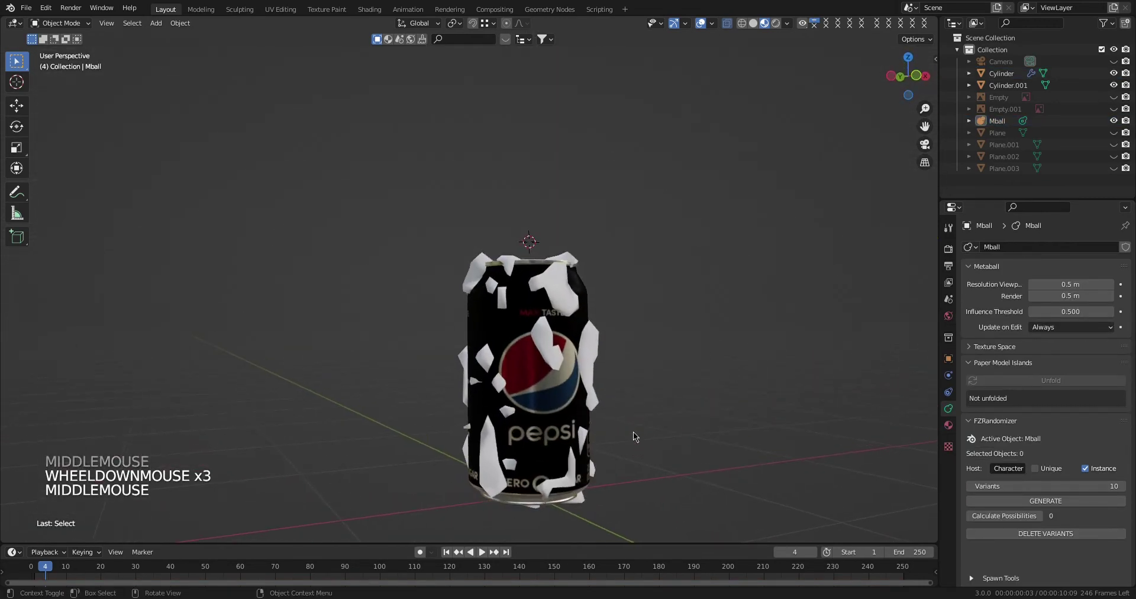
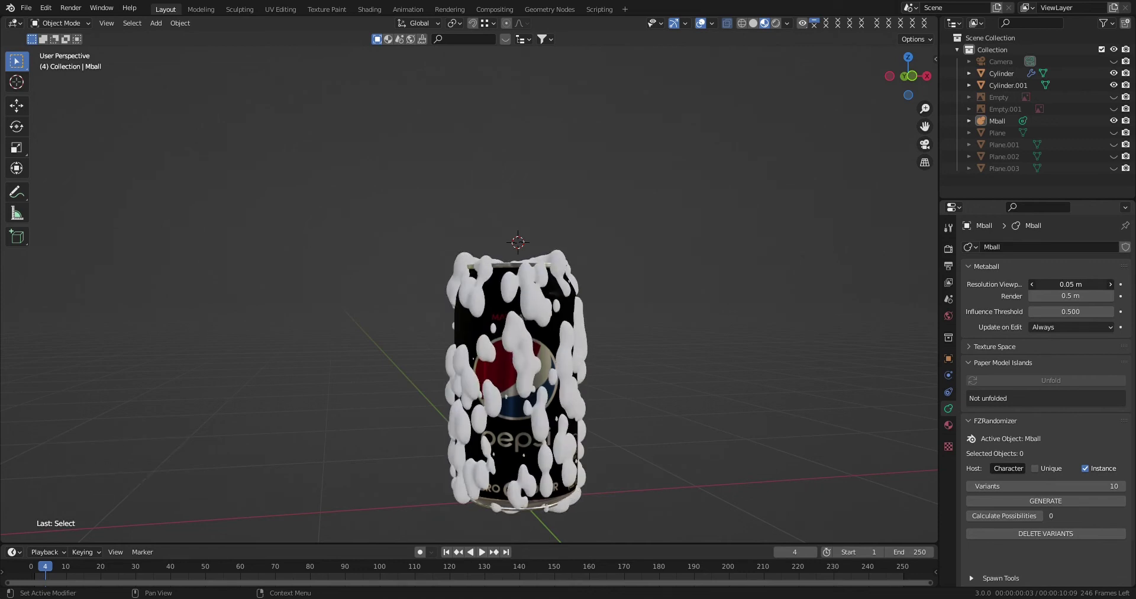
middle_click(598, 438)
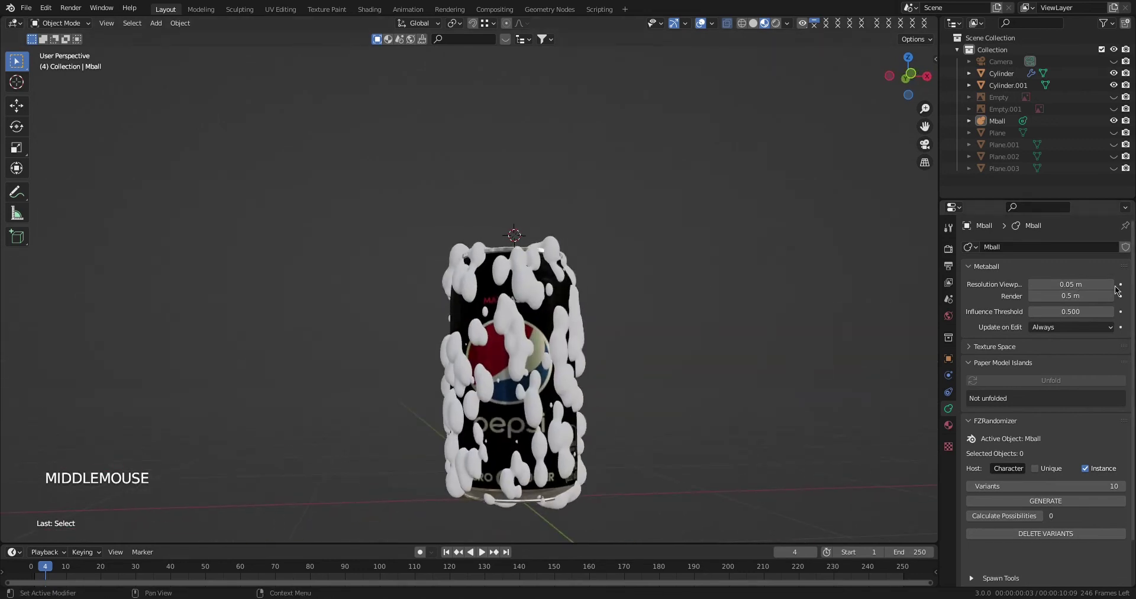
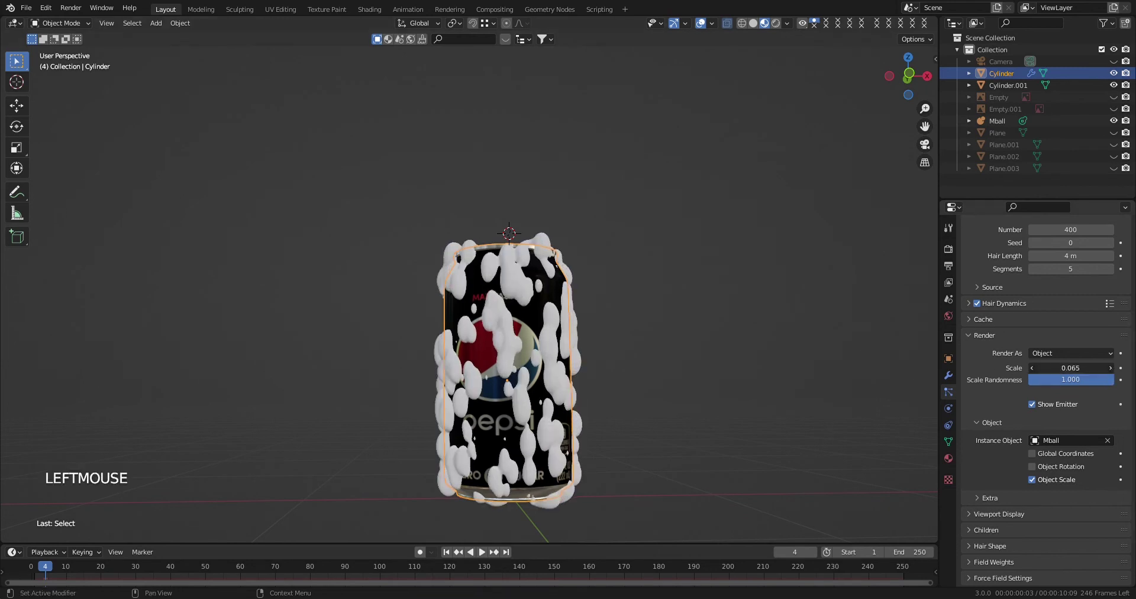
Clear the particle Render Scale field to retype a smaller blob size near 0.02.
key(KP_0)
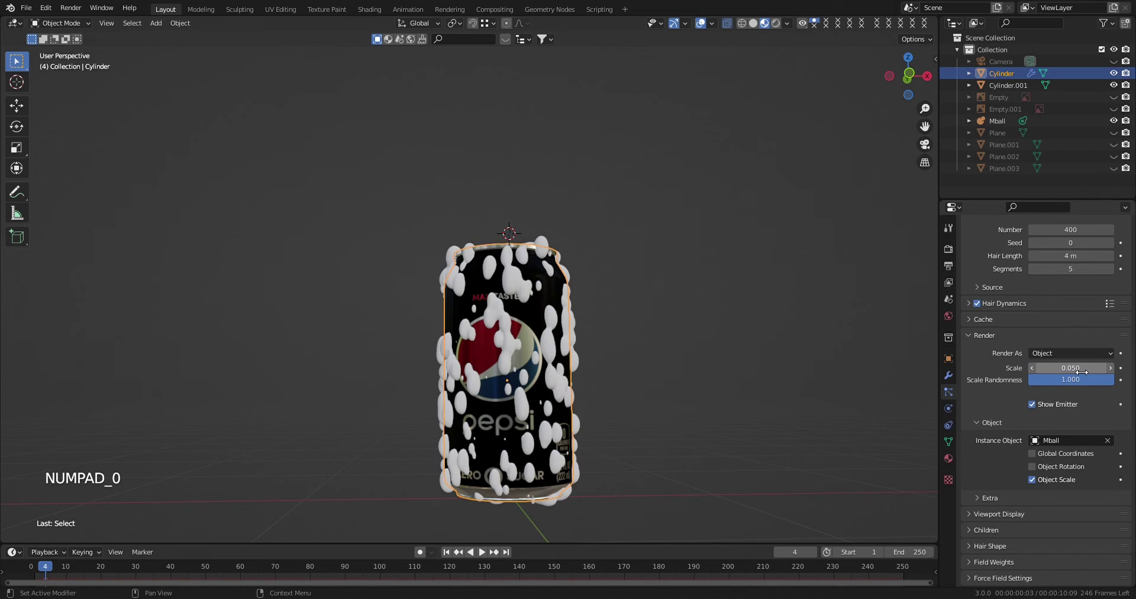
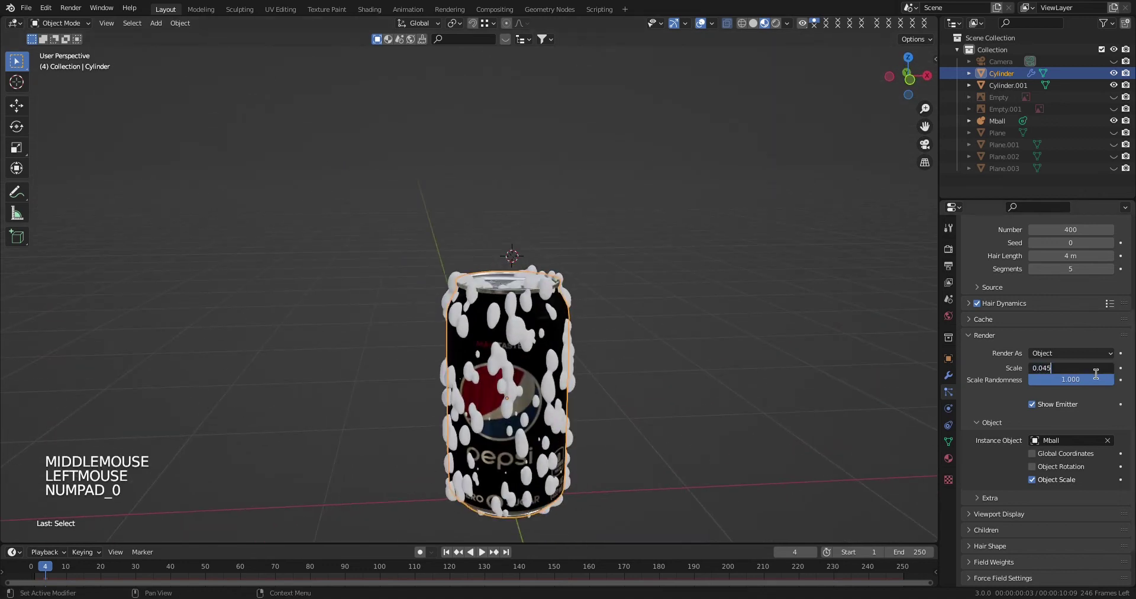
key(KP_Enter)
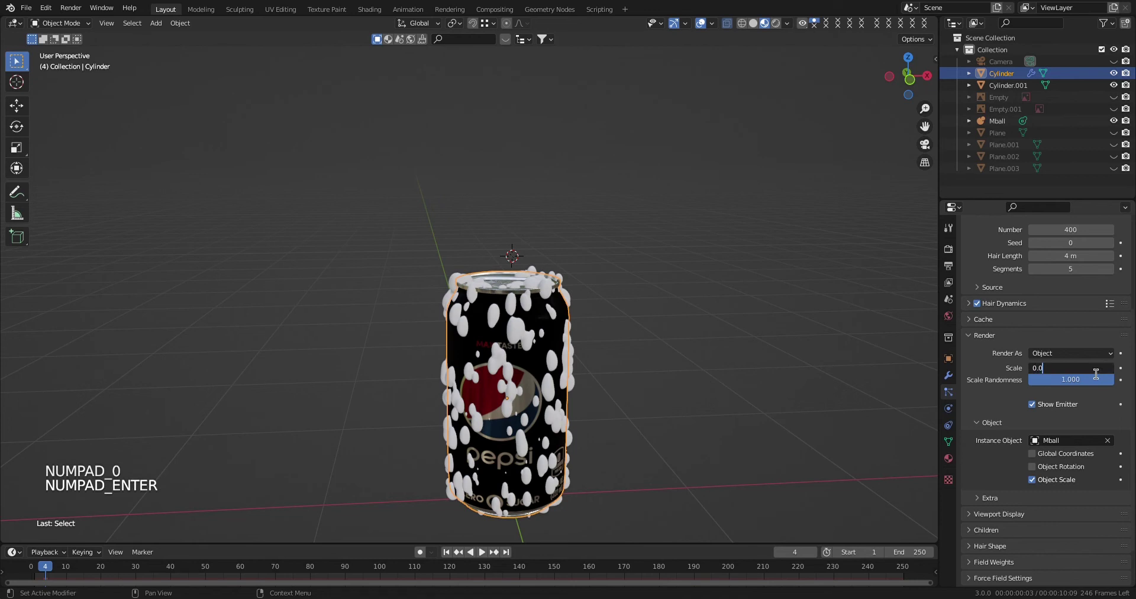
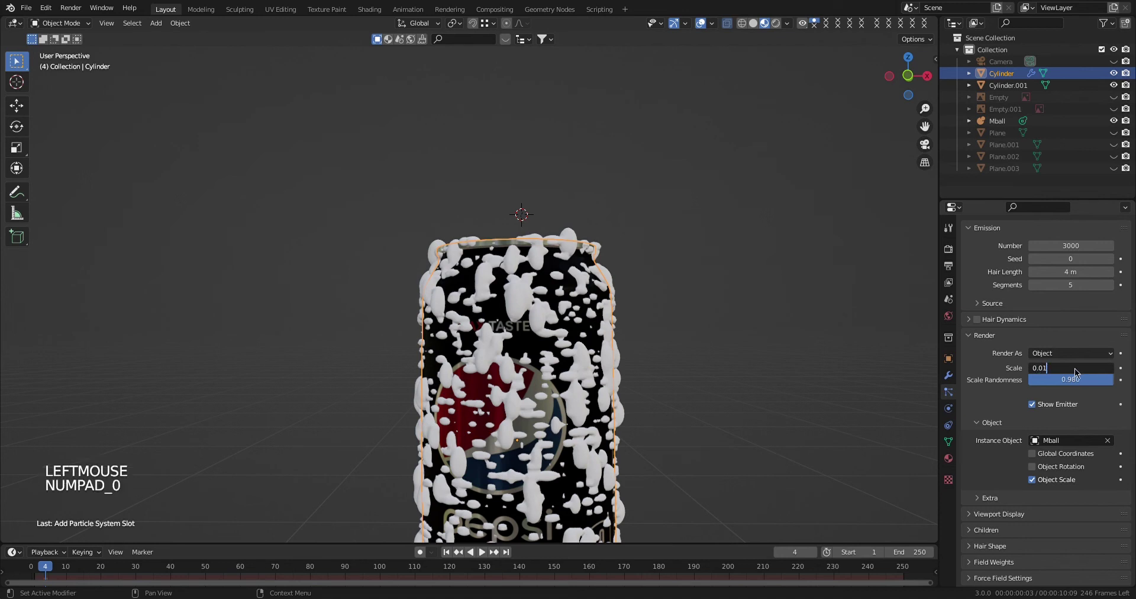
Set the foam blob Render Scale to 0.015 and inspect the result around the can.
key(KP_Enter)
key(KP_0)
key(BackSpace)
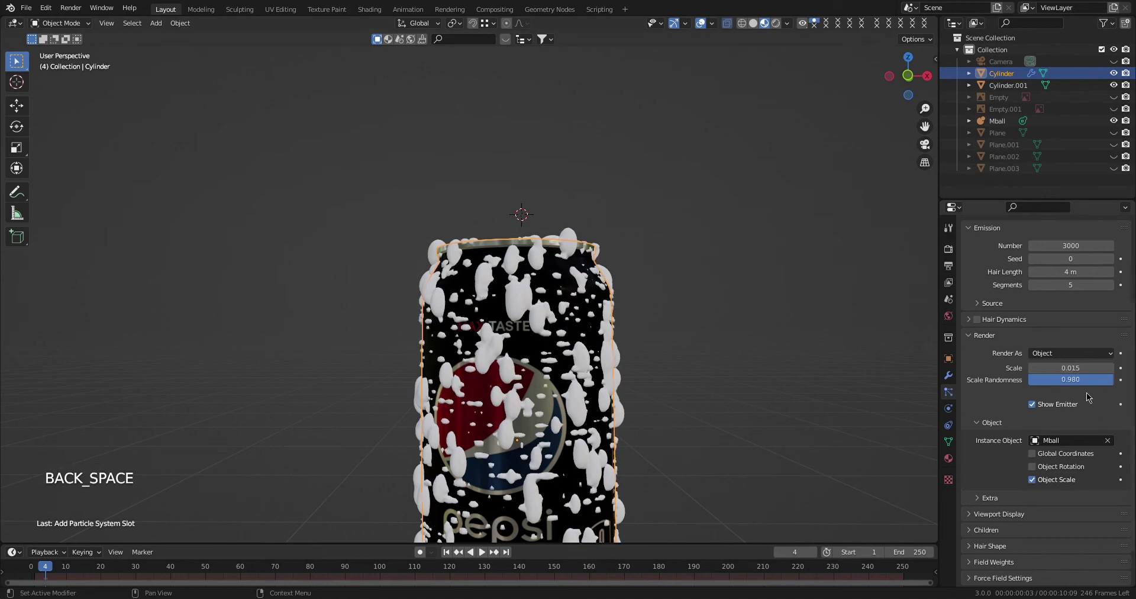
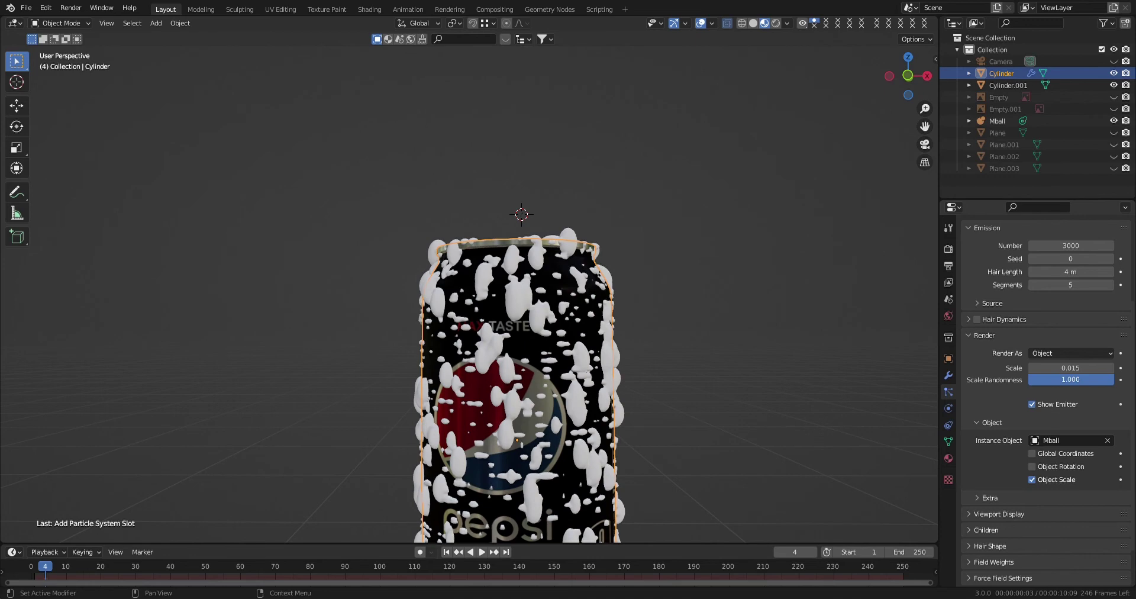
scroll(down, 3)
middle_click(601, 411)
scroll(up, 3)
Raise Scale Randomness to 1.000 and toggle Object Rotation on and back off.
click(1038, 467)
click(1038, 465)
click(1038, 456)
click(1038, 462)
click(1037, 470)
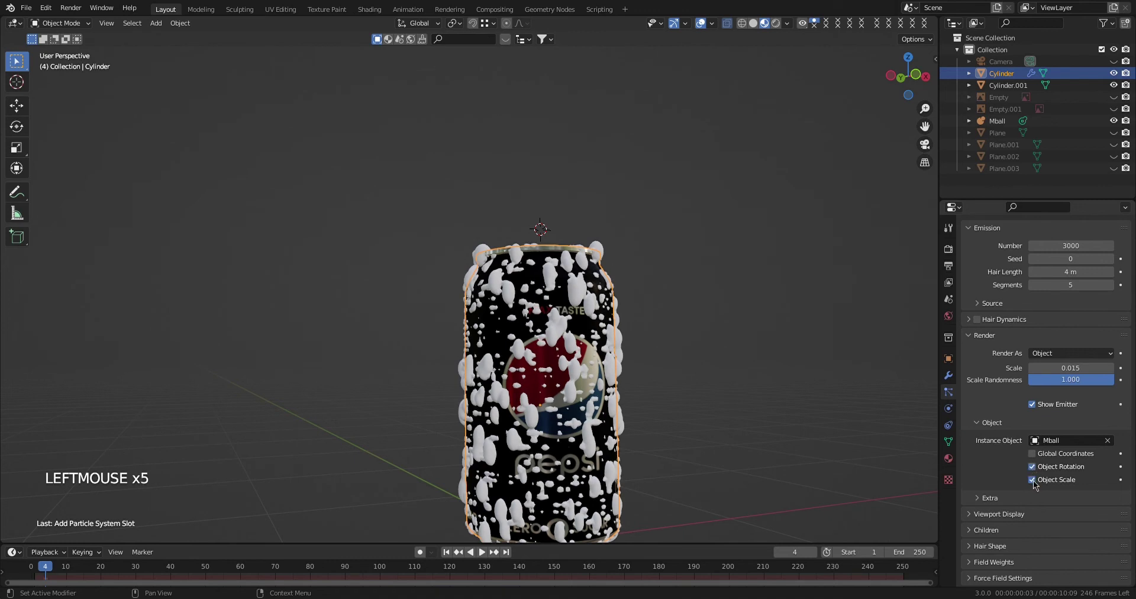
click(1036, 484)
click(1037, 474)
click(1036, 476)
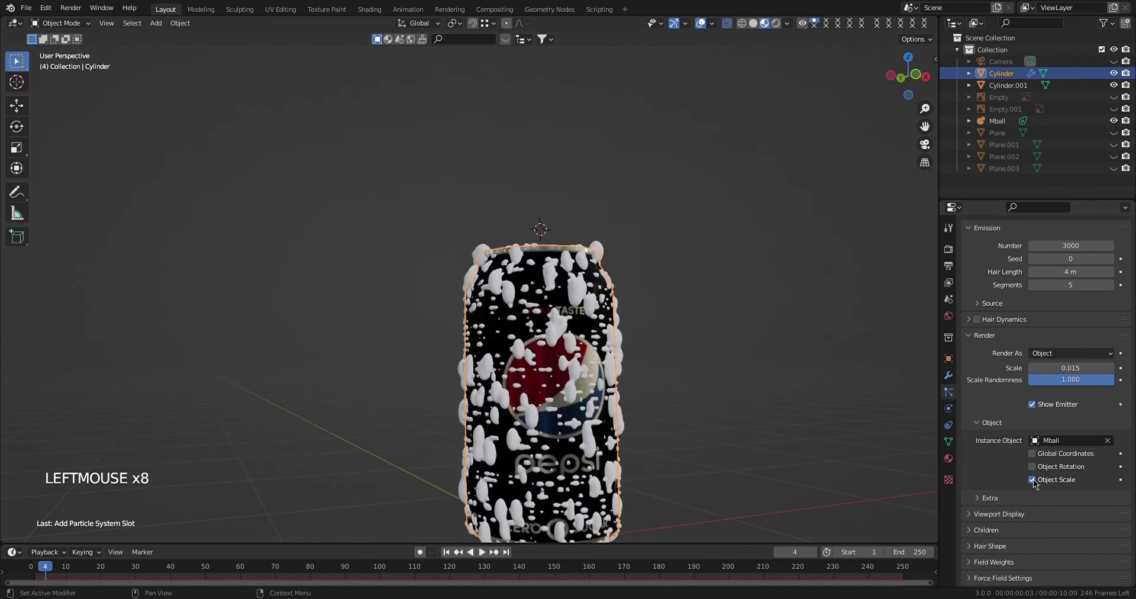
click(1036, 483)
click(1034, 482)
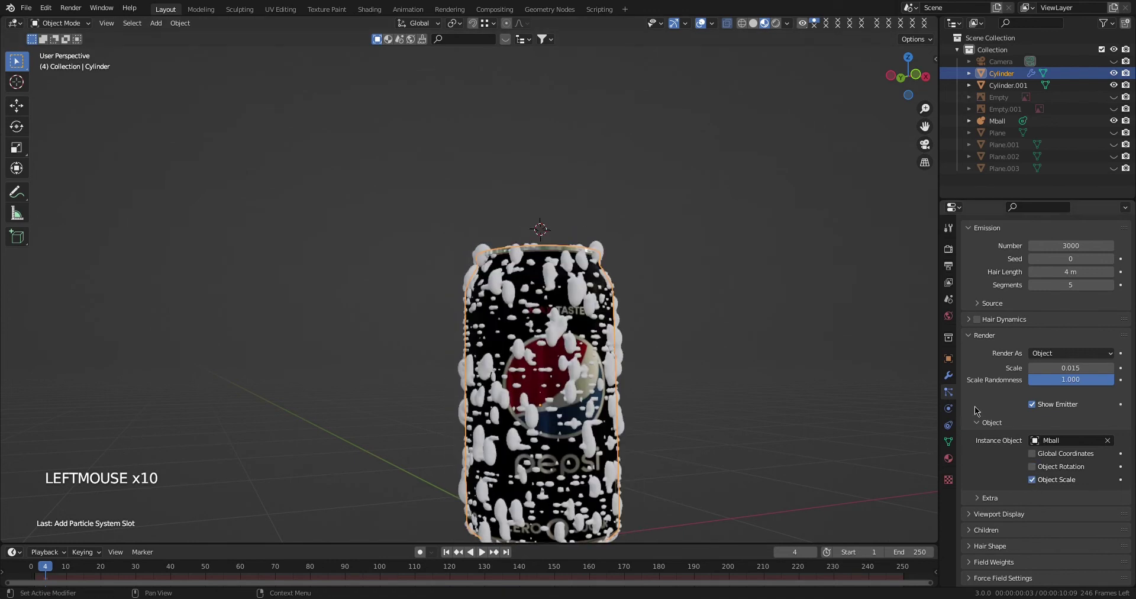
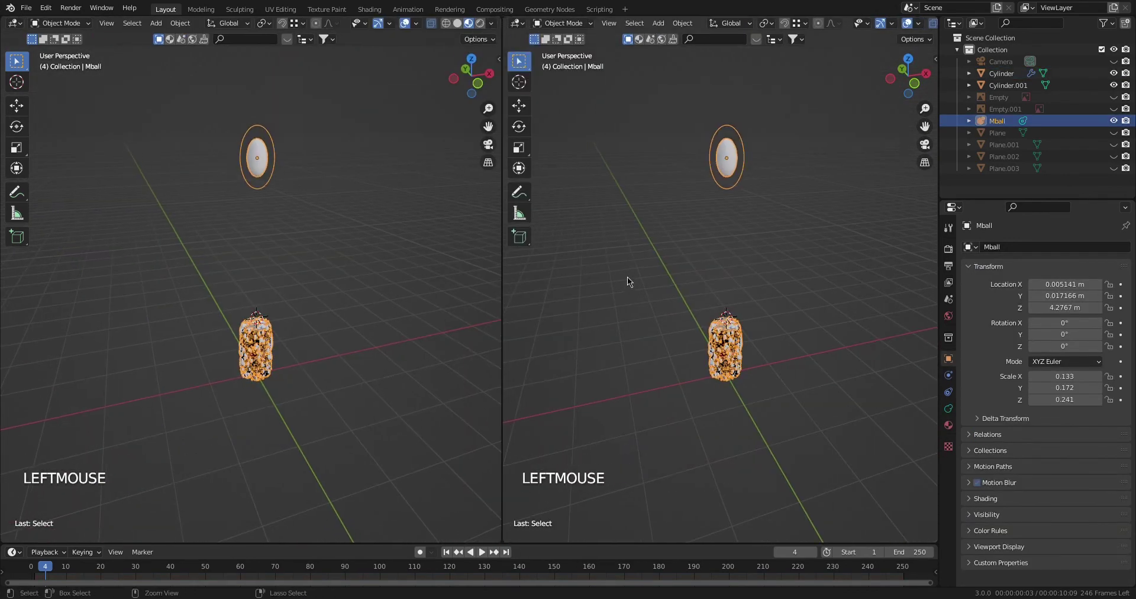
Save the blend file with the foam-covered can.
key(ctrl+s)
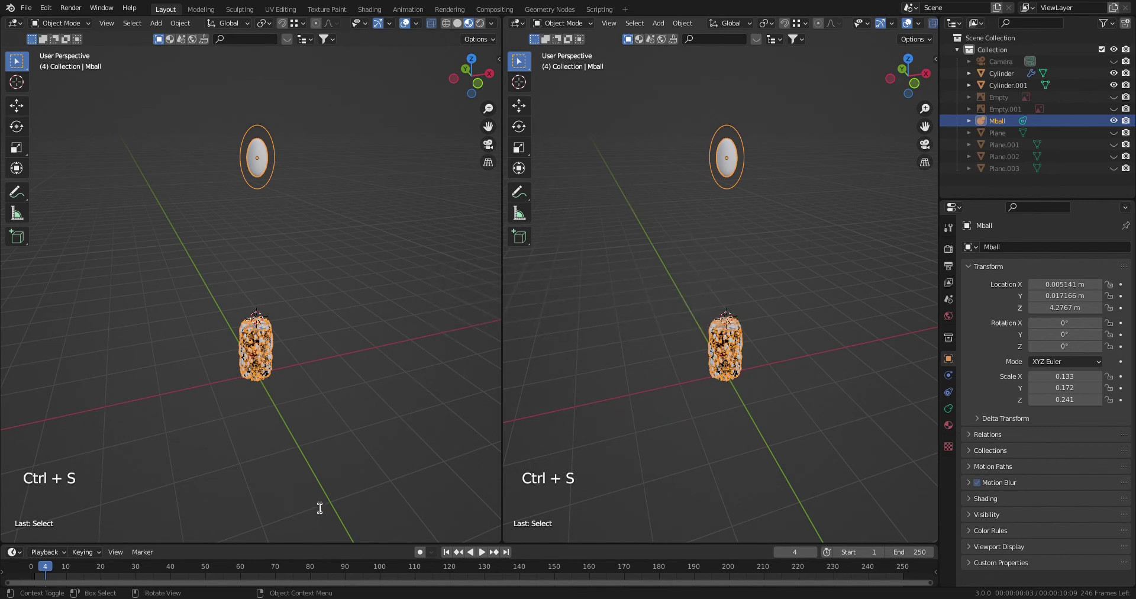